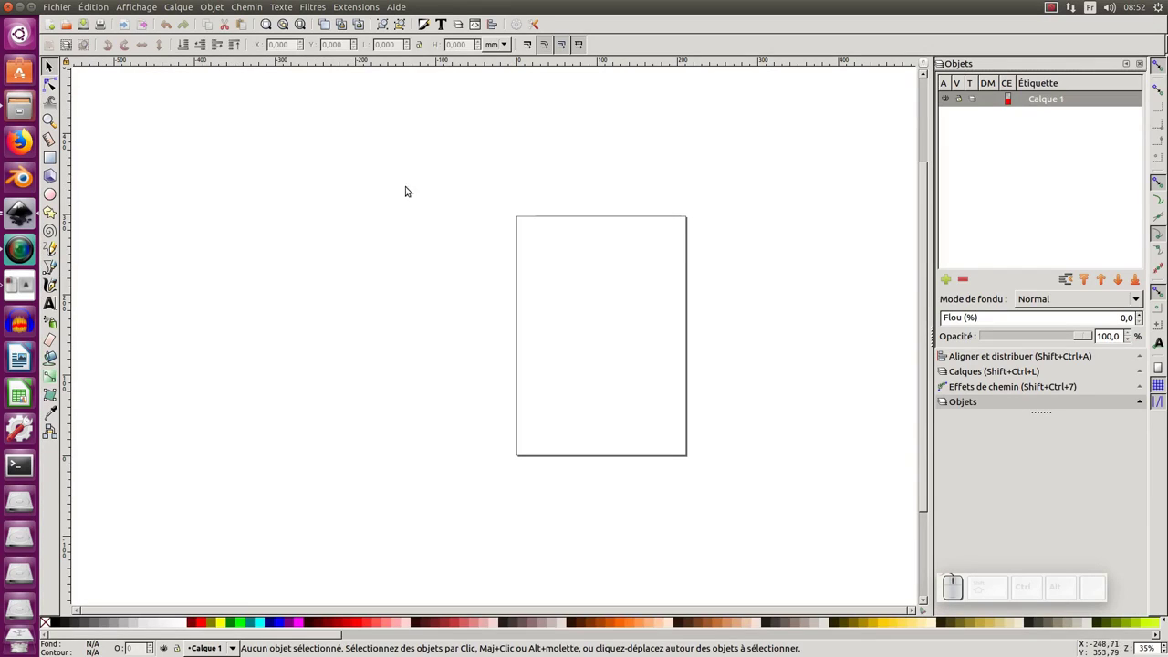
# Step: Import modele.png as an embedded image and bring the clock into view
pyautogui.click(64, 6)
pyautogui.click(90, 140)
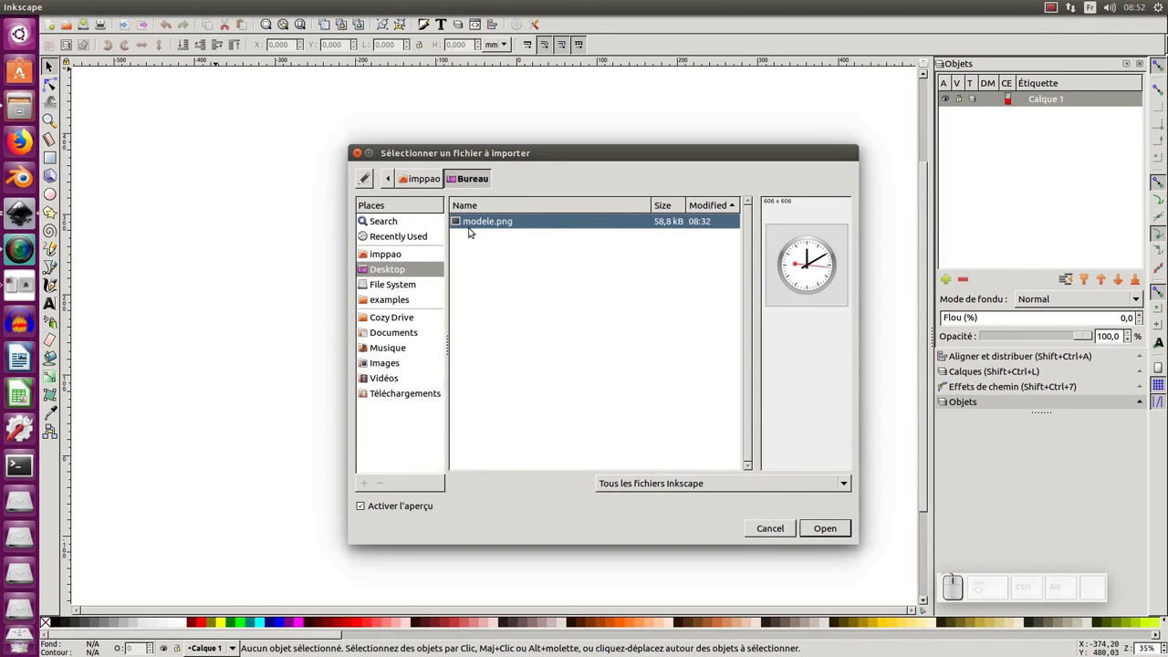
pyautogui.click(843, 528)
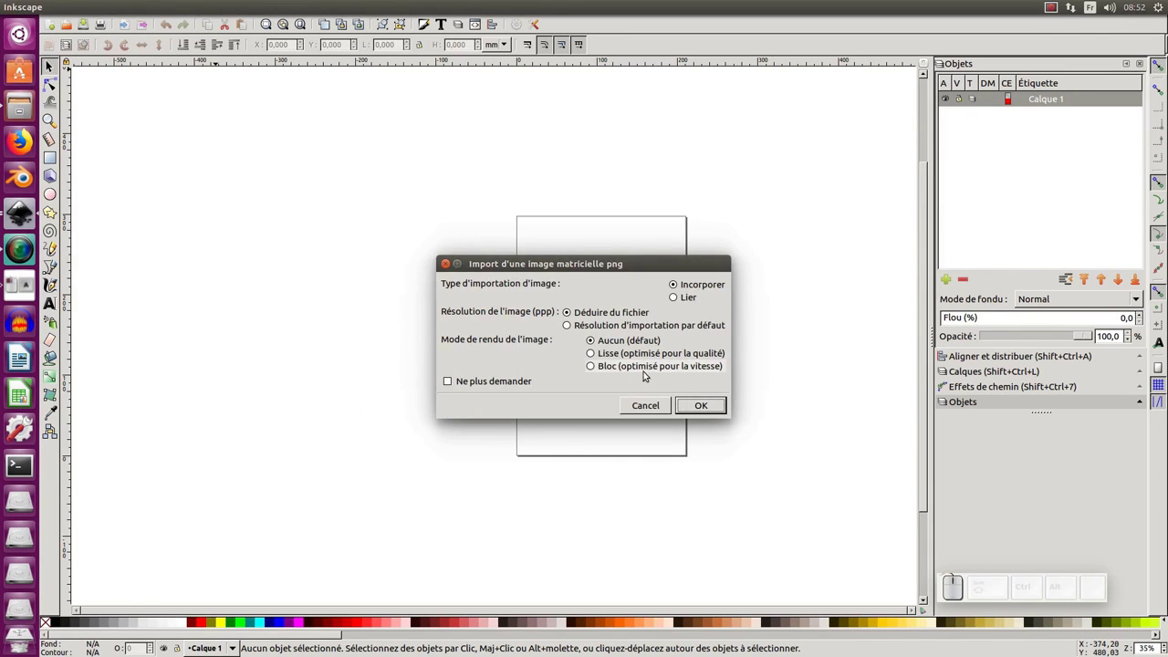
pyautogui.click(701, 408)
pyautogui.moveTo(642, 352); pyautogui.dragTo(595, 282)
pyautogui.middleClick(602, 282)
pyautogui.middleClick(640, 279)
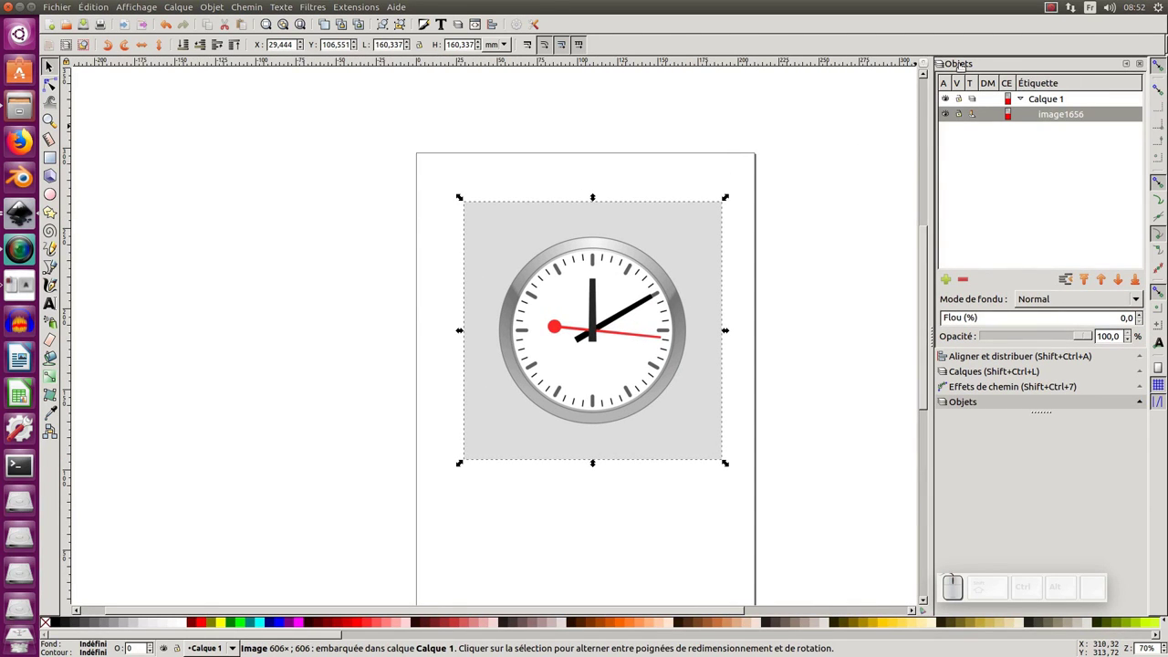
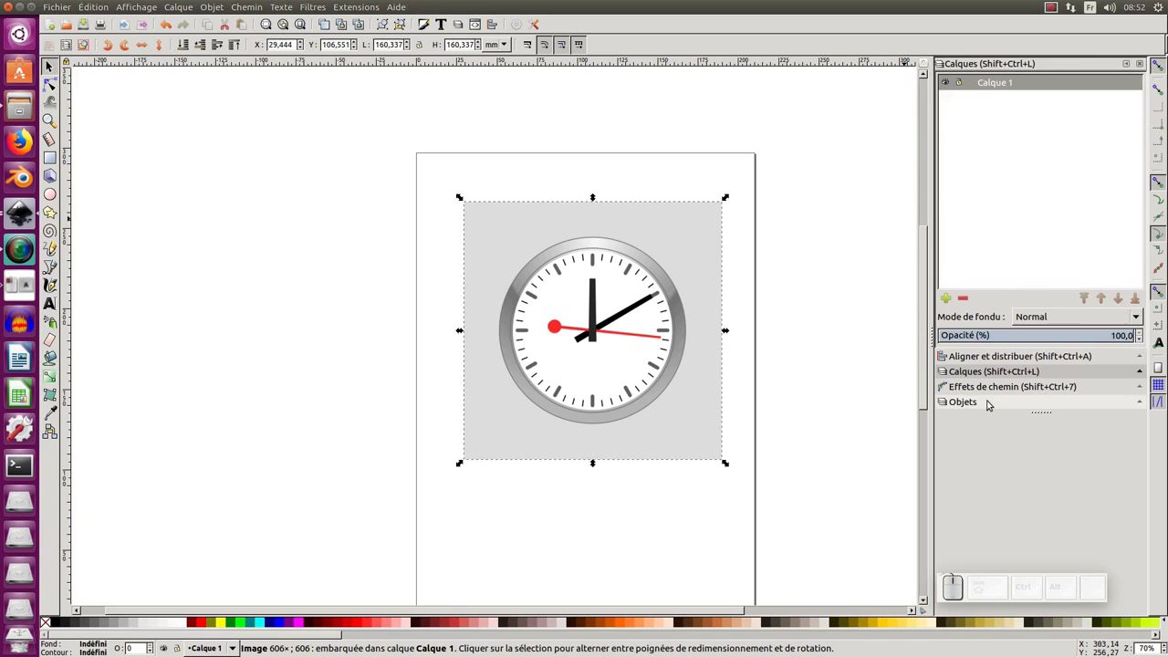
# Step: Return to the Objects panel list showing Calque 1 with the clock image
pyautogui.click(991, 402)
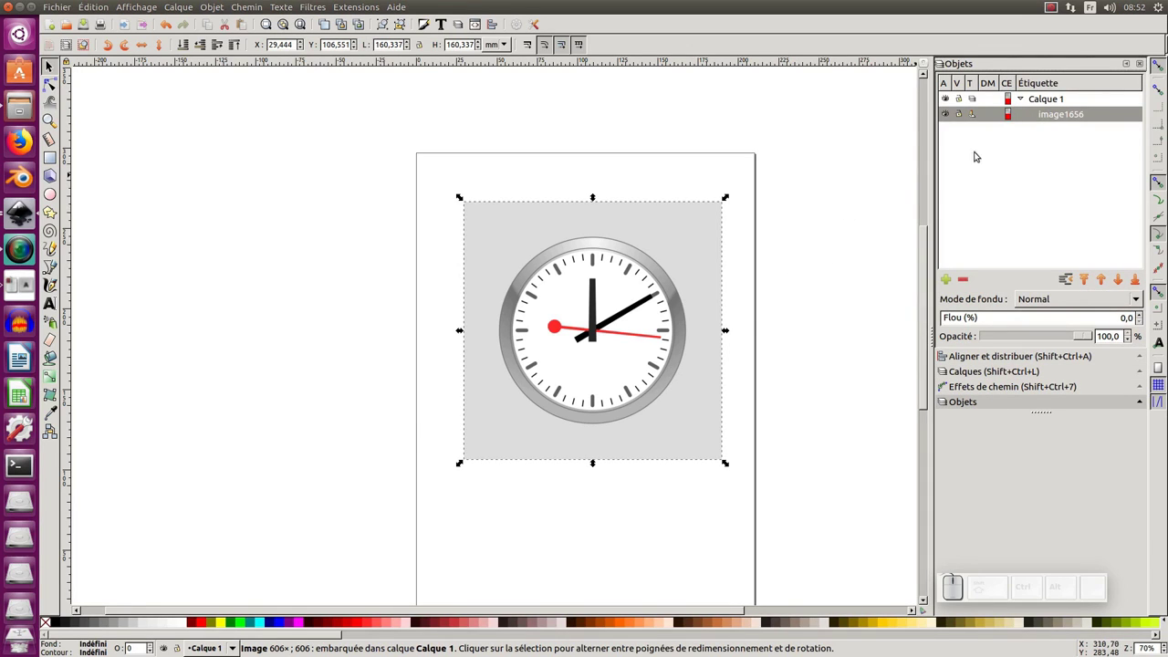
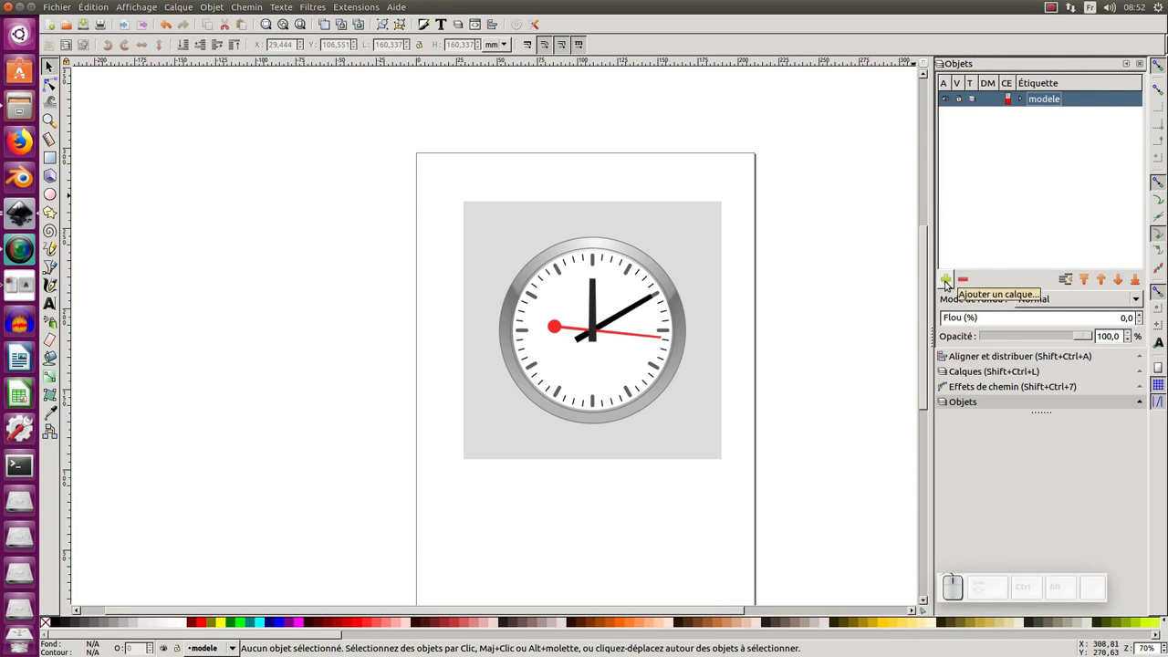
# Step: Add the illustration layer above modele and lock the modele layer
pyautogui.click(949, 283)
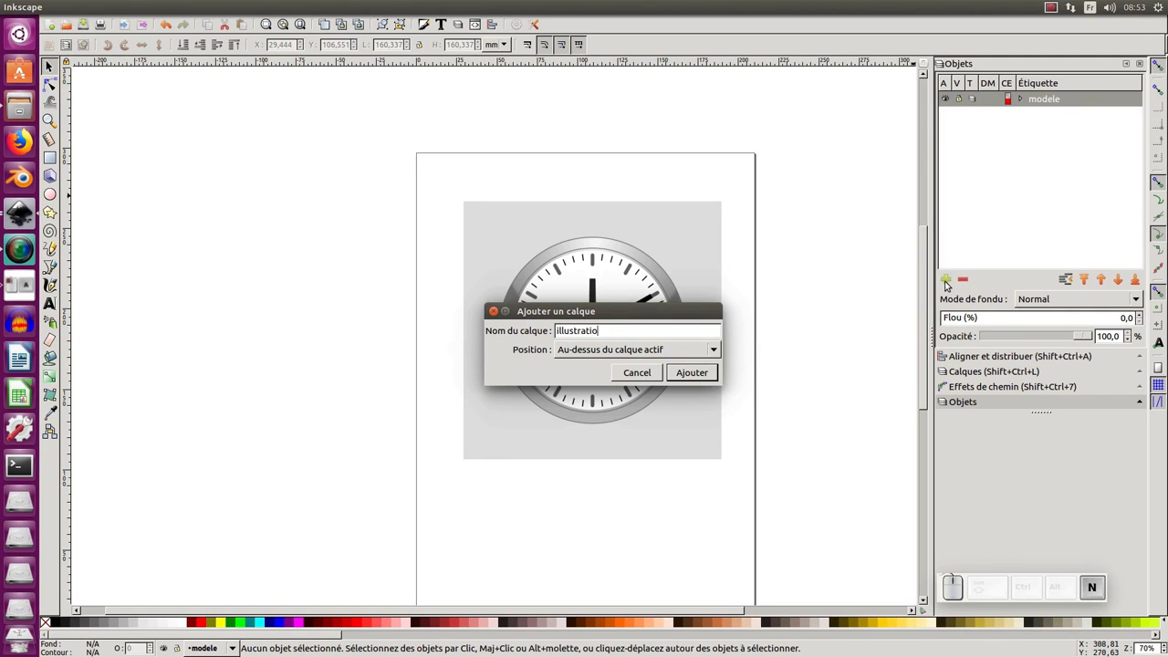
pyautogui.press('Return')
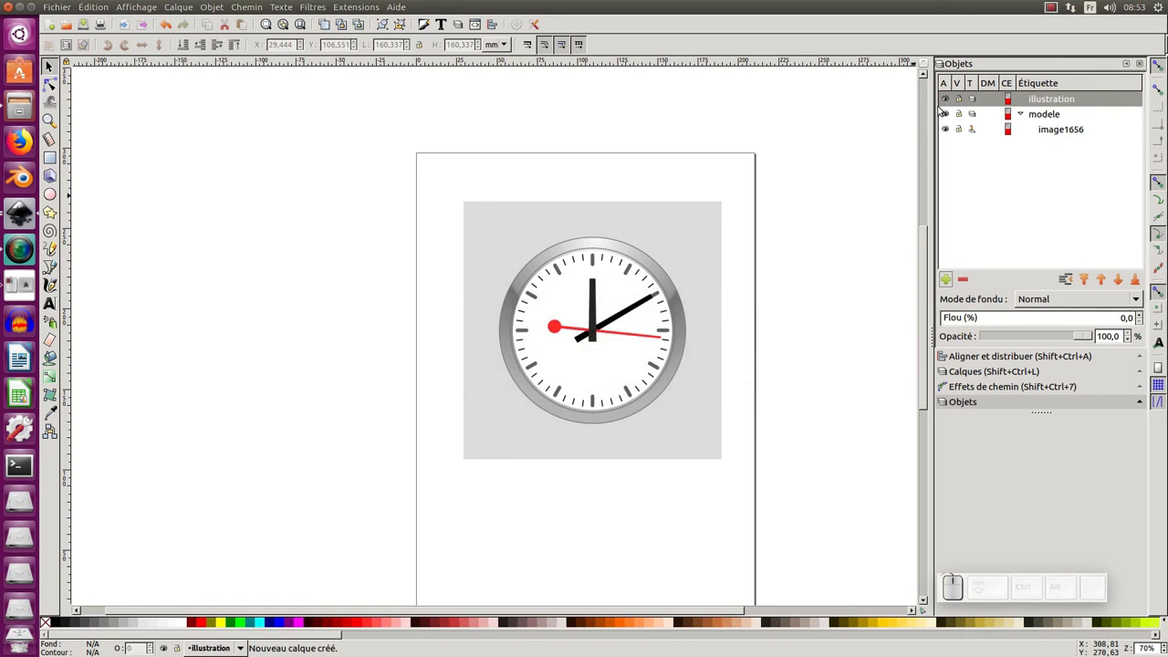
pyautogui.click(1025, 115)
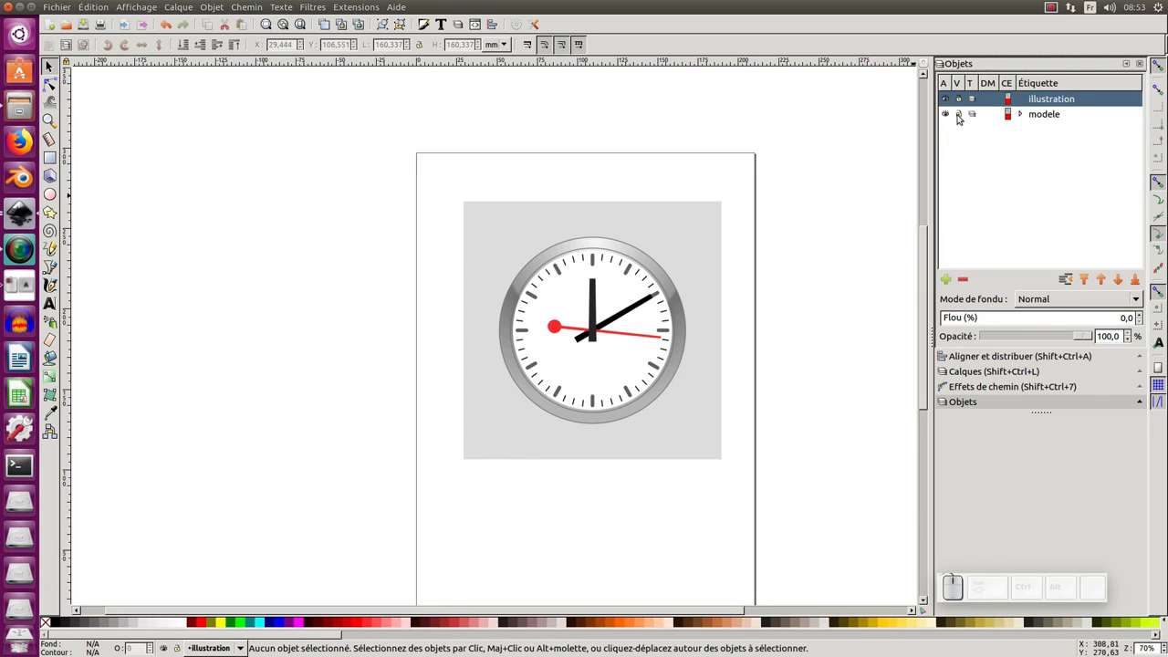
pyautogui.click(964, 115)
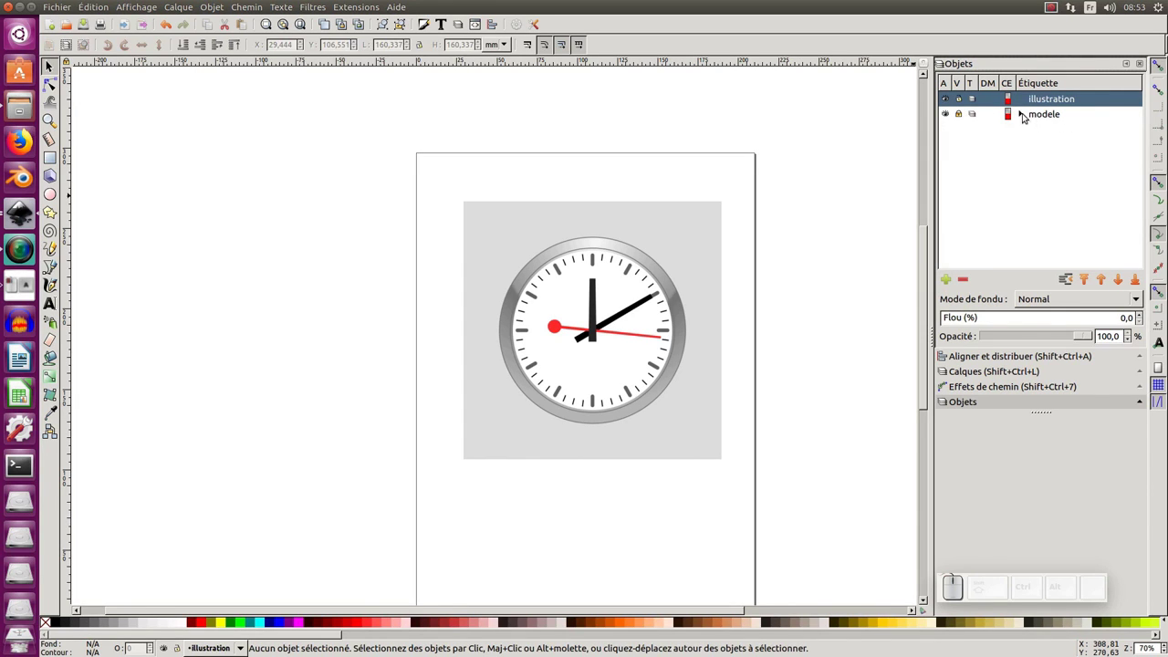
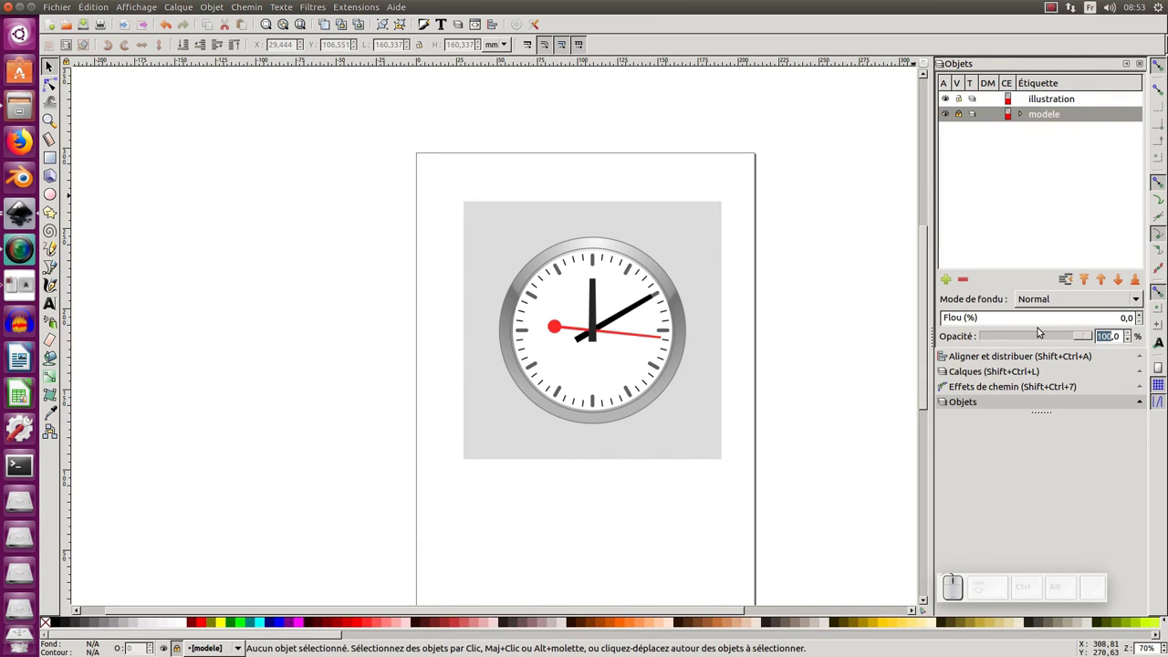
# Step: Fade the modele layer to 50% opacity and make illustration the active layer
pyautogui.press('KP_5')
pyautogui.press('KP_0')
pyautogui.press('KP_Enter')
pyautogui.click(615, 176)
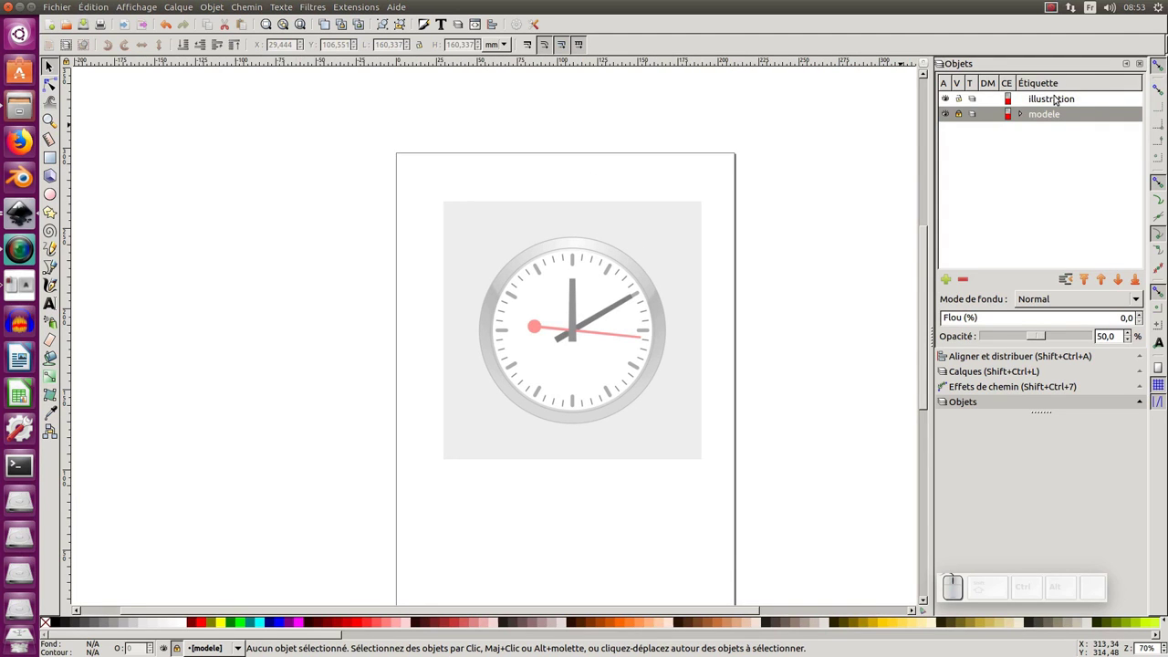
pyautogui.click(1051, 101)
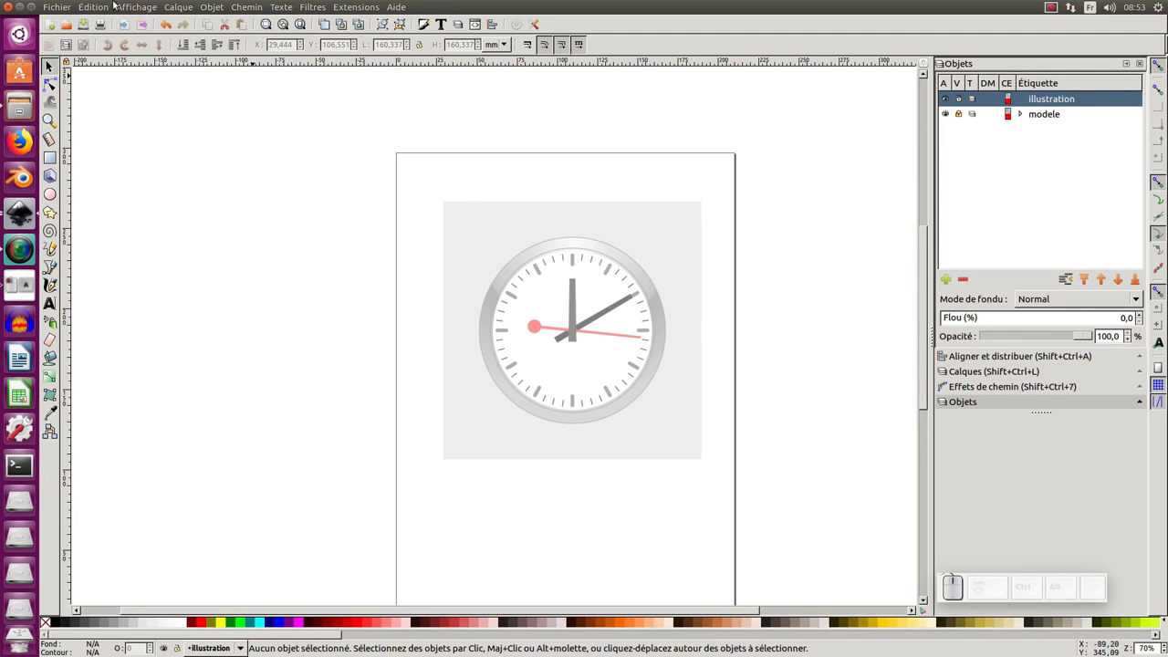
# Step: Switch the window layout from the View menu and zoom in on the clock
pyautogui.click(140, 4)
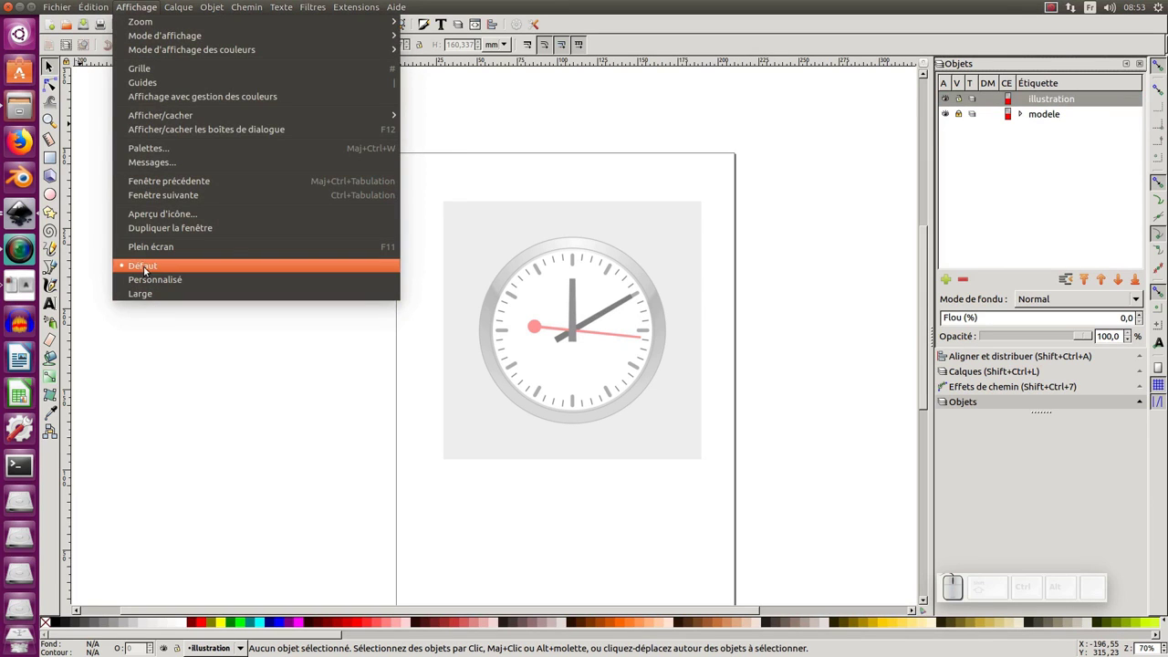
pyautogui.click(150, 291)
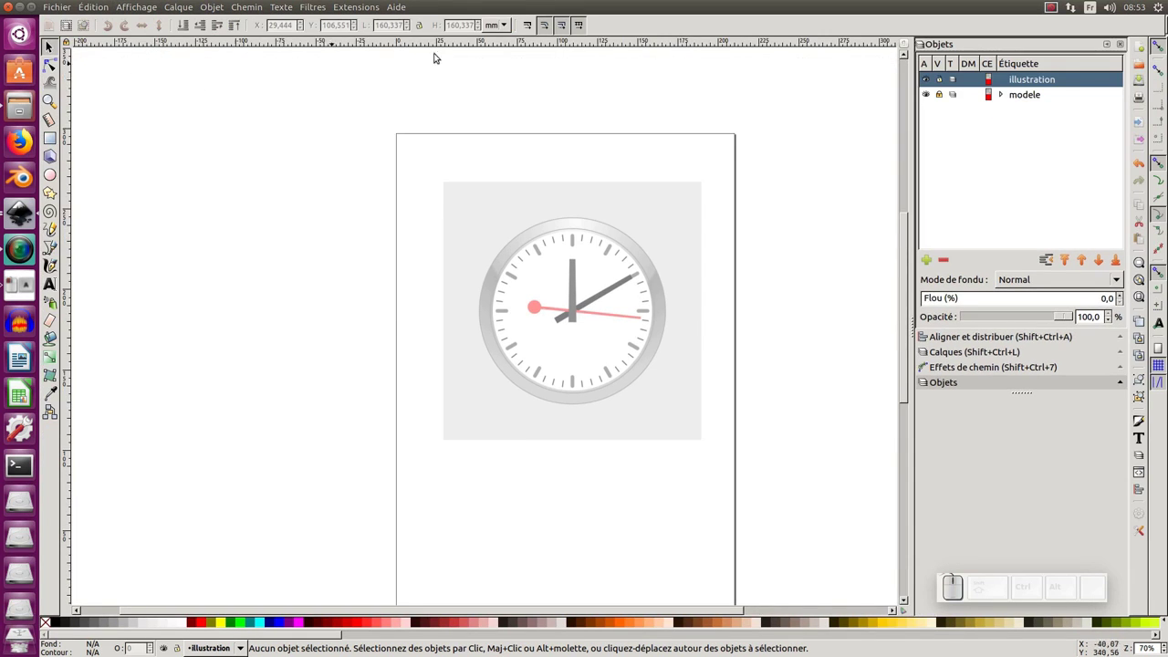
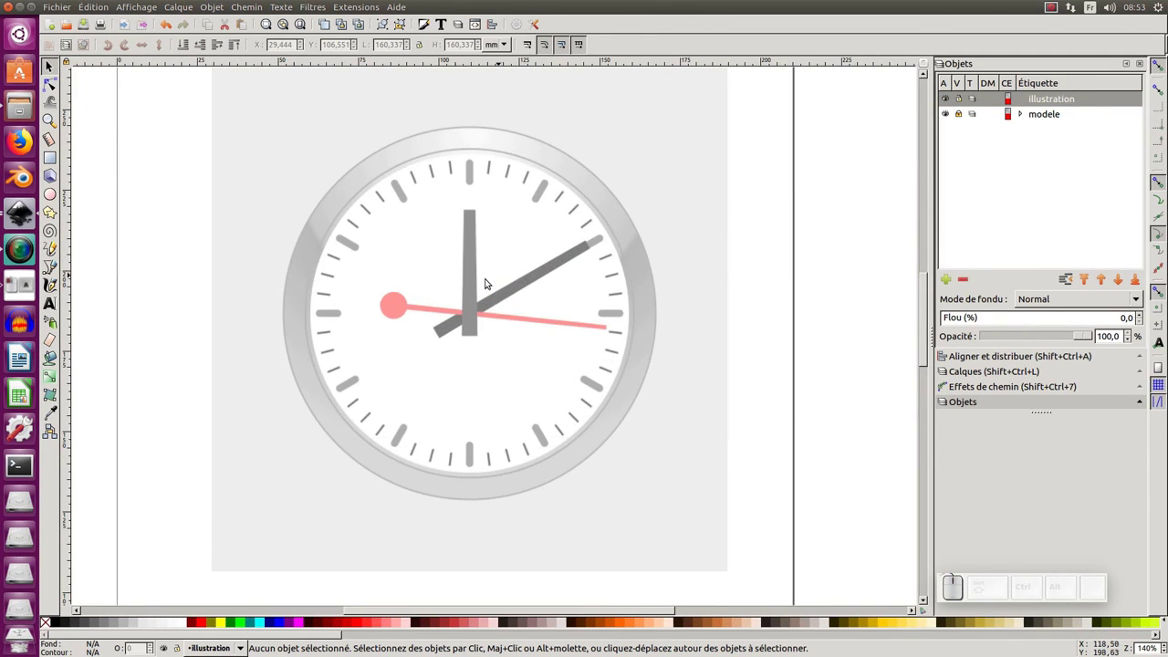
pyautogui.middleClick(489, 279)
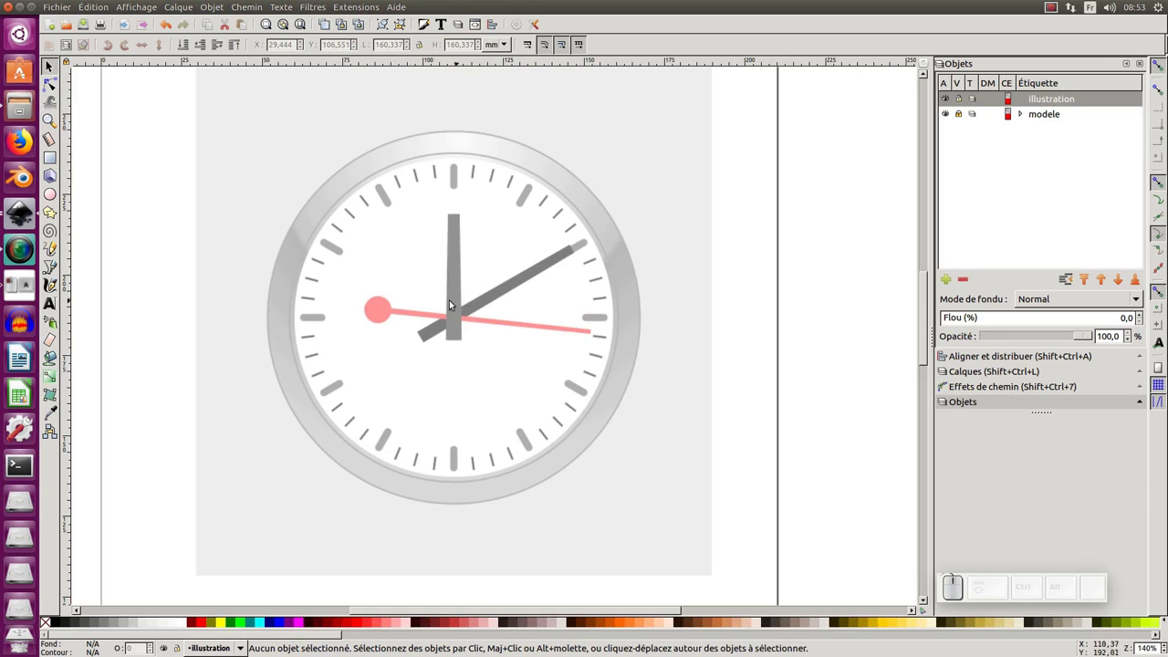
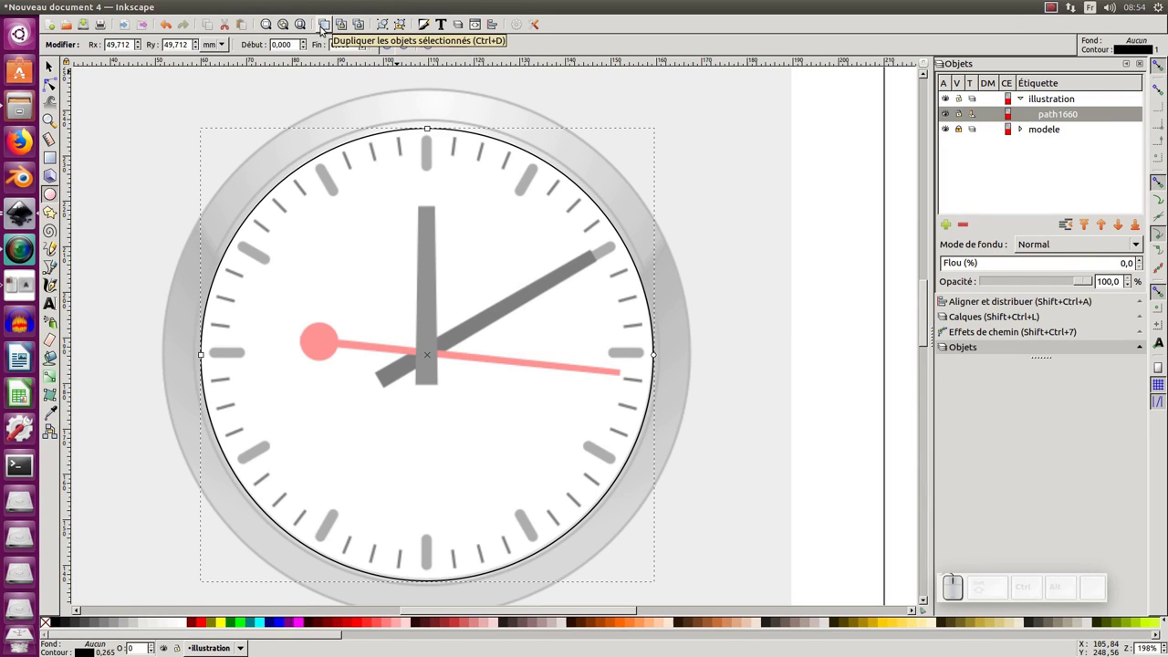
# Step: Duplicate the clock face circle with Ctrl+D
pyautogui.click(101, 7)
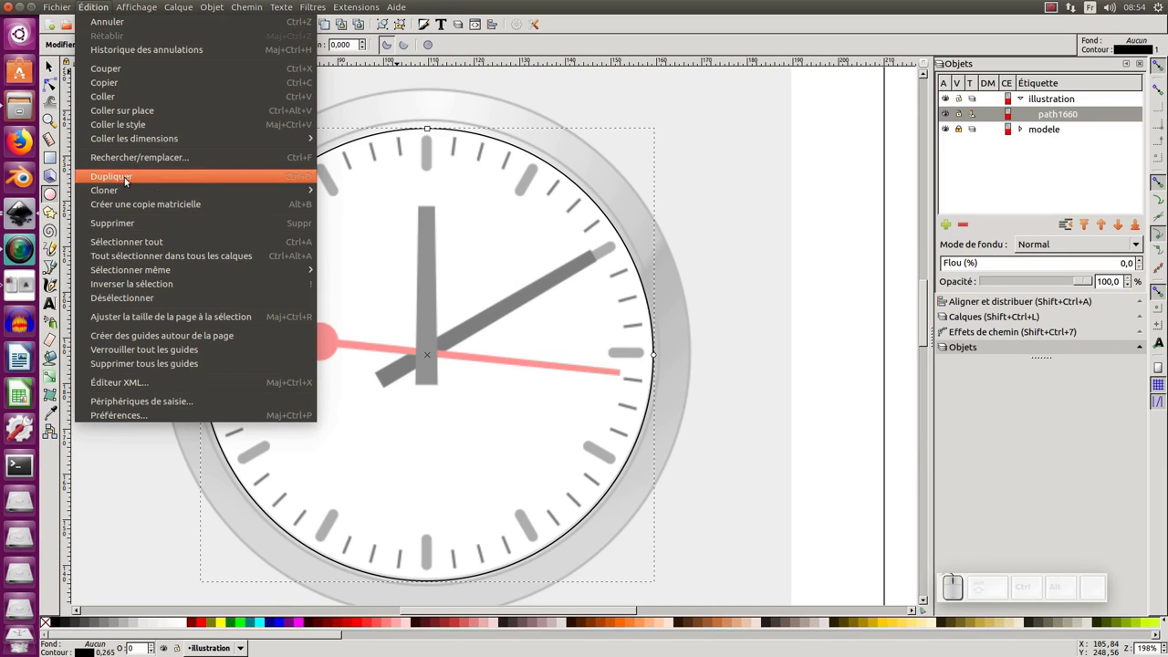
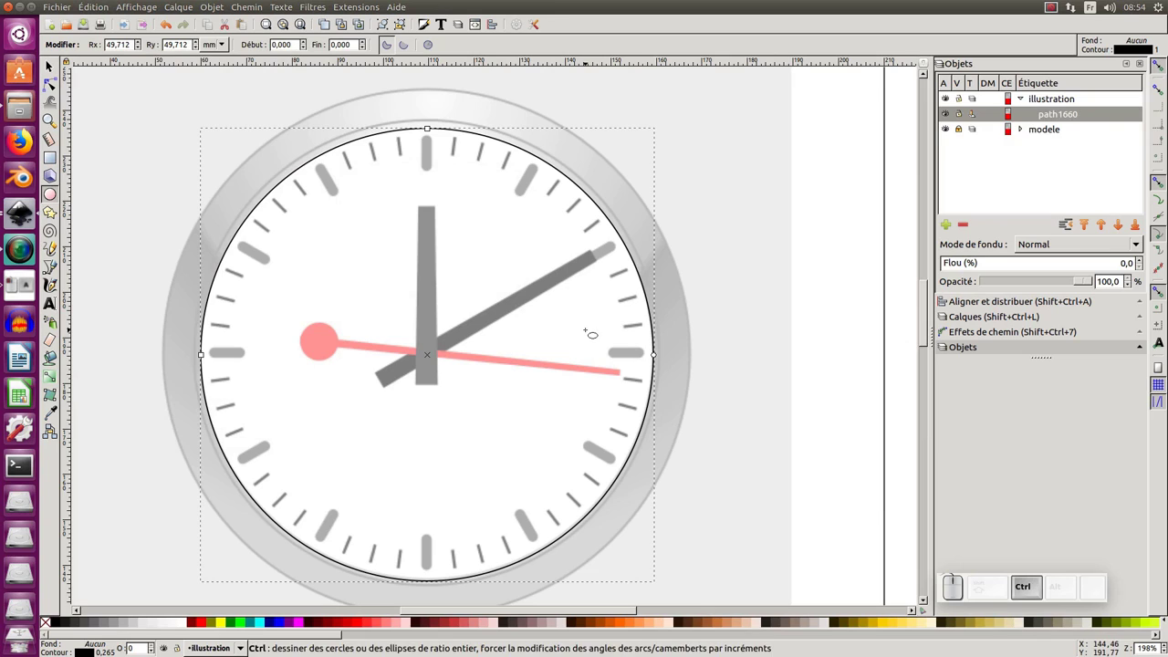
pyautogui.press('ctrl+d')
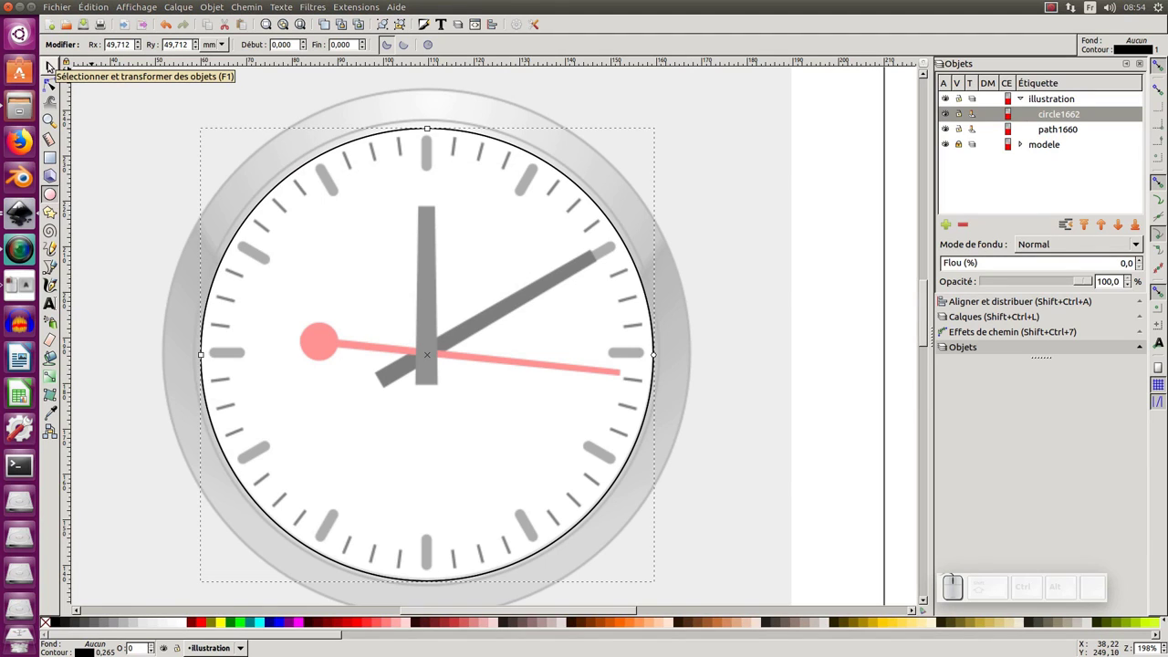
# Step: Duplicate the circle again and enlarge the copy to trace the outer rim
pyautogui.press('F1')
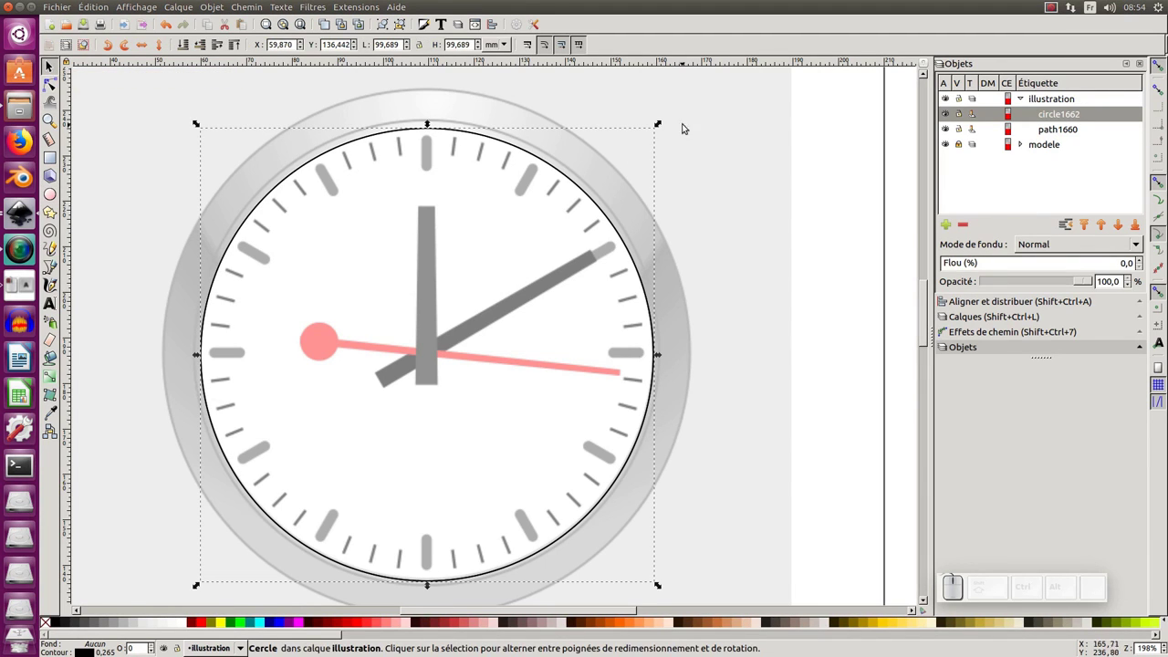
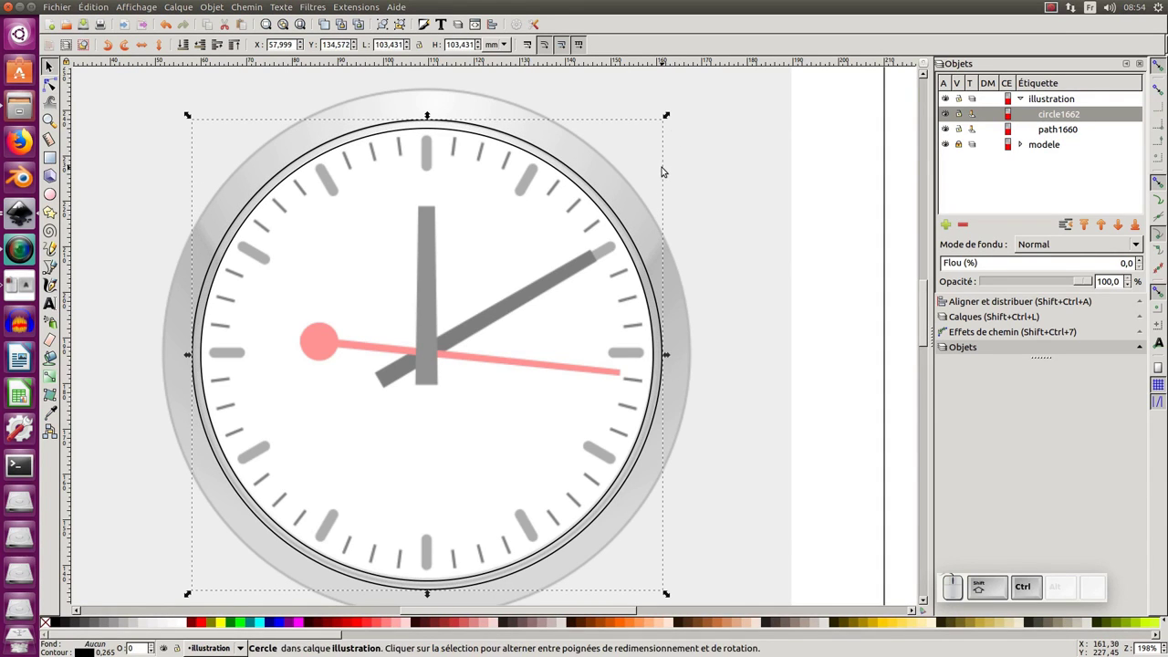
pyautogui.press('ctrl+d')
pyautogui.moveTo(672, 114); pyautogui.dragTo(629, 194)
pyautogui.moveTo(519, 297); pyautogui.dragTo(541, 292)
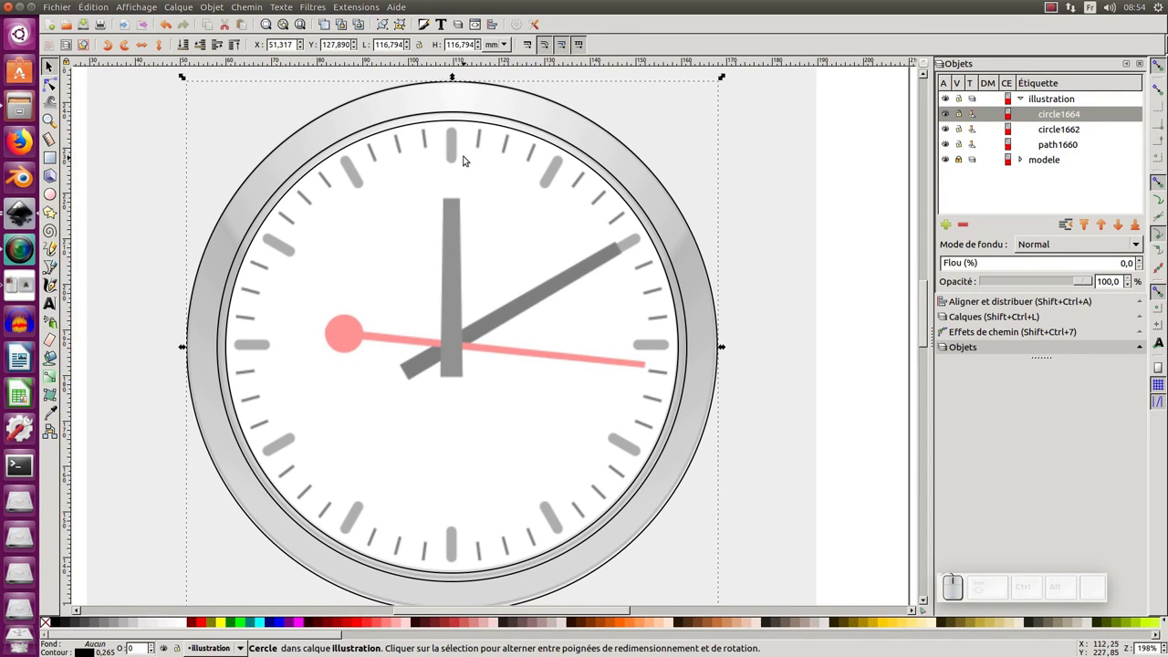
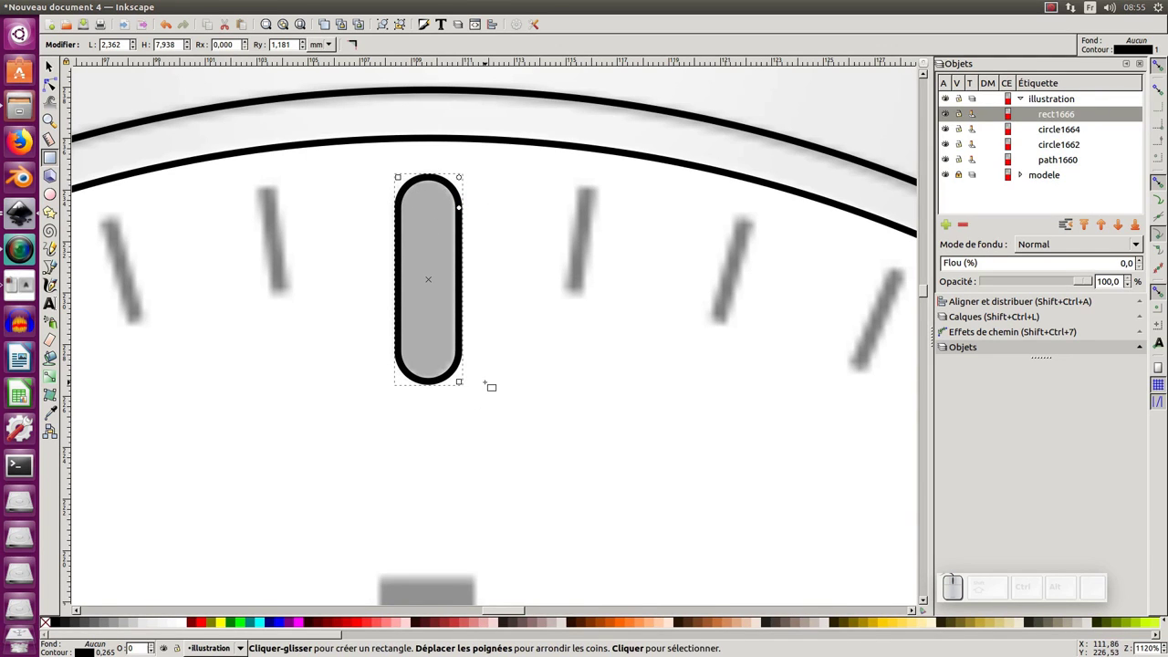
# Step: Pull a horizontal guide from the top ruler through the clock centre
pyautogui.press('KP_Subtract')
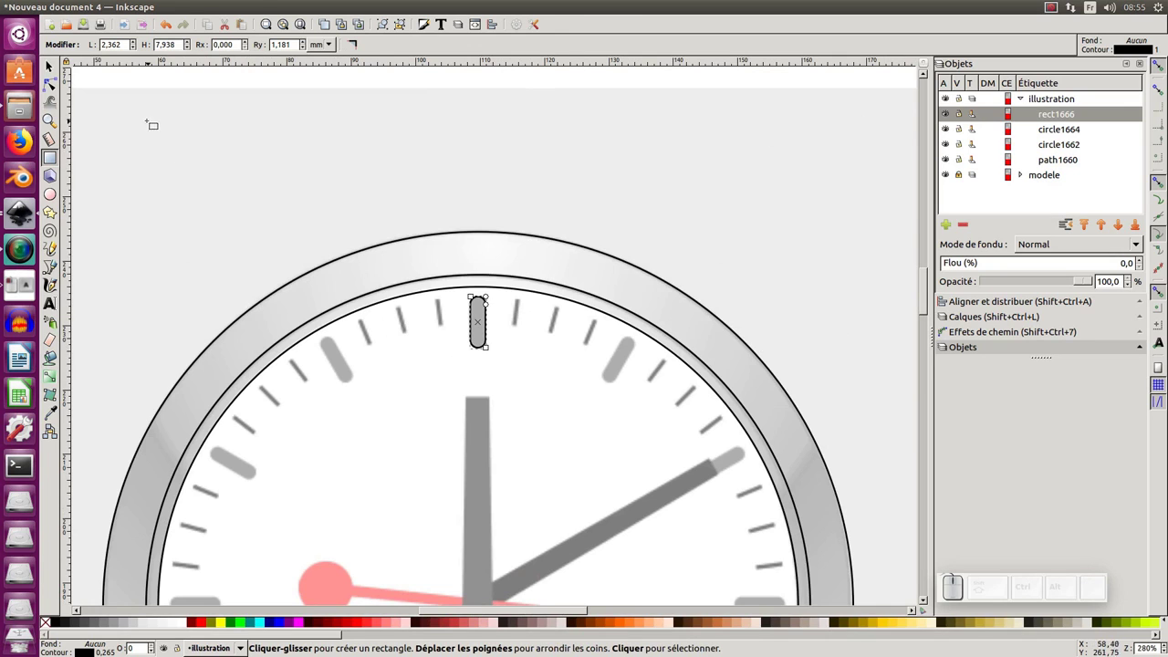
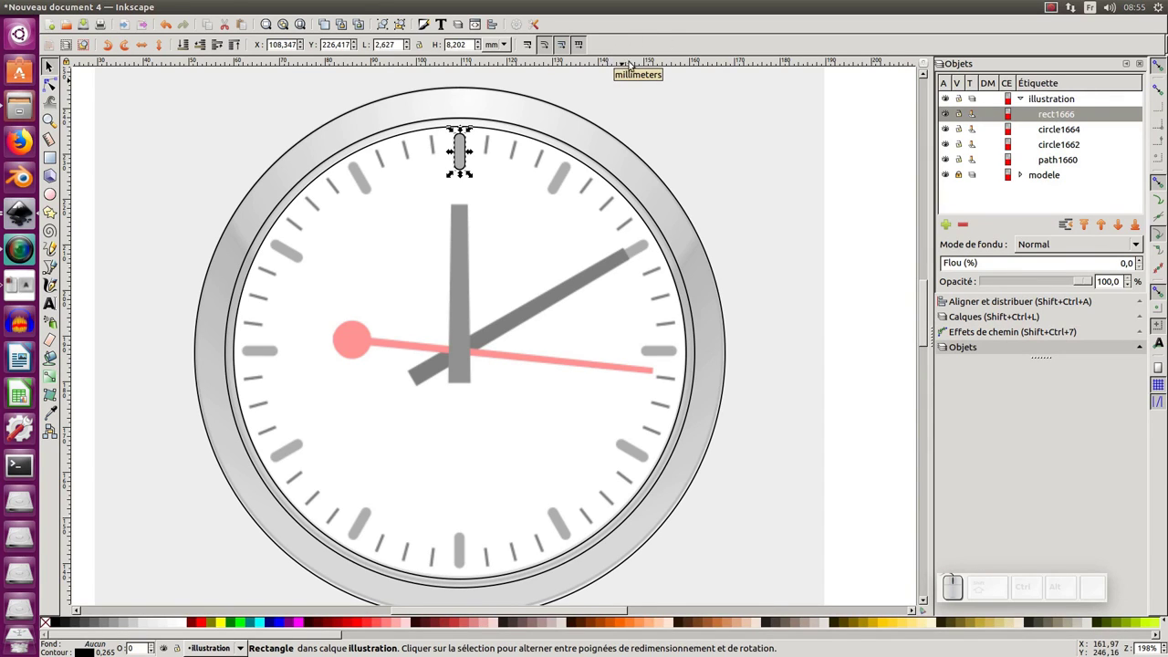
pyautogui.moveTo(618, 62); pyautogui.dragTo(627, 182)
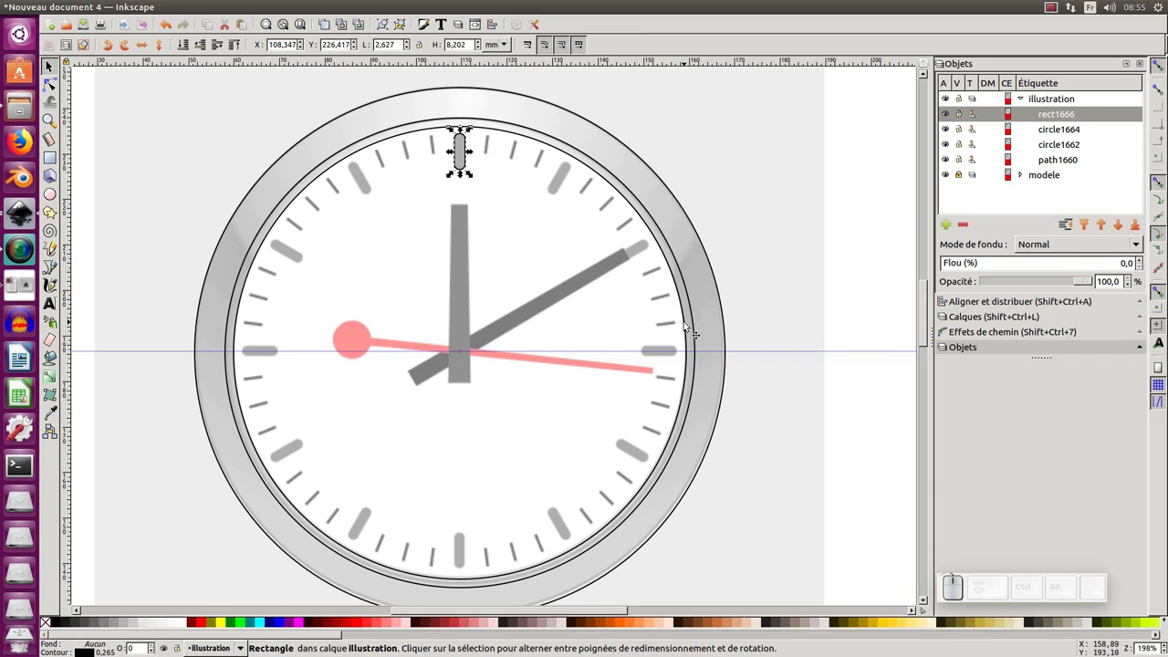
# Step: Select the face circle, zoom deep into its centre for the vertical guide, then zoom back out
pyautogui.click(690, 326)
pyautogui.click(690, 326)
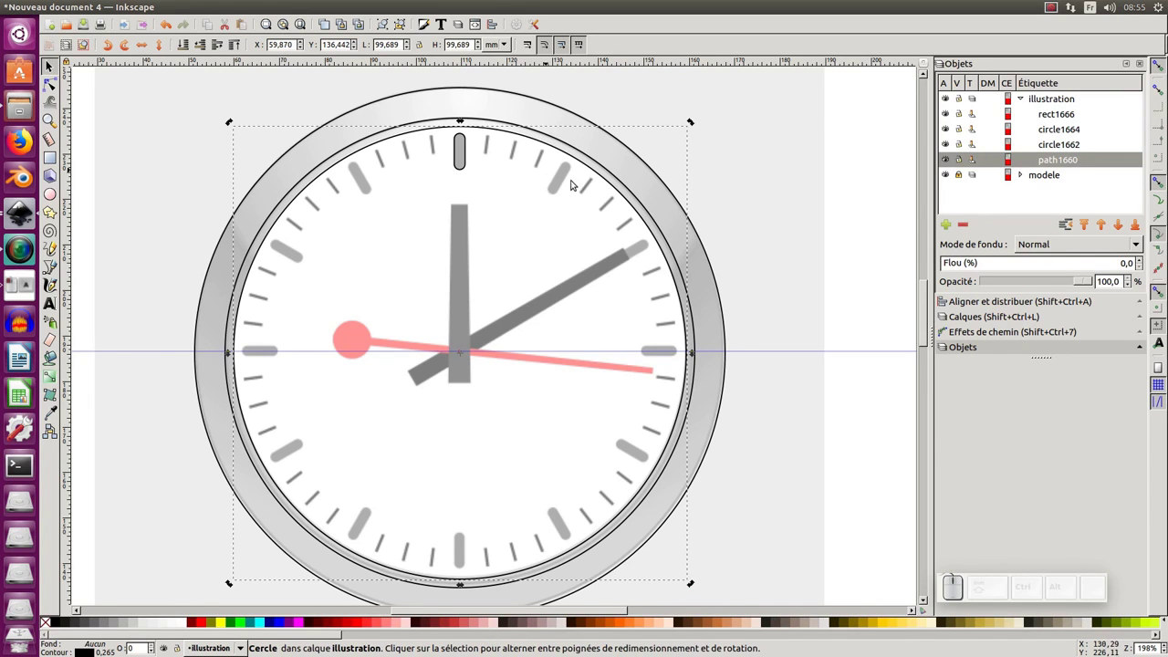
pyautogui.middleClick(458, 359)
pyautogui.click(458, 359)
pyautogui.click(541, 329)
pyautogui.click(541, 330)
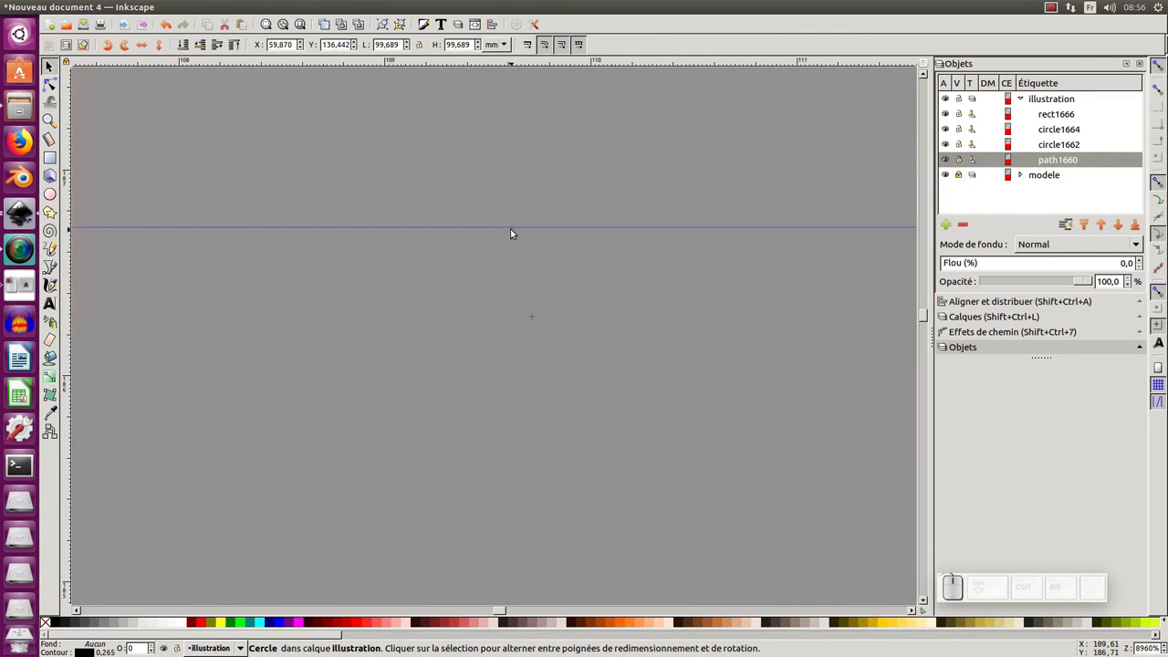
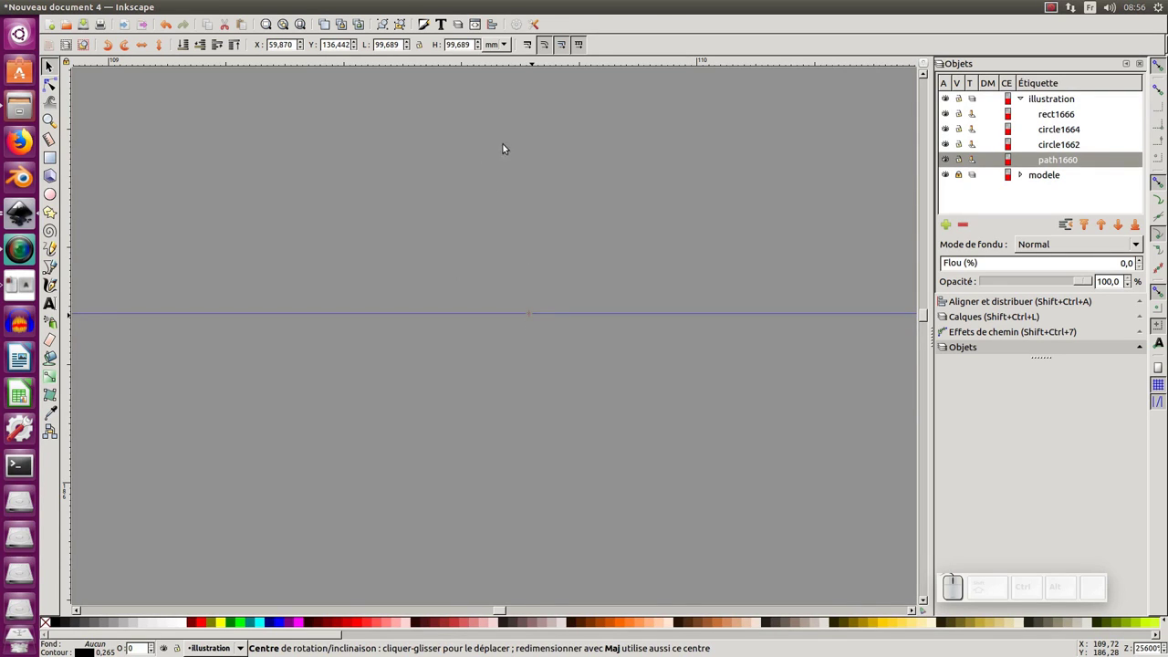
pyautogui.press('KP_3')
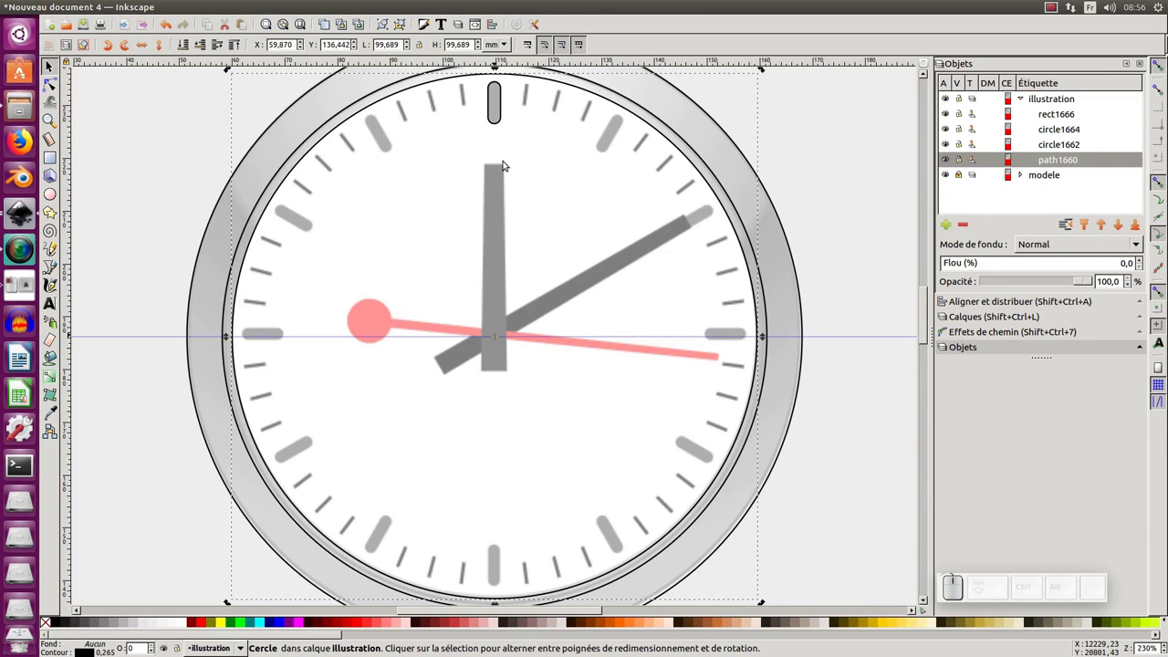
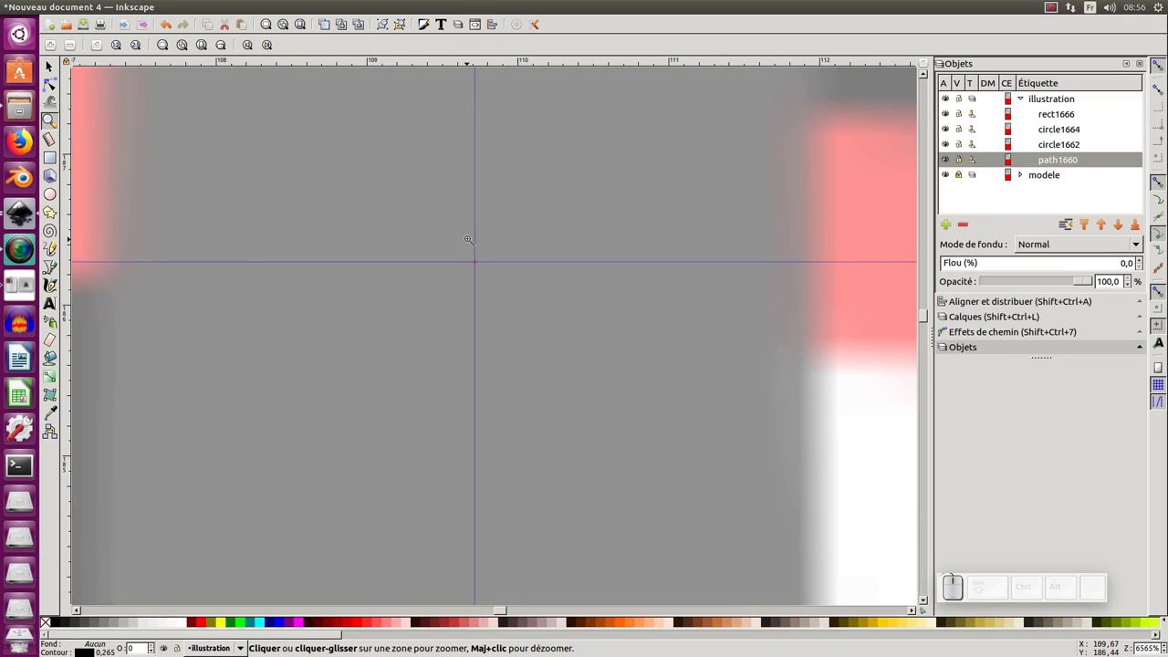
pyautogui.press('KP_3')
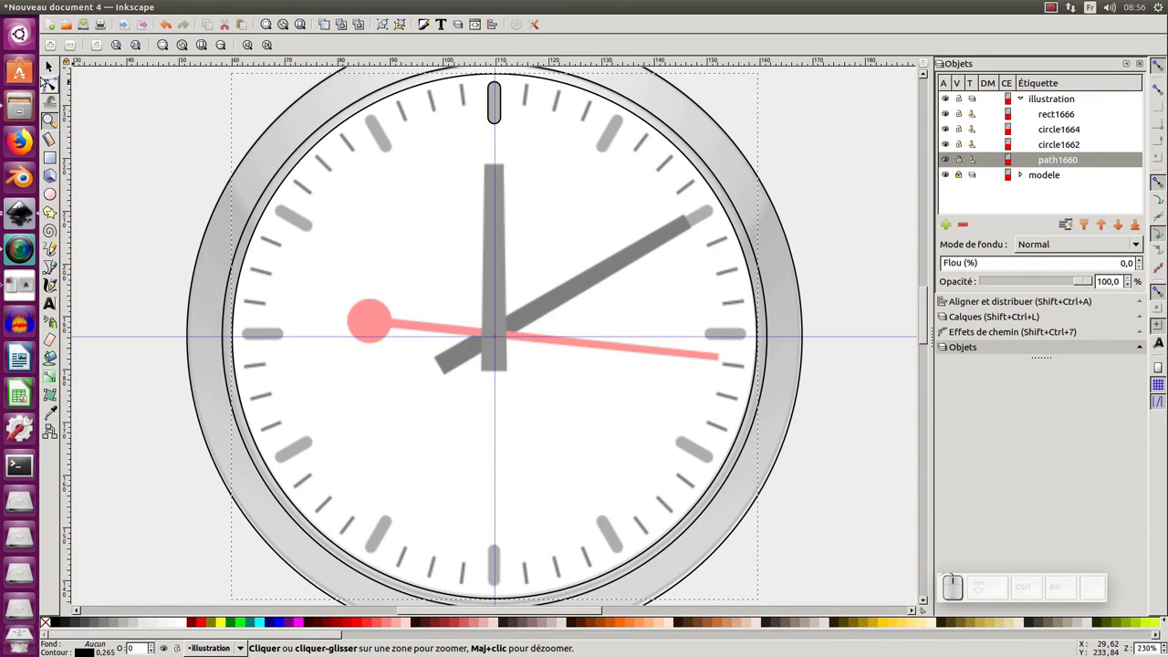
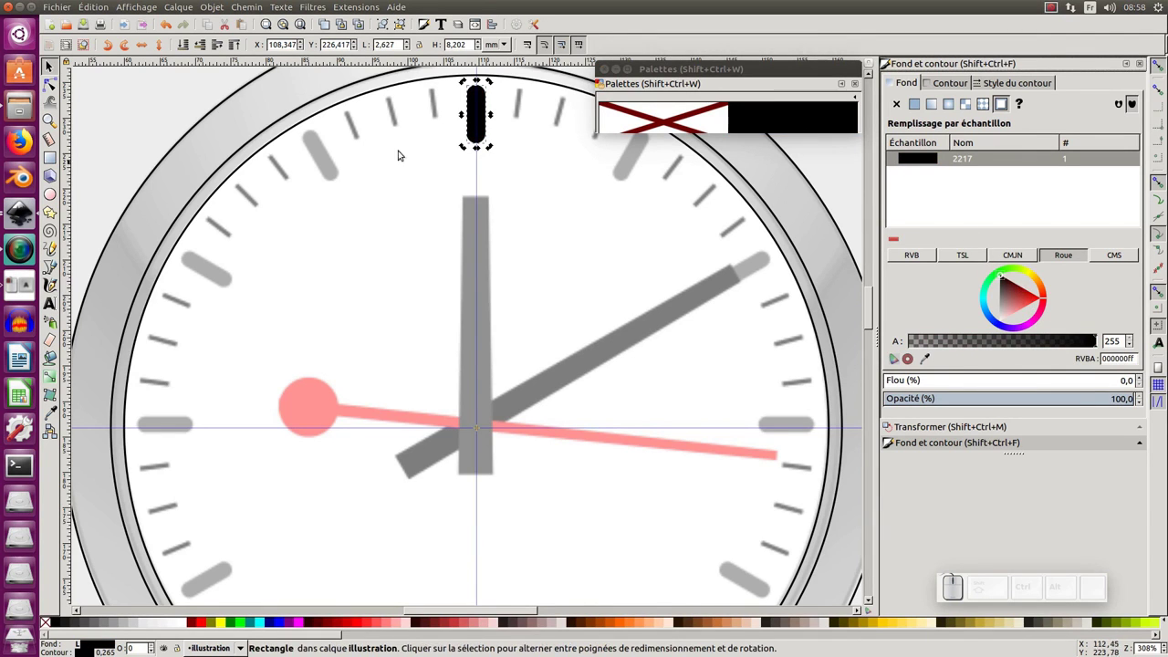
# Step: Apply the 30° rotation to place a copied tick on the next hour mark
pyautogui.press('KP_Subtract')
pyautogui.moveTo(386, 167); pyautogui.dragTo(422, 174)
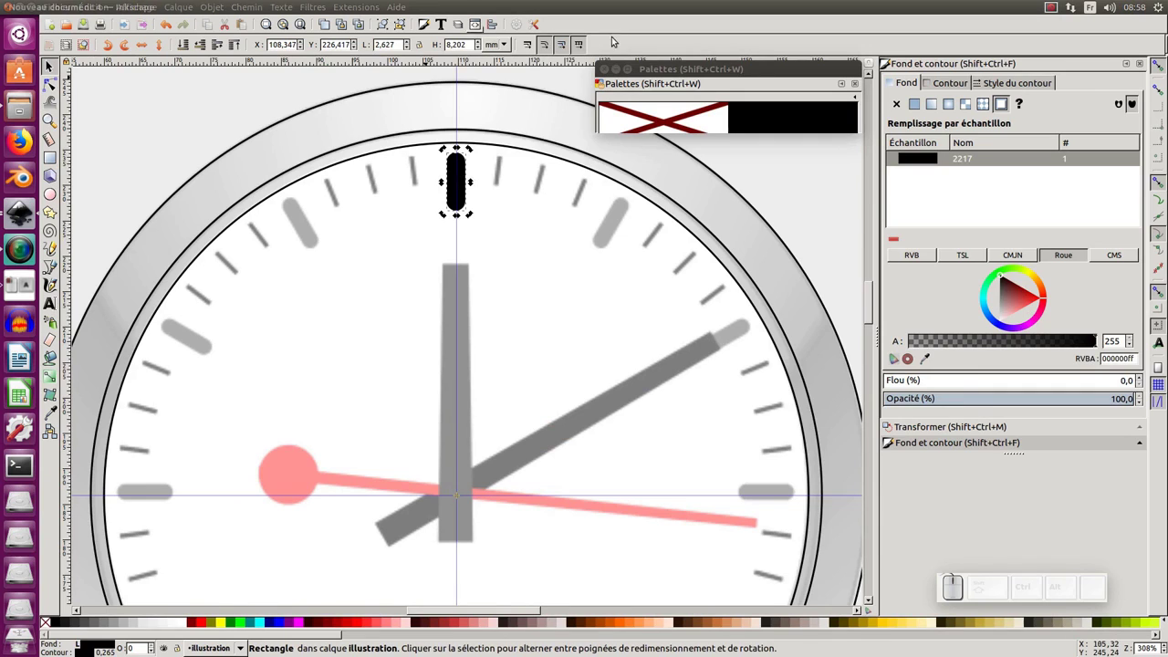
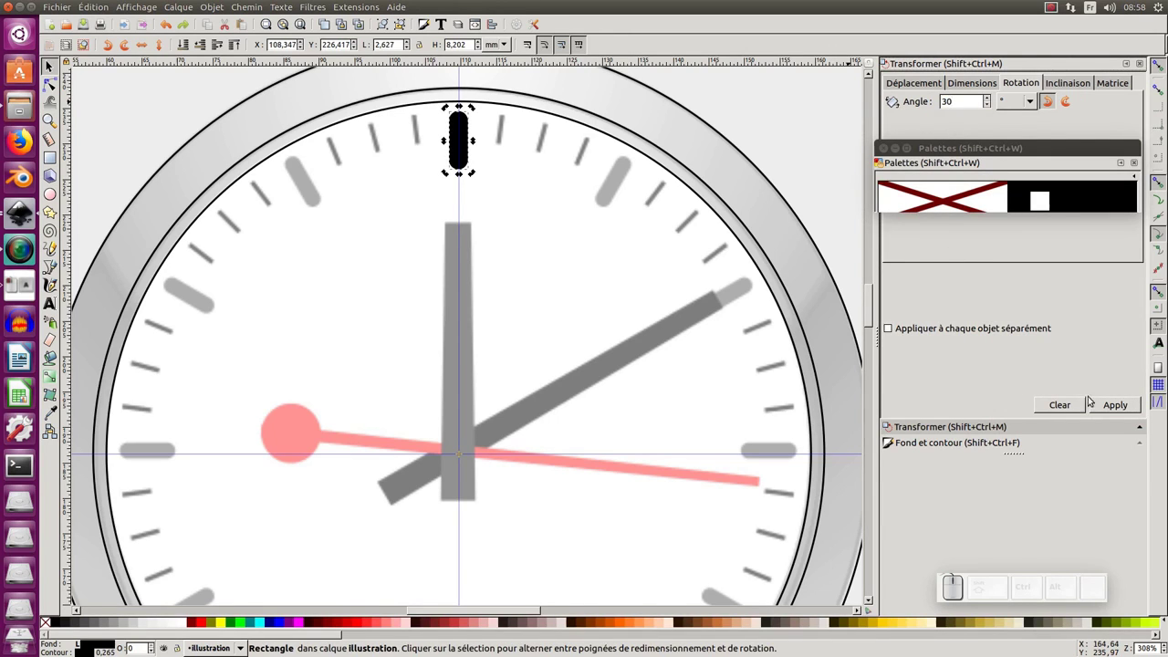
pyautogui.click(1109, 407)
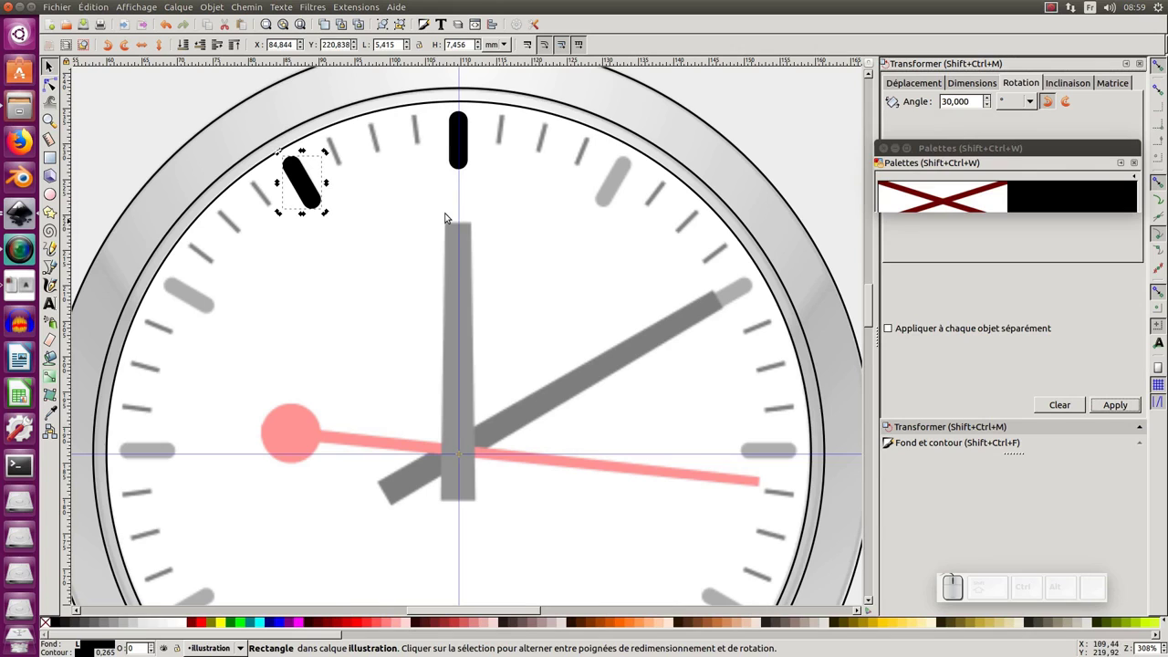
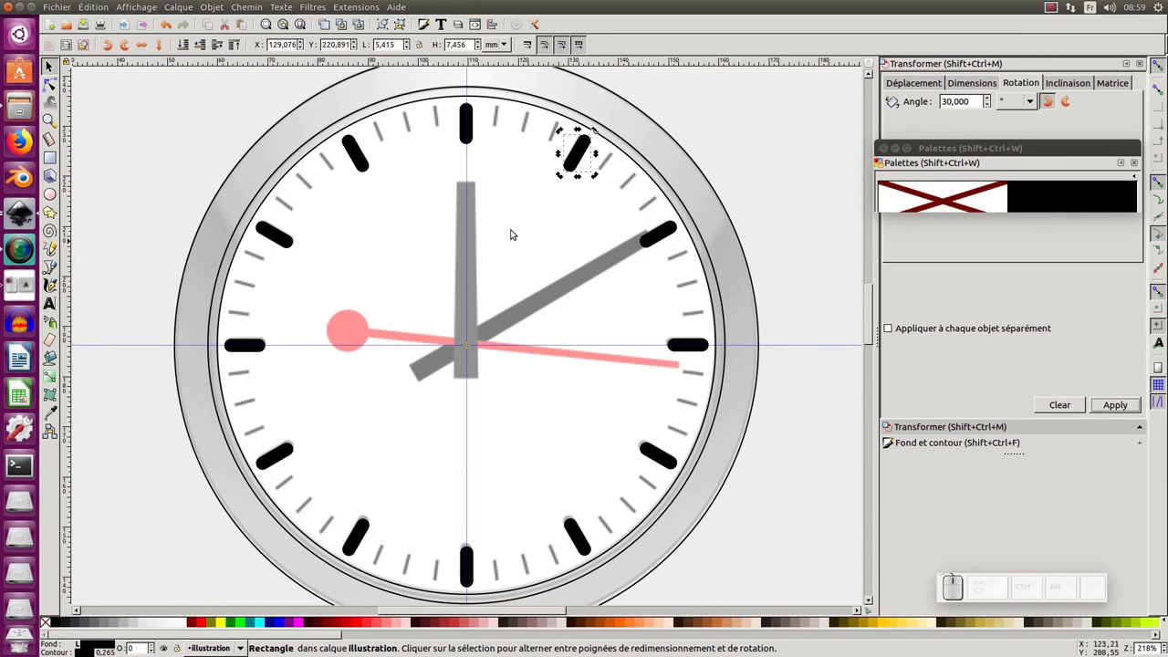
# Step: Show the drawing in Outline mode and zoom in on the stacked ticks at one o'clock
pyautogui.click(510, 230)
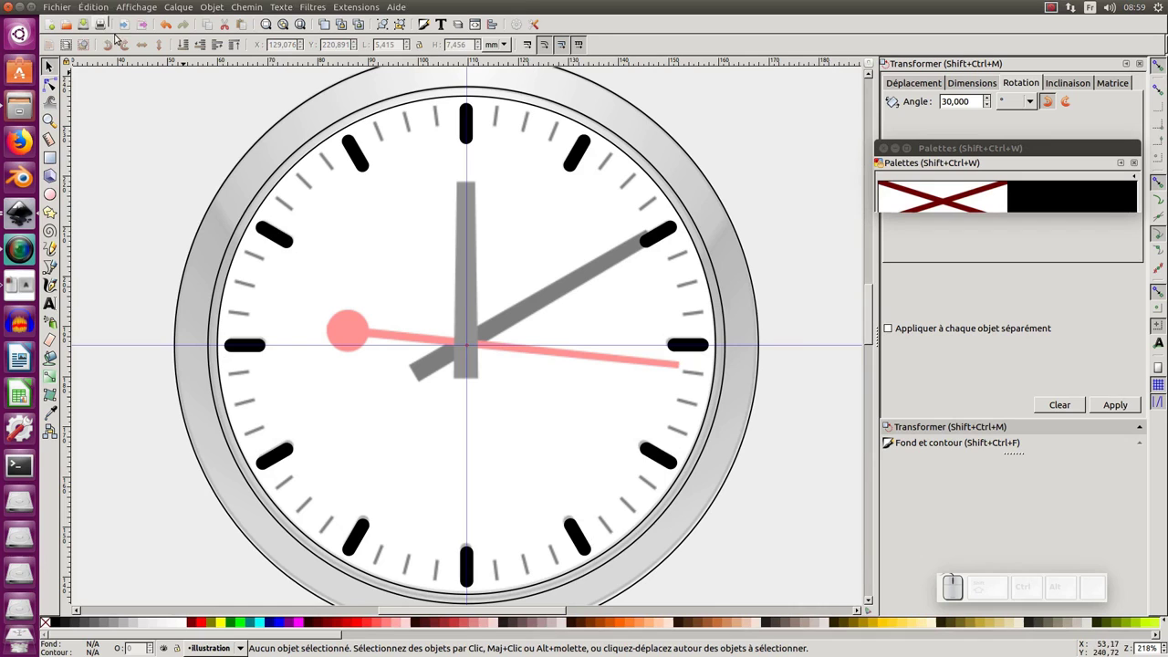
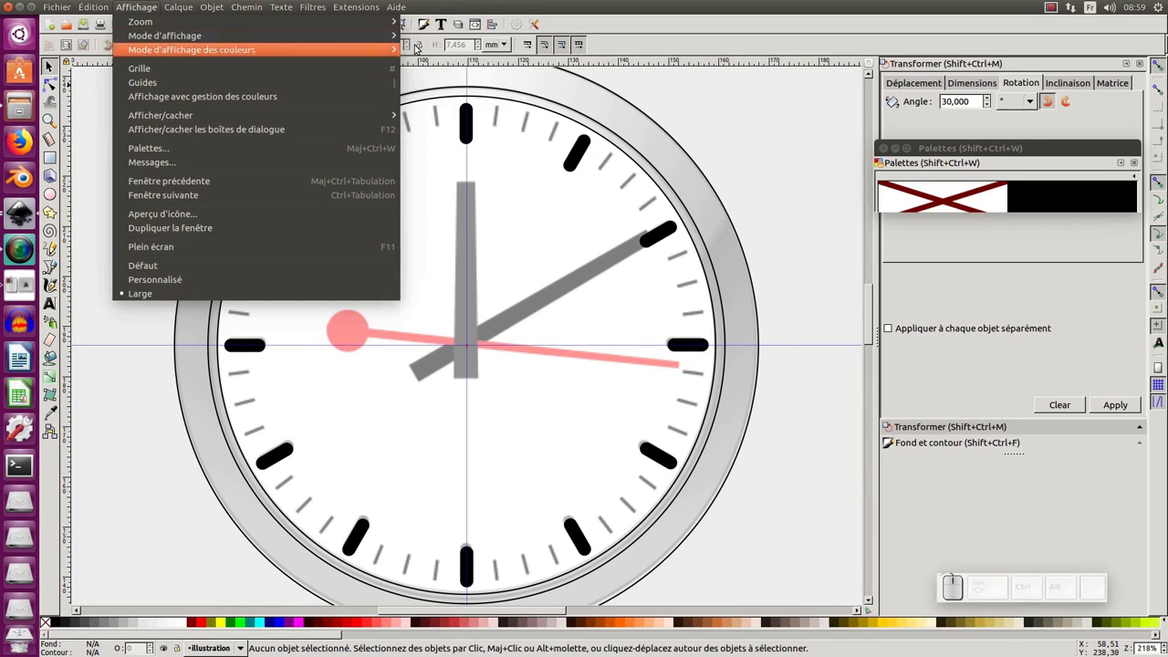
pyautogui.click(423, 77)
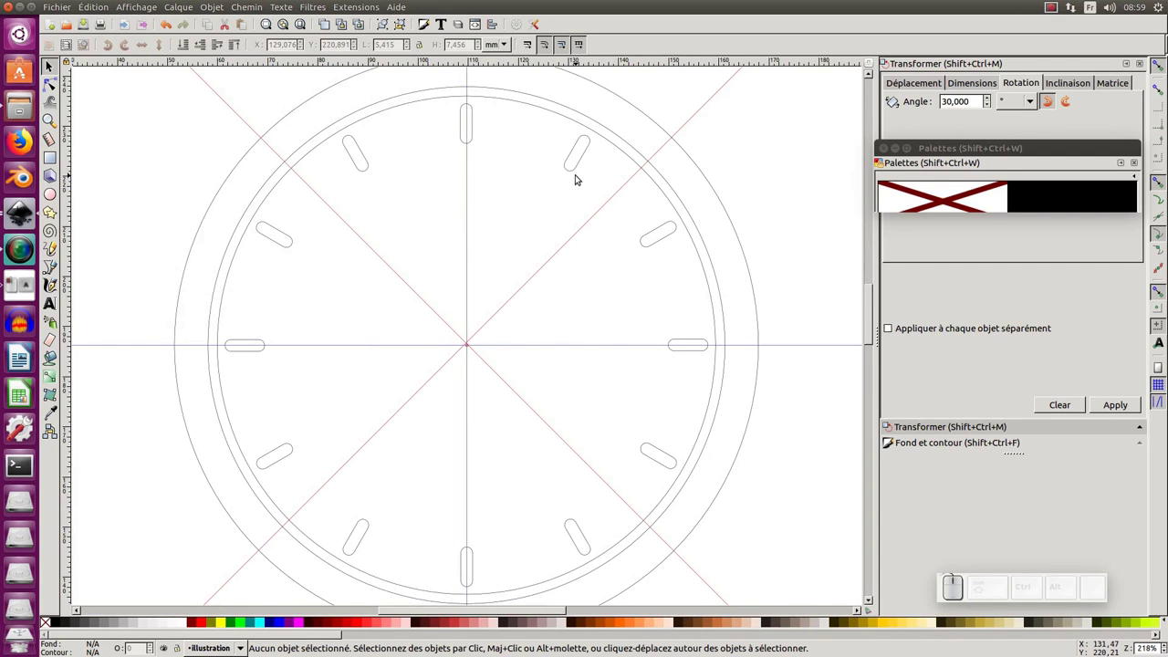
pyautogui.middleClick(583, 159)
pyautogui.click(585, 173)
pyautogui.press('ctrl+d')
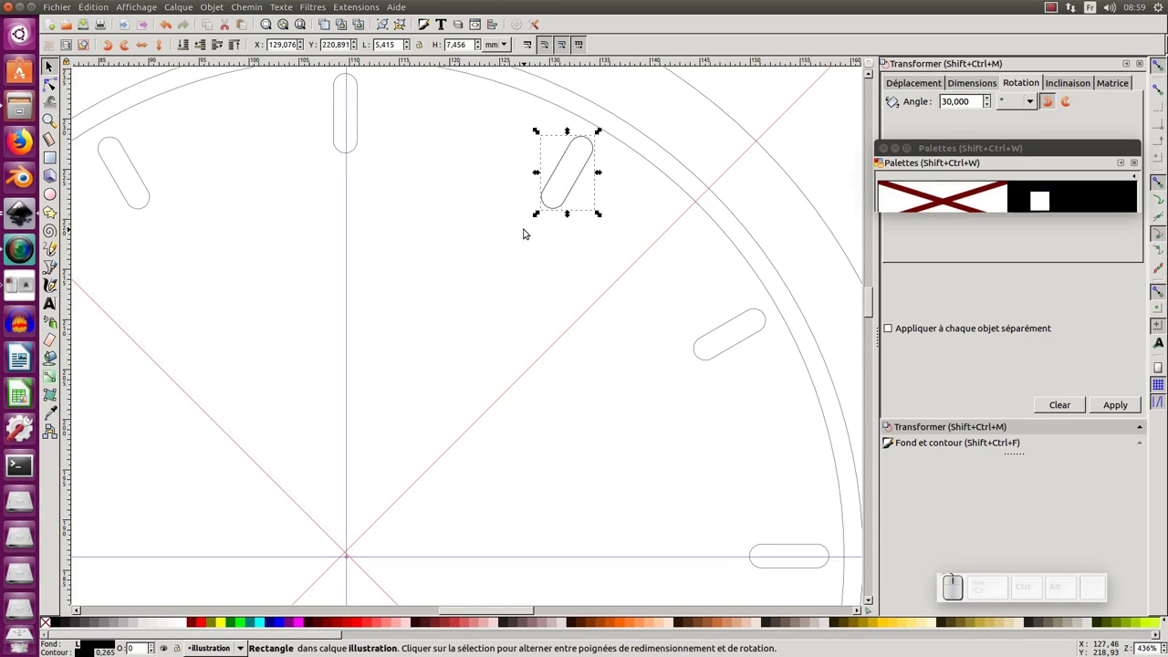
pyautogui.click(513, 234)
pyautogui.moveTo(580, 163); pyautogui.dragTo(561, 212)
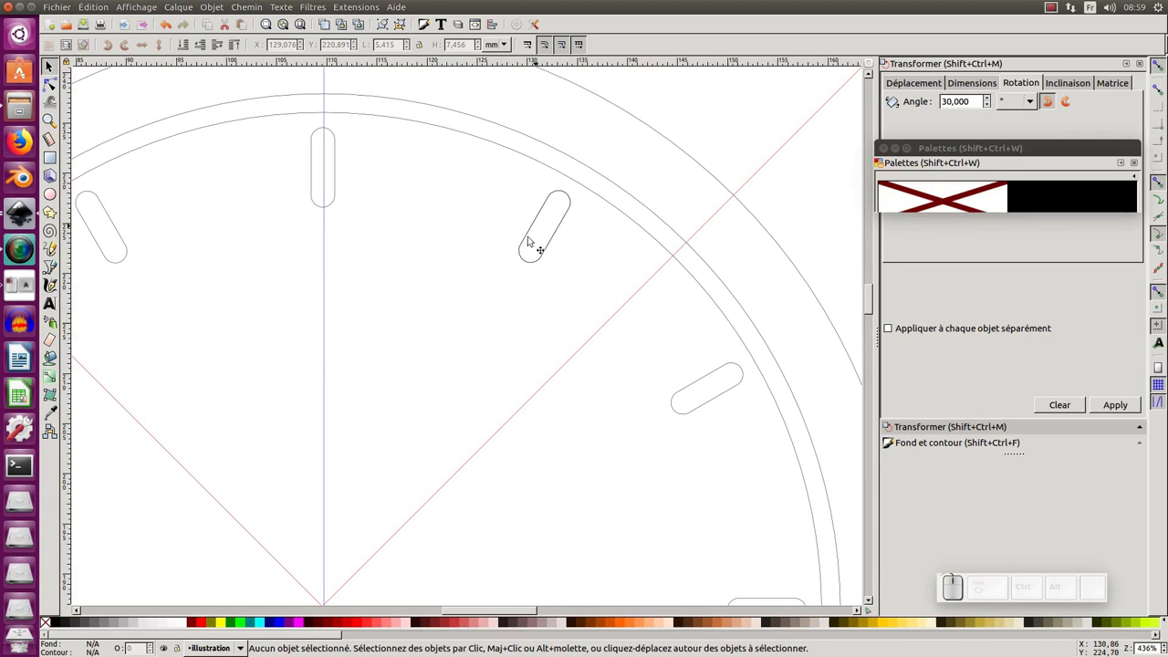
# Step: Delete the duplicate one o'clock tick, return to normal display and zoom out to the whole clock
pyautogui.moveTo(471, 301); pyautogui.dragTo(644, 128)
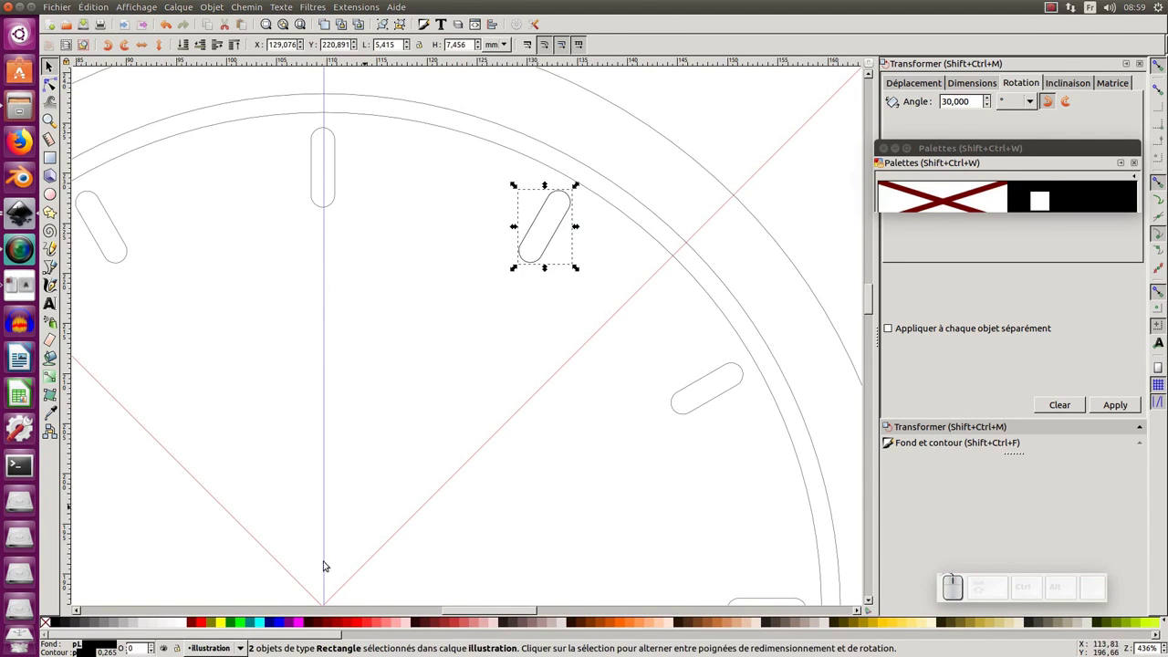
pyautogui.click(462, 268)
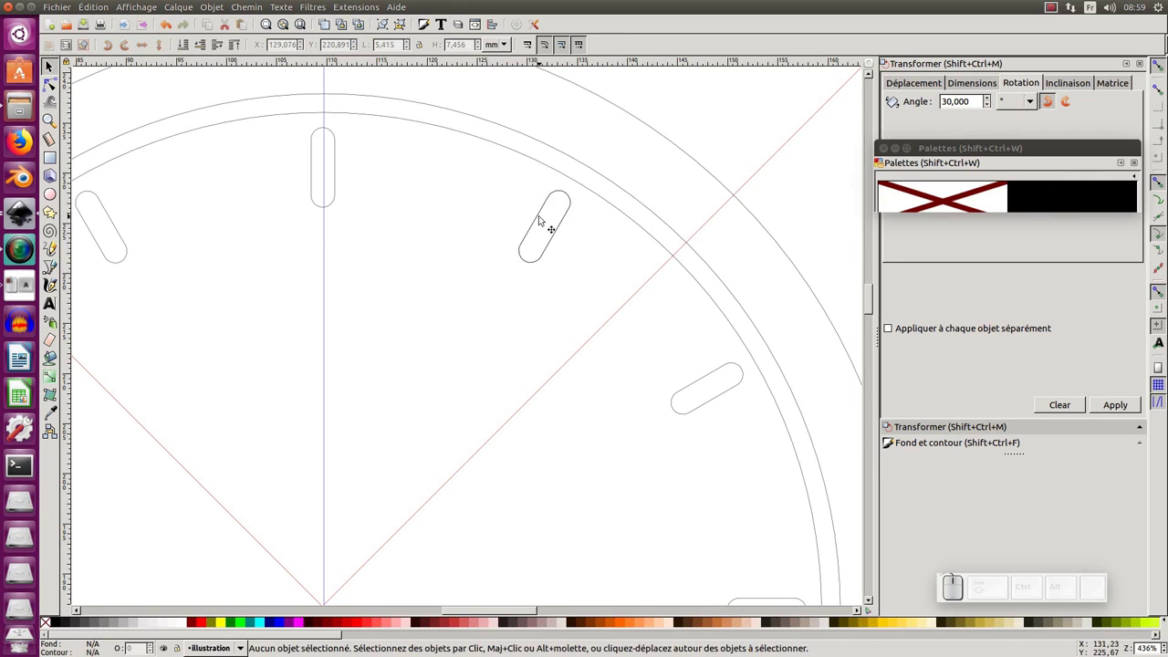
pyautogui.click(543, 215)
pyautogui.press('Delete')
pyautogui.press('ctrl+KP_5')
pyautogui.press('ctrl+KP_Subtract')
pyautogui.middleClick(567, 267)
pyautogui.middleClick(461, 206)
pyautogui.middleClick(451, 151)
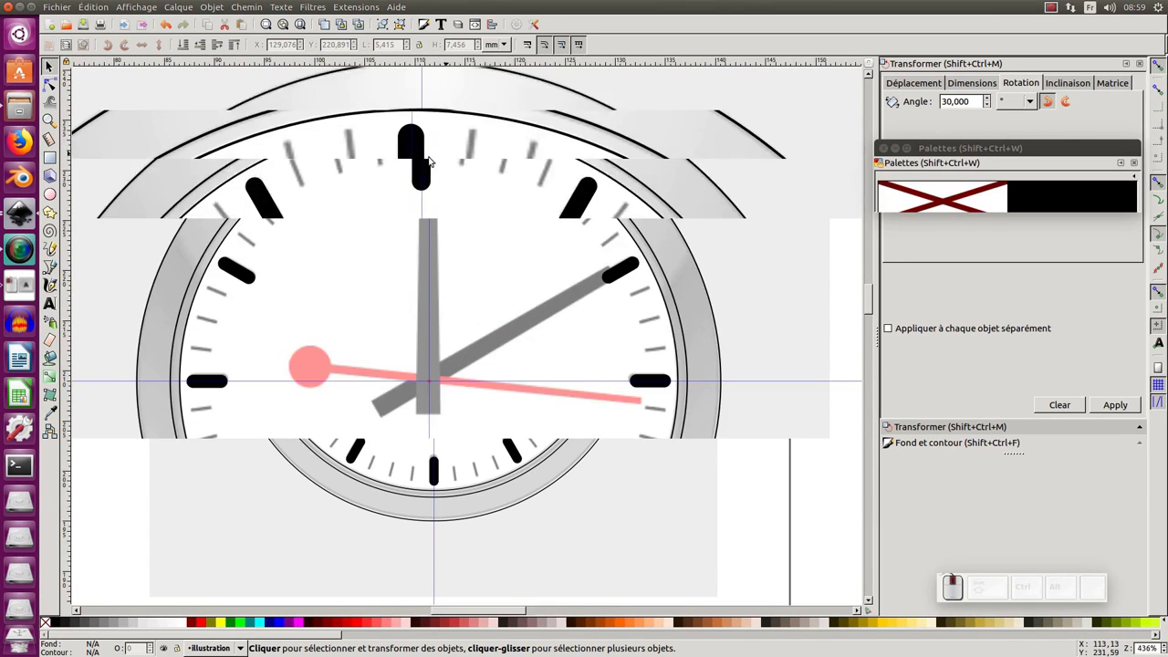
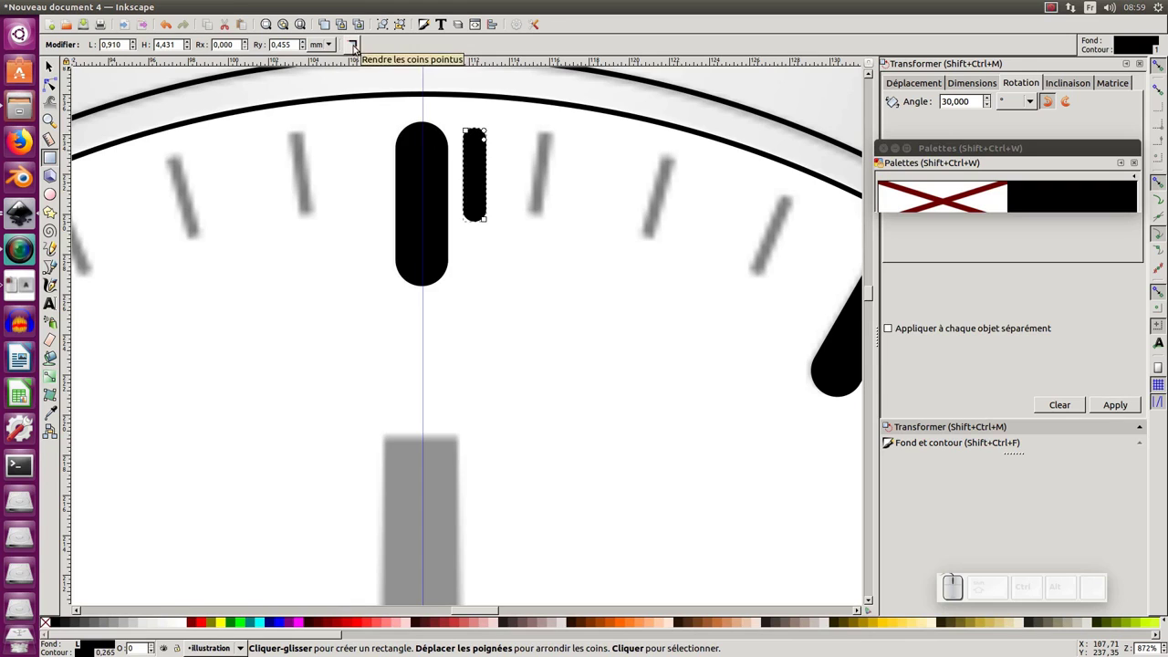
# Step: Make the new rectangle's corners sharp and give it a cyan fill with no stroke
pyautogui.click(360, 48)
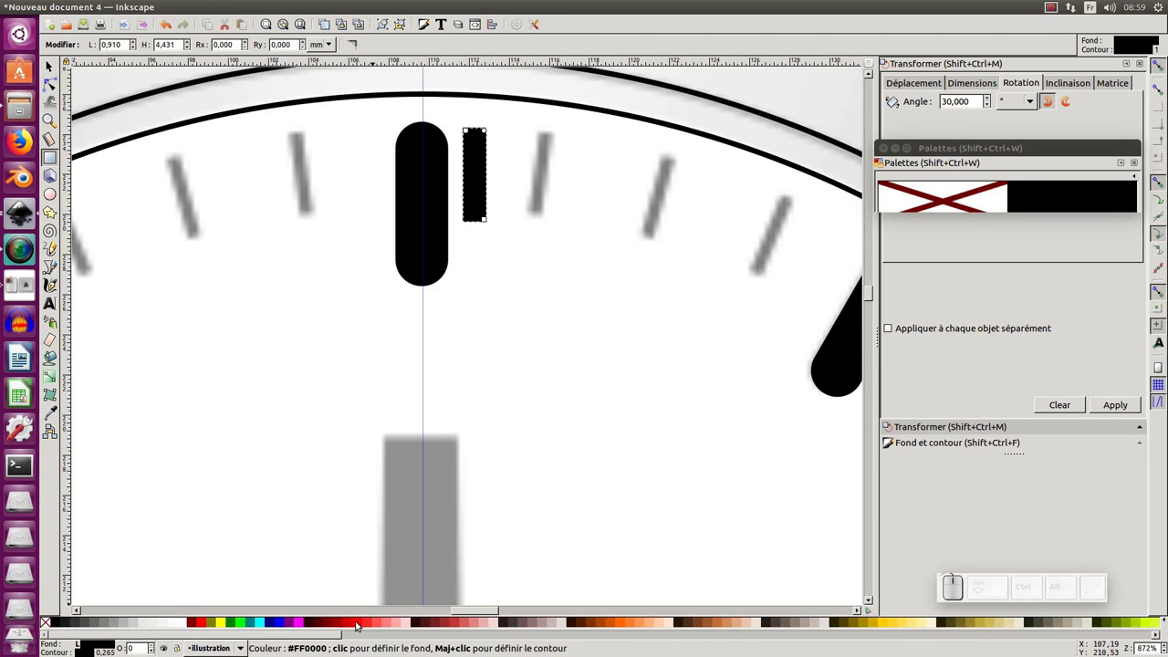
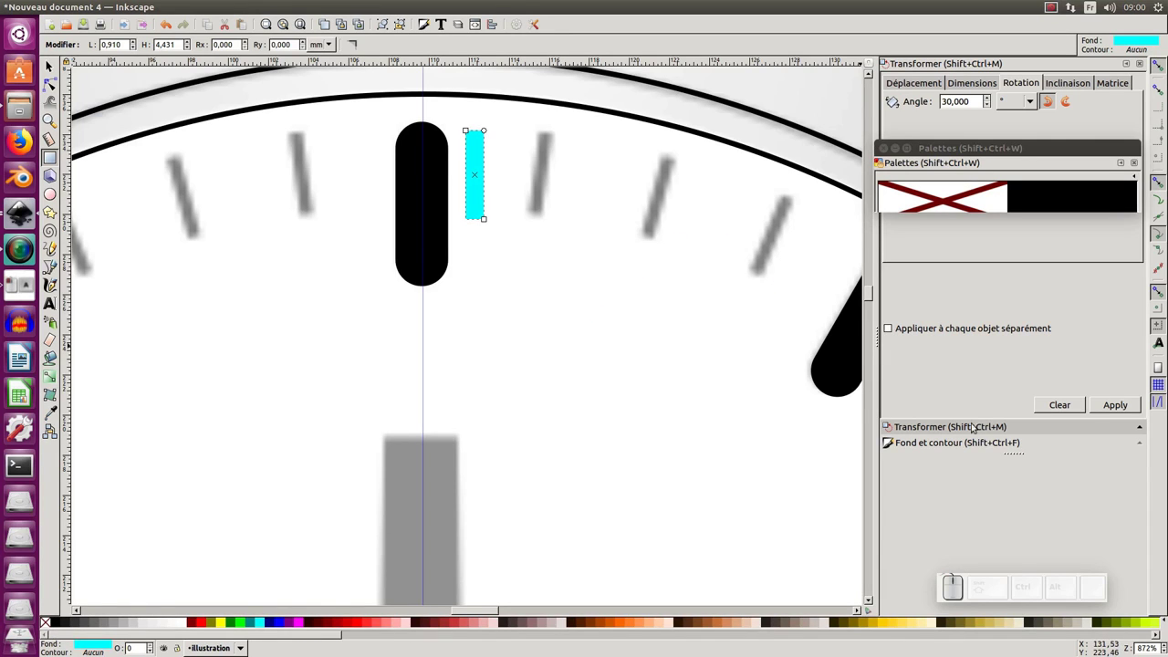
pyautogui.click(952, 449)
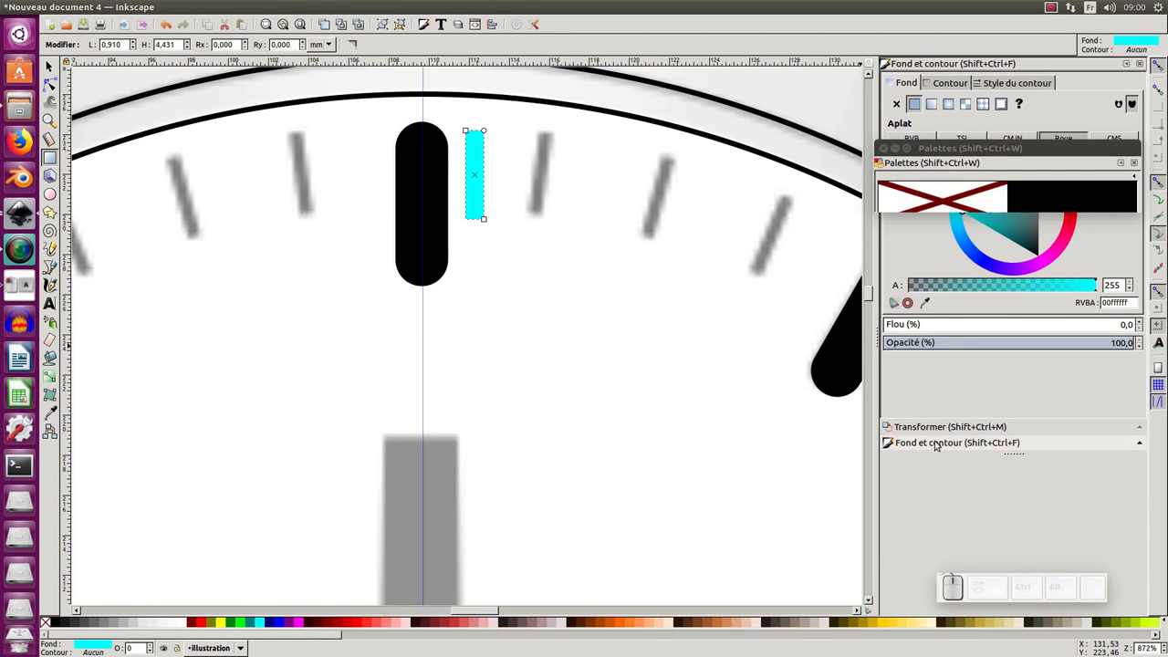
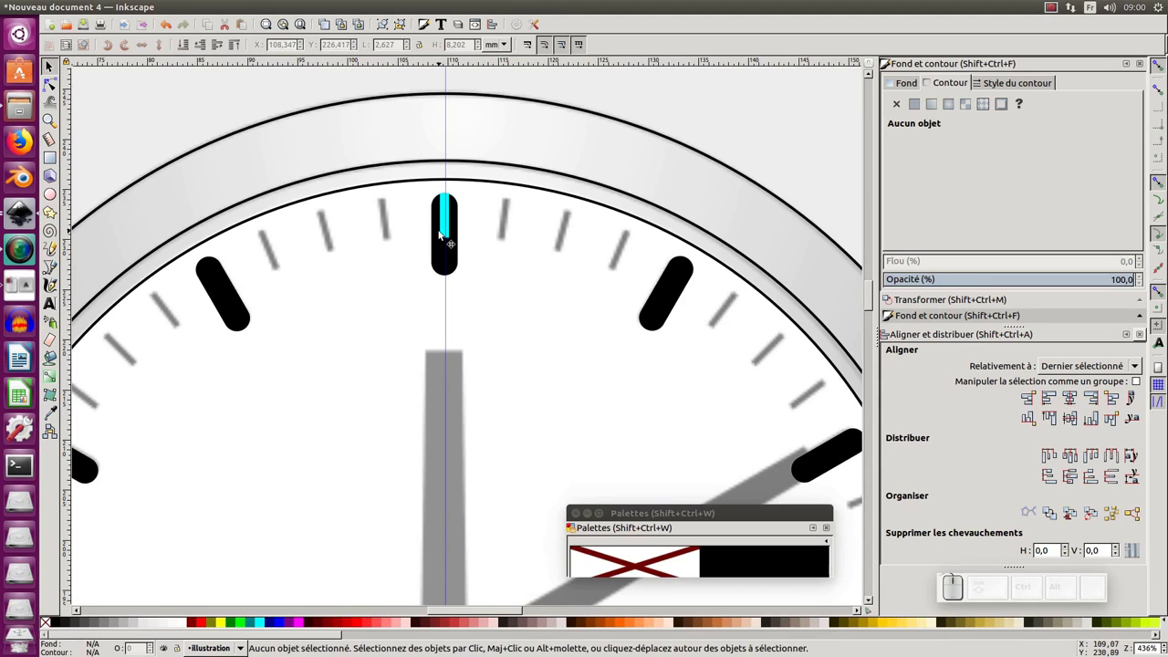
# Step: Drag the cyan rectangle's rotation centre onto the guide intersection at the clock centre
pyautogui.click(442, 232)
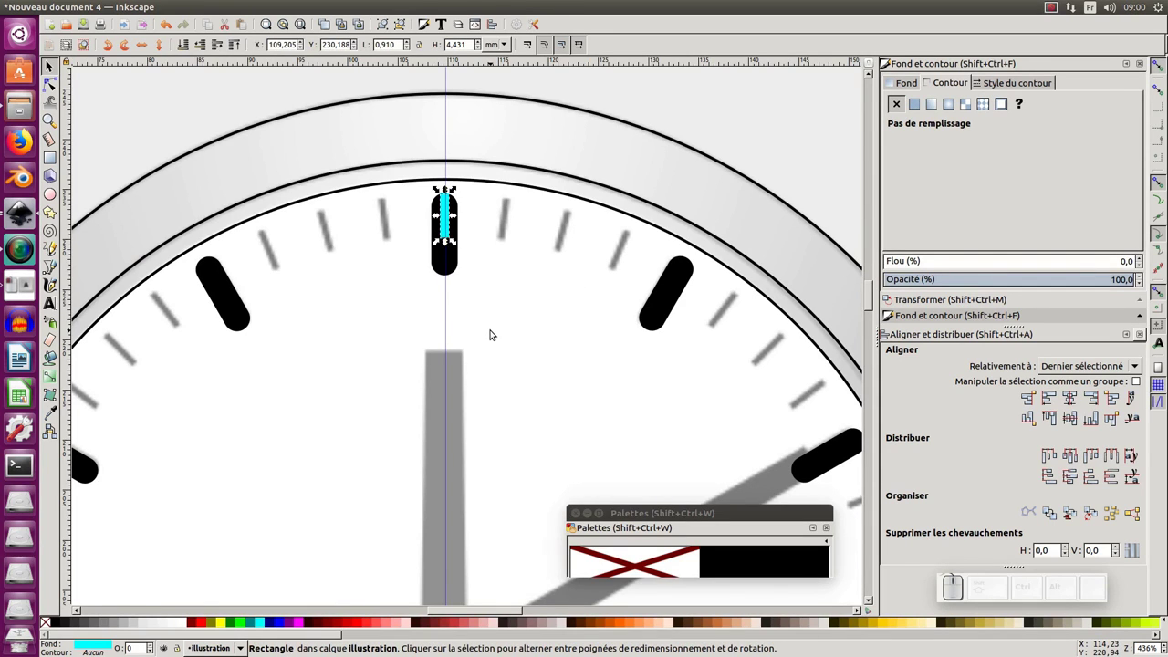
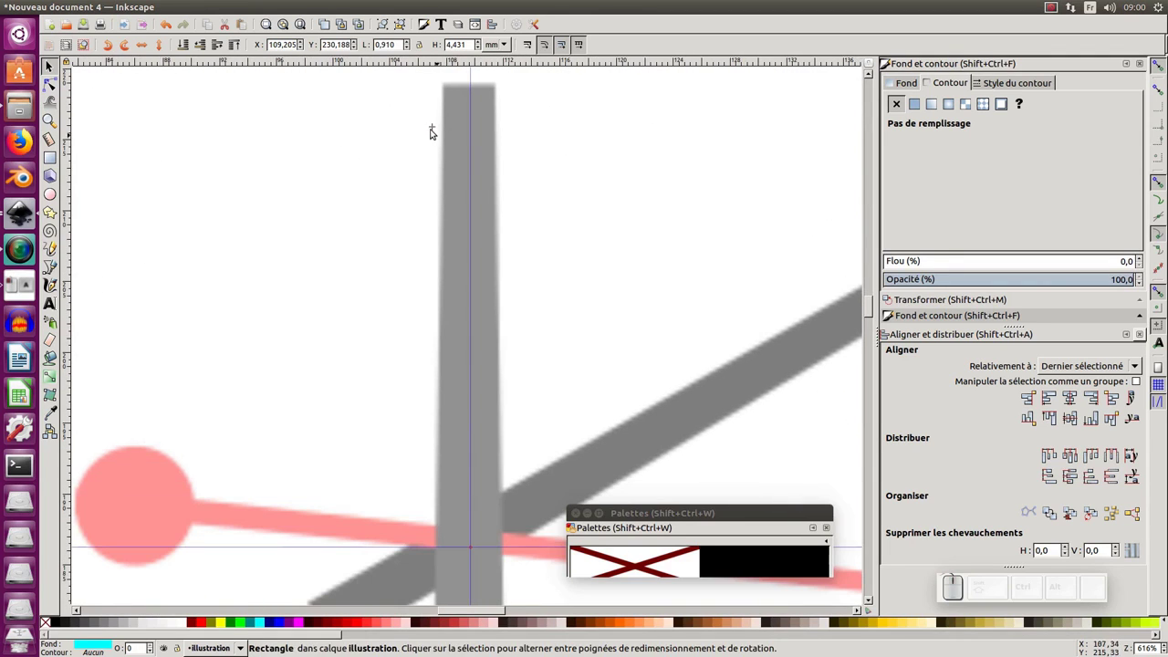
pyautogui.moveTo(435, 128); pyautogui.dragTo(480, 560)
pyautogui.moveTo(480, 554); pyautogui.dragTo(464, 543)
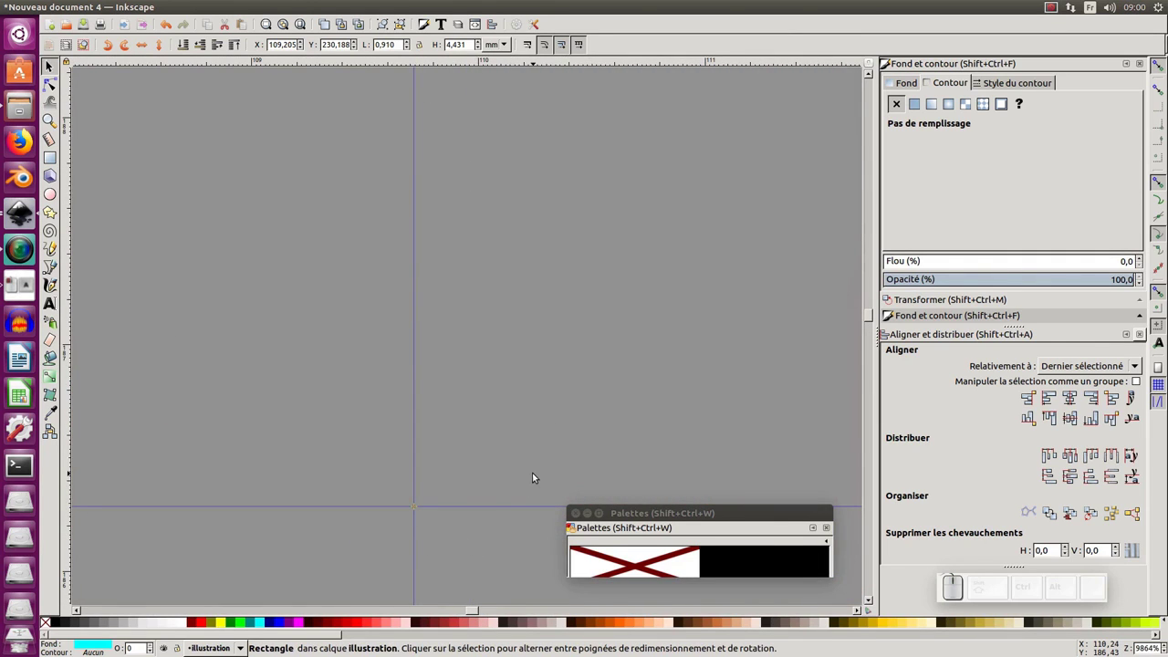
pyautogui.press('KP_3')
pyautogui.press('KP_Subtract')
pyautogui.press('KP_5')
pyautogui.press('KP_5')
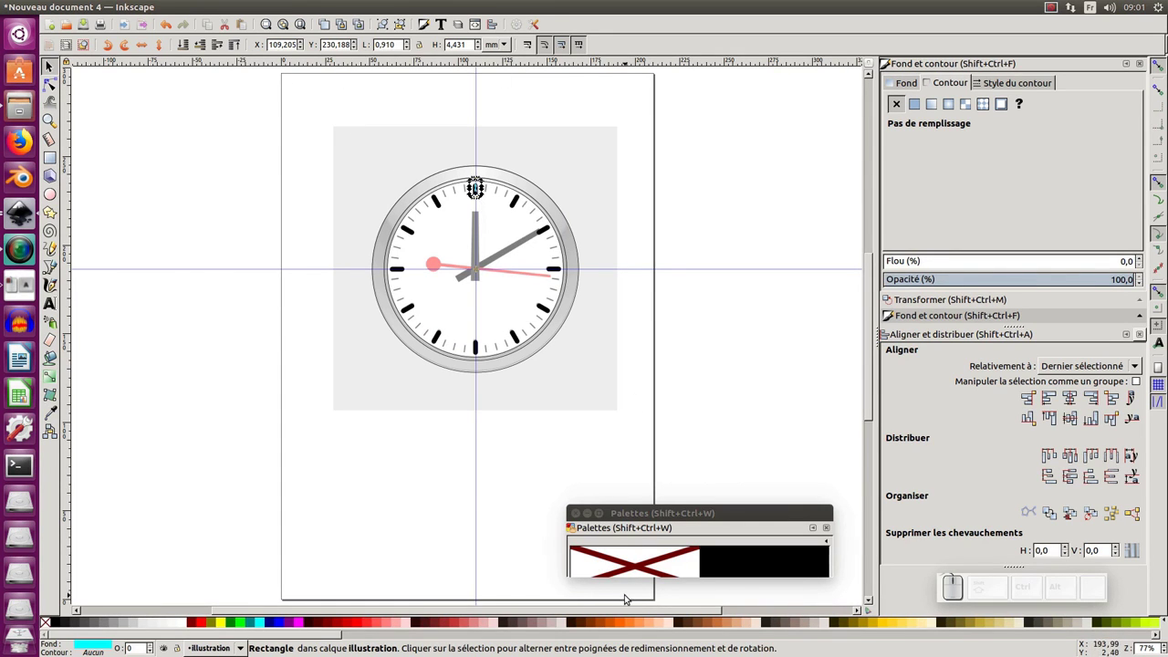
pyautogui.click(511, 177)
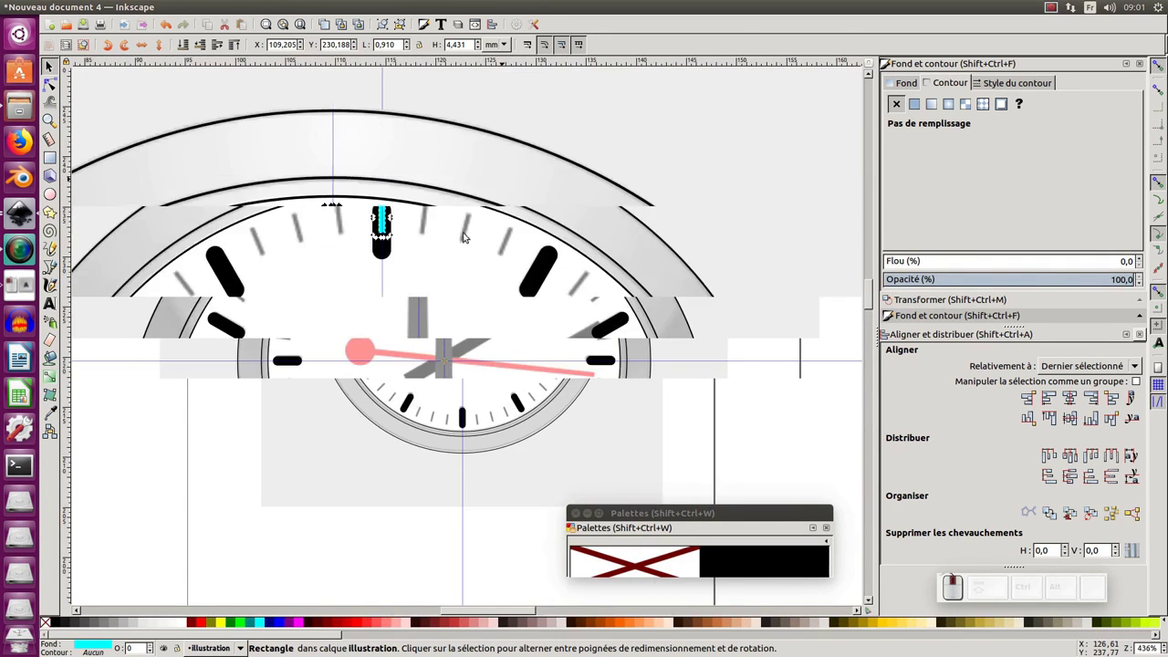
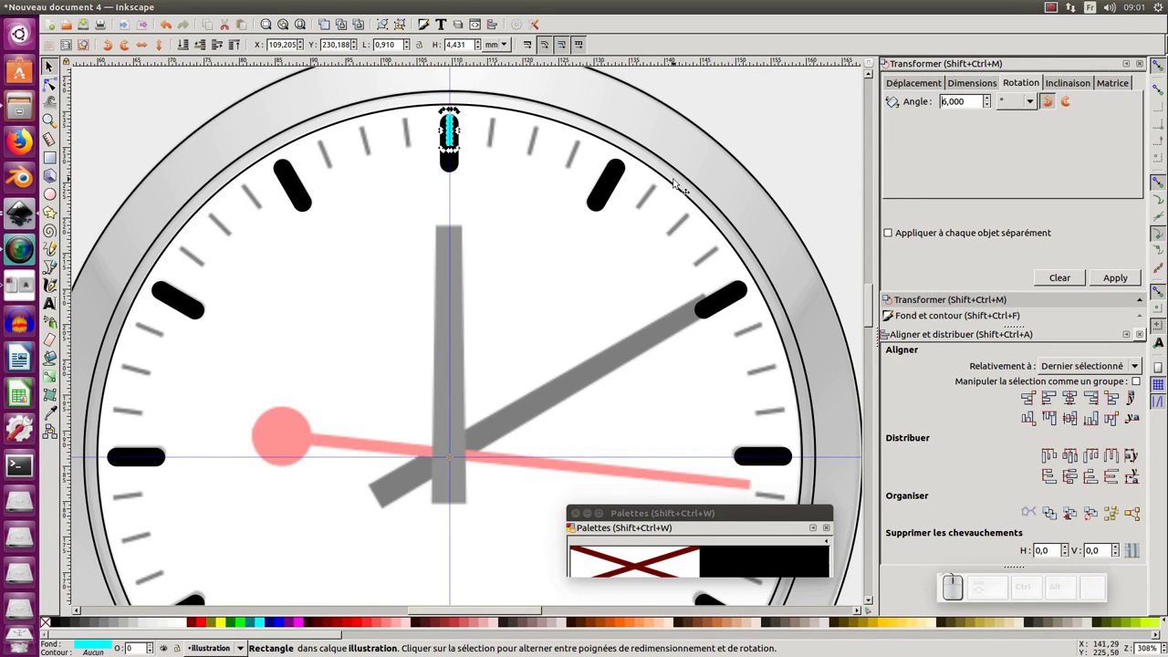
# Step: Rotate the cyan rectangle 6° and remove its outline in Fill and Stroke
pyautogui.click(657, 207)
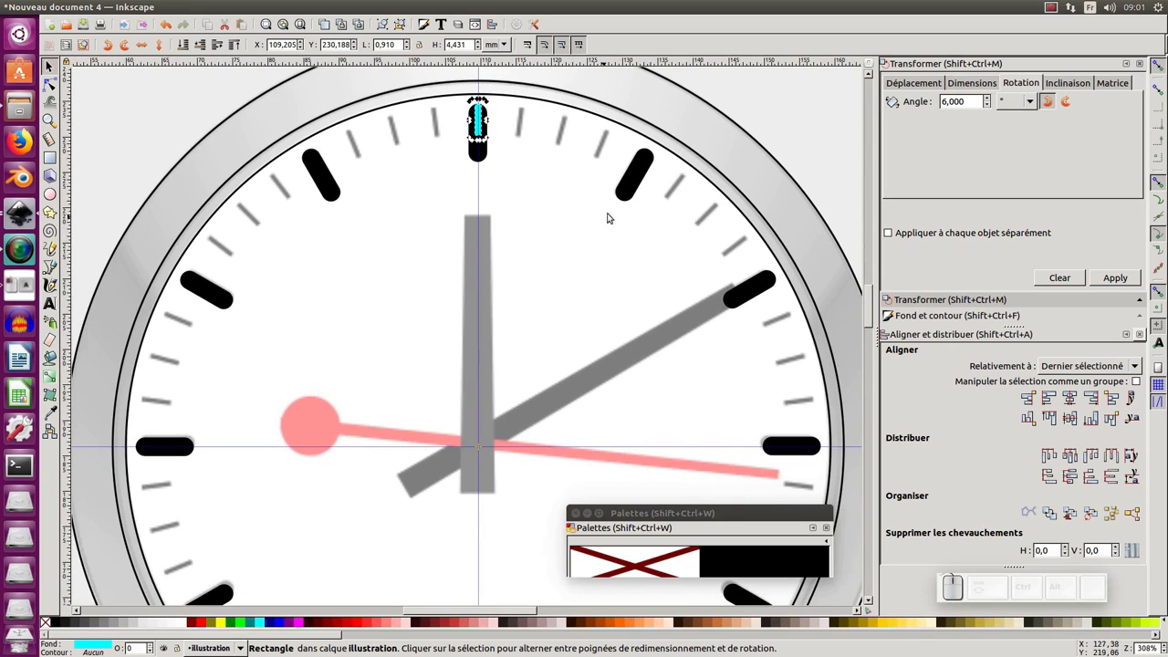
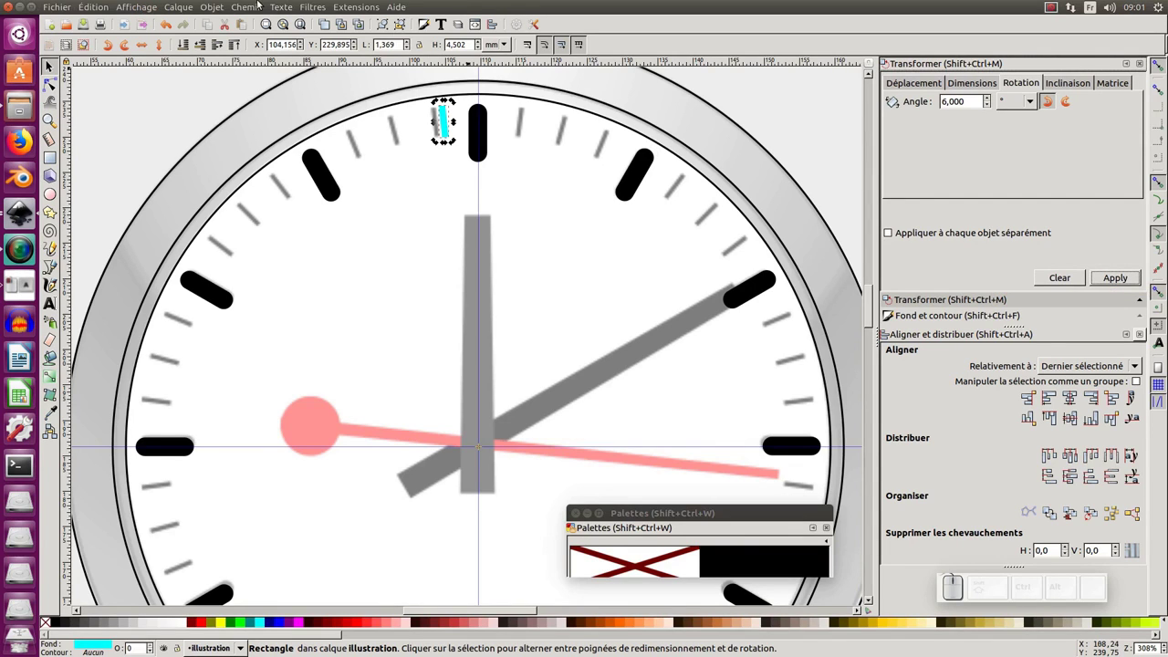
pyautogui.click(946, 325)
pyautogui.click(1003, 108)
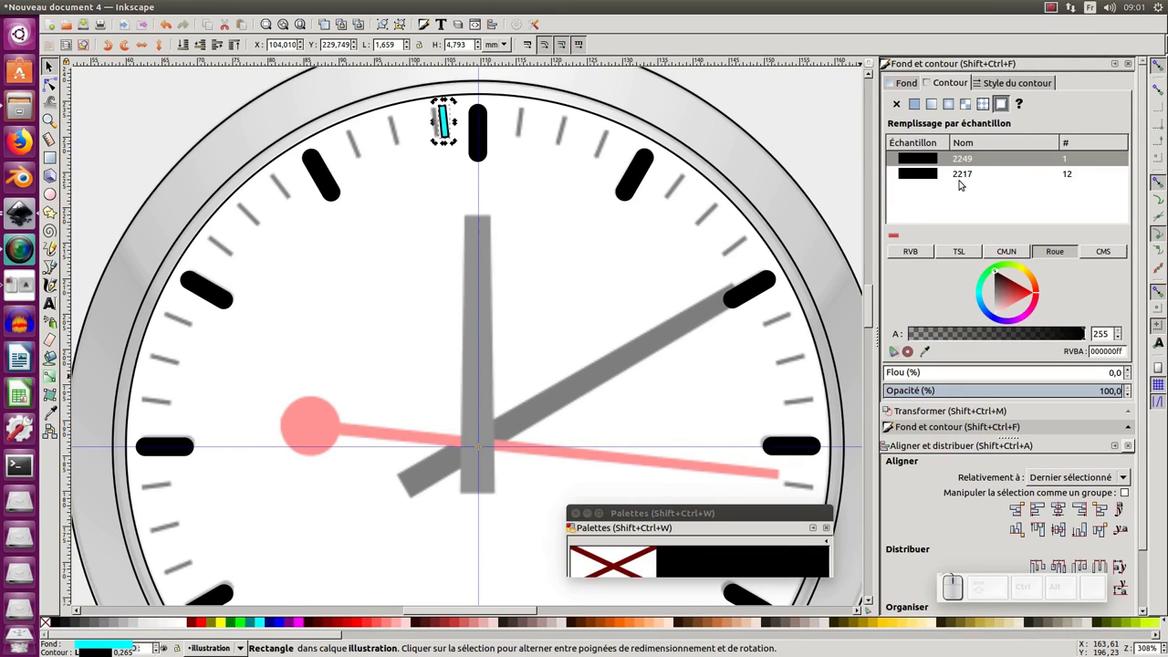
pyautogui.press('ctrl+z')
pyautogui.click(904, 80)
pyautogui.click(1006, 109)
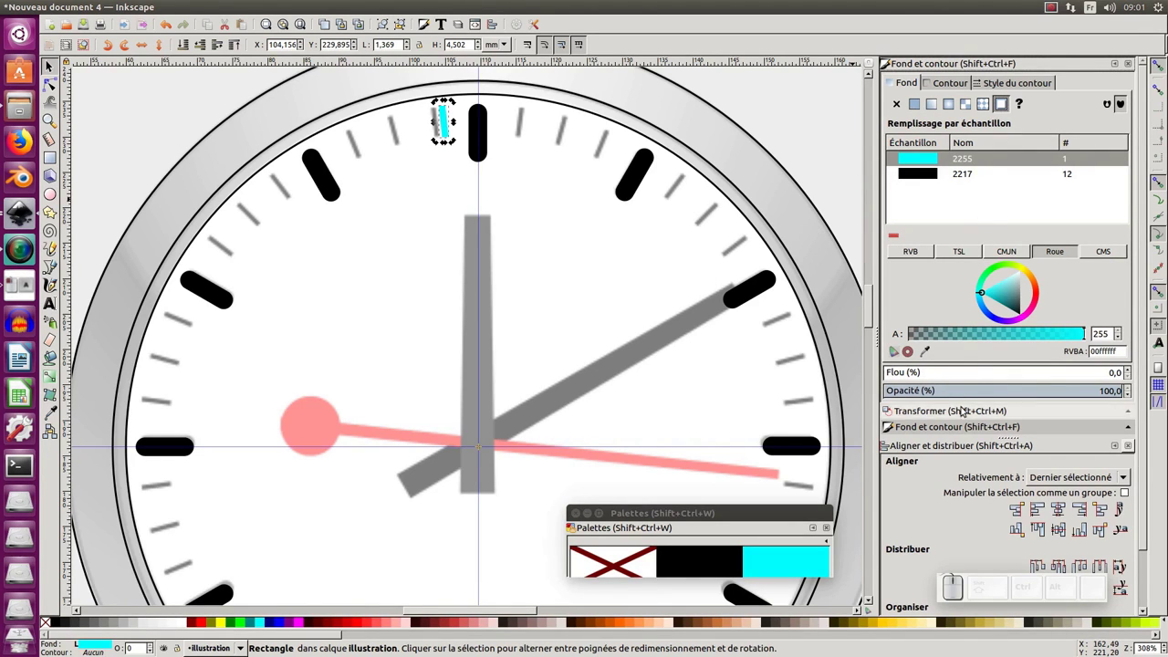
pyautogui.click(966, 411)
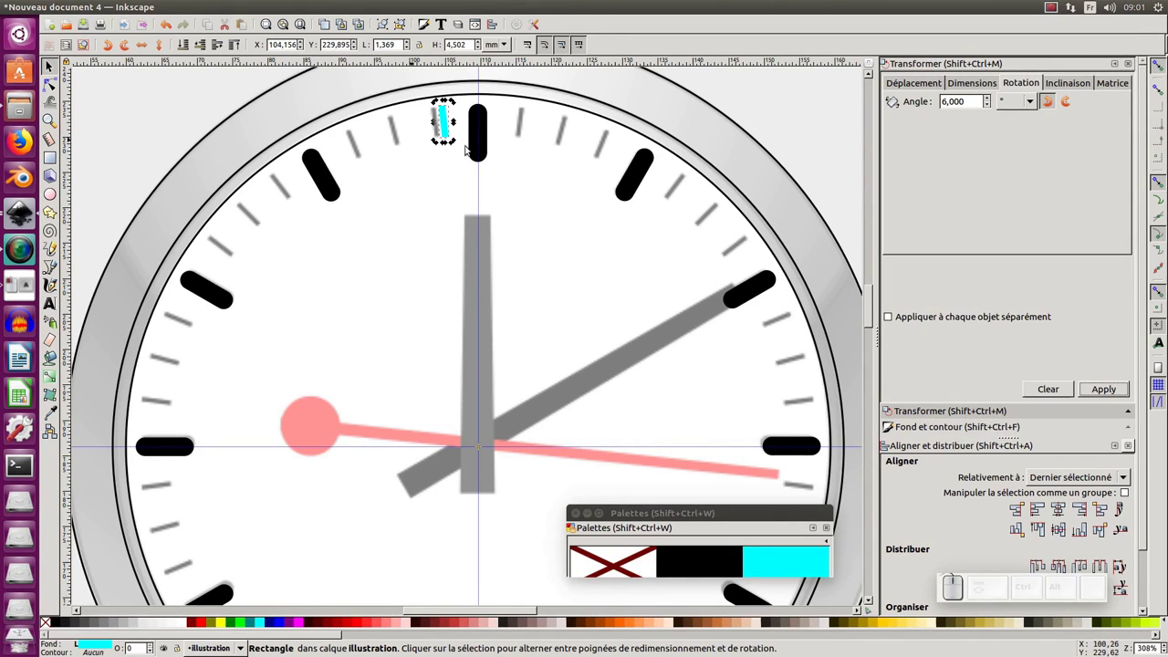
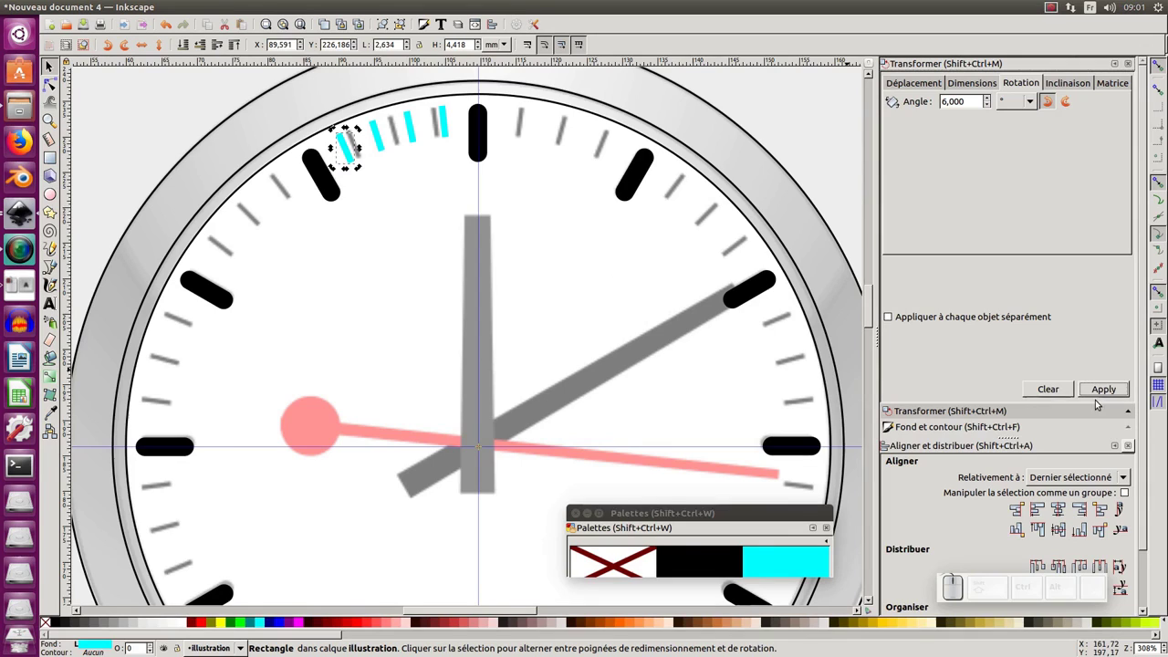
# Step: Duplicate the tick with Ctrl+D and apply 6° rotations repeatedly, stepping copies round to 9 o'clock
pyautogui.press('ctrl+d')
pyautogui.doubleClick(1109, 391)
pyautogui.press('ctrl+d')
pyautogui.click(1109, 391)
pyautogui.click(1110, 390)
pyautogui.press('ctrl+z')
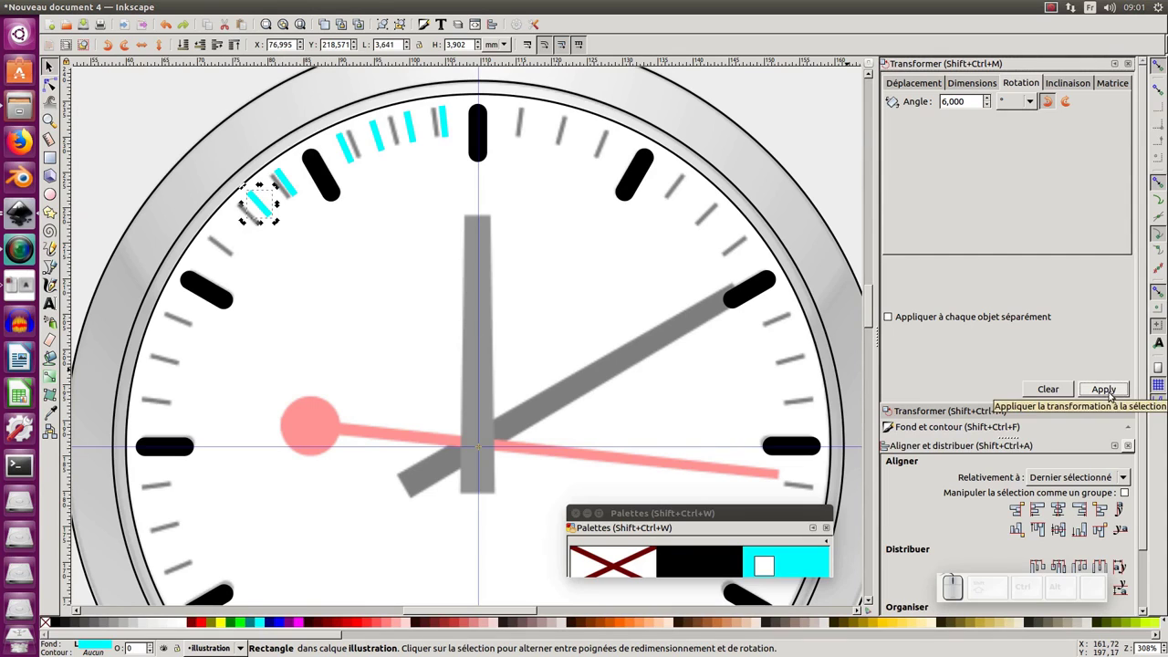
pyautogui.press('ctrl+d')
pyautogui.click(1113, 394)
pyautogui.press('ctrl+d')
pyautogui.click(1113, 394)
pyautogui.press('ctrl+d')
pyautogui.click(1113, 394)
pyautogui.click(1113, 394)
pyautogui.press('ctrl+d')
pyautogui.click(1113, 394)
pyautogui.press('ctrl+d')
pyautogui.click(1113, 394)
pyautogui.click(1113, 394)
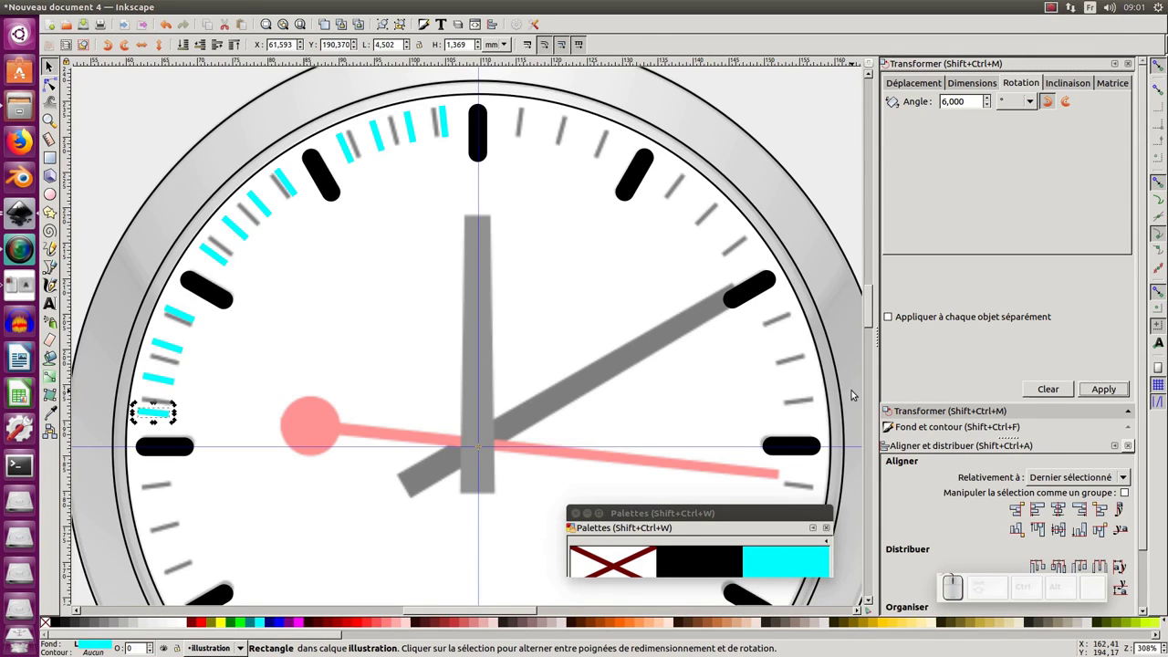
pyautogui.press('KP_Subtract')
pyautogui.click(589, 410)
# Step: Rubber-band select the 12 cyan ticks from 12 to 9 o'clock and duplicate them
pyautogui.moveTo(389, 120); pyautogui.dragTo(422, 227)
pyautogui.moveTo(223, 151); pyautogui.dragTo(200, 284)
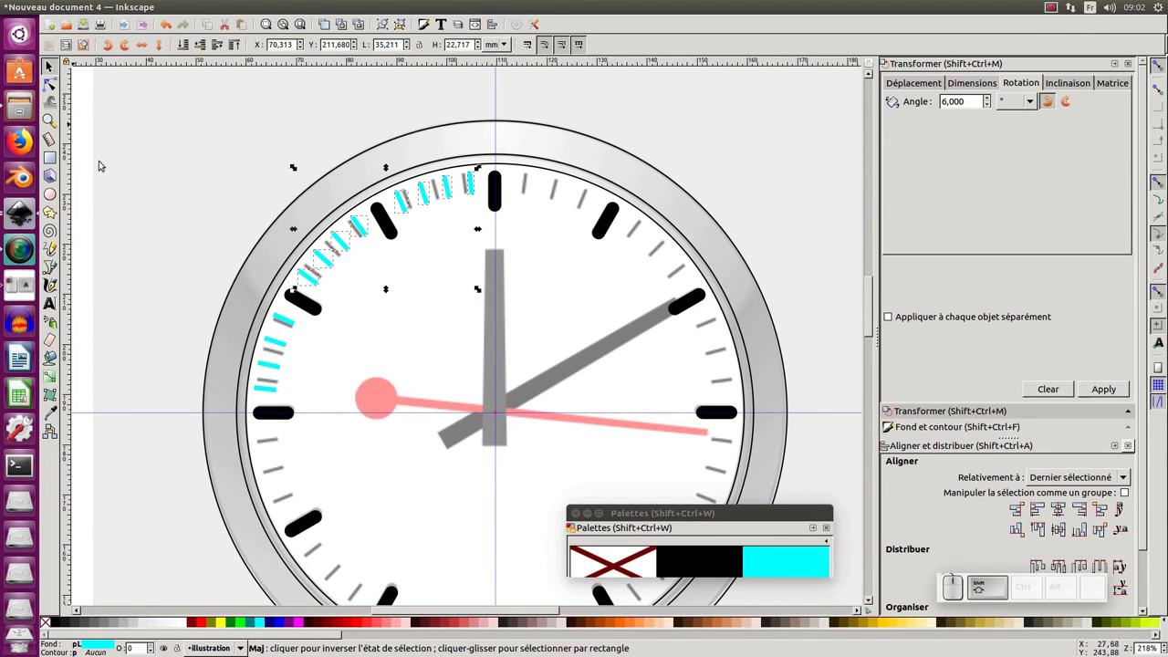
pyautogui.moveTo(216, 300); pyautogui.dragTo(296, 361)
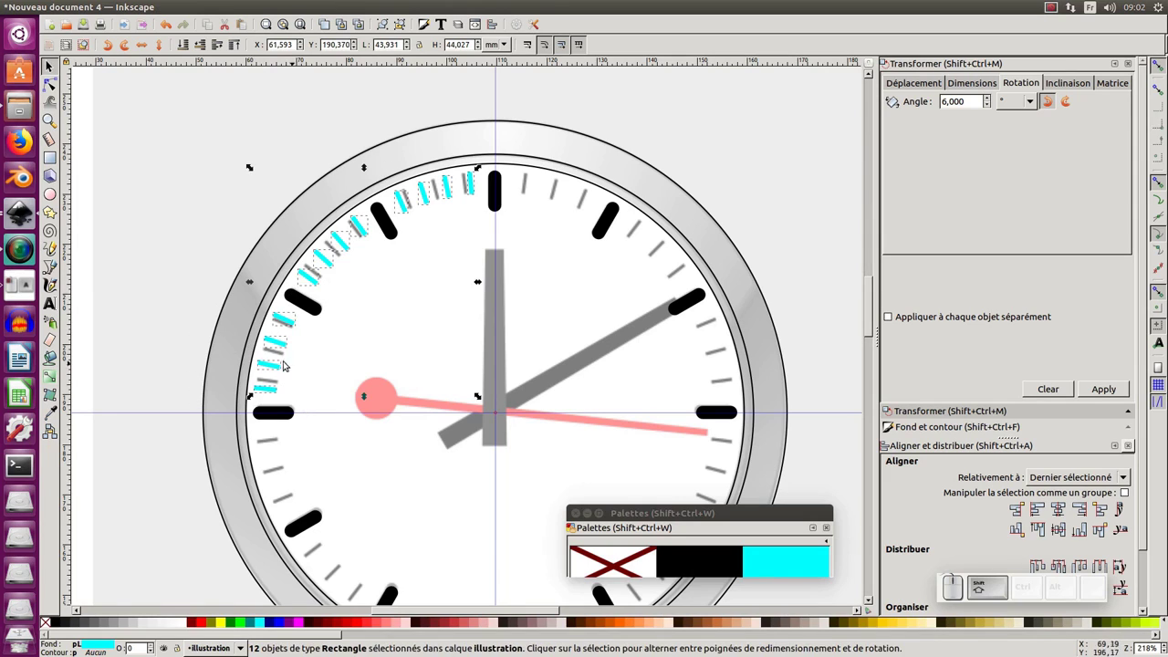
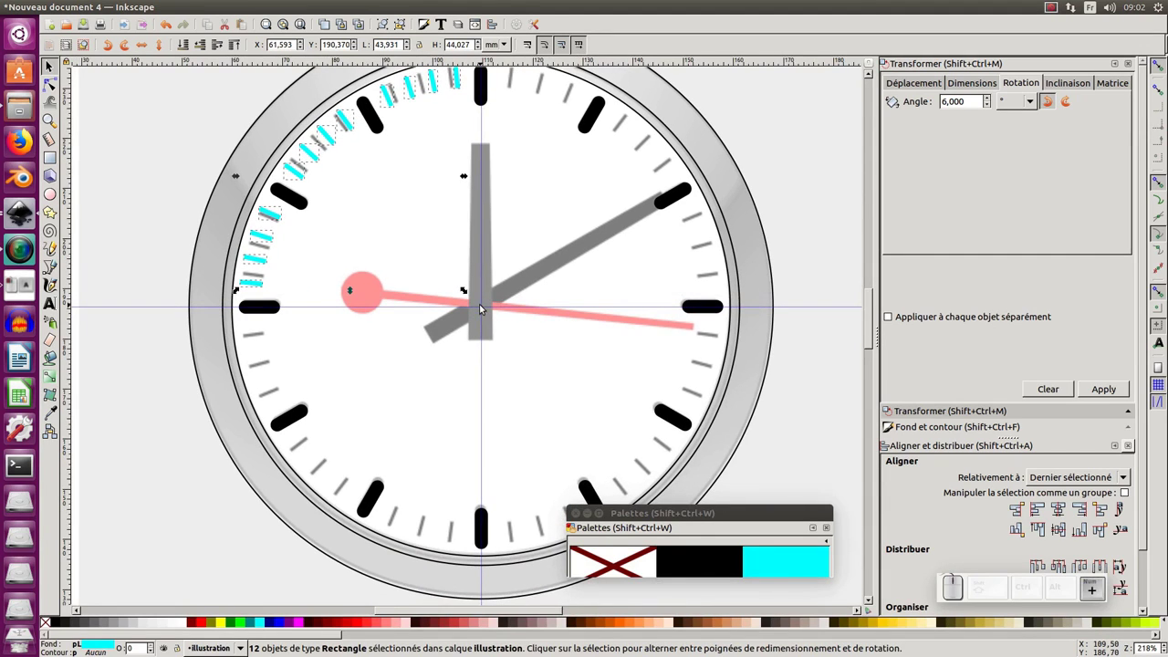
pyautogui.press('KP_Subtract')
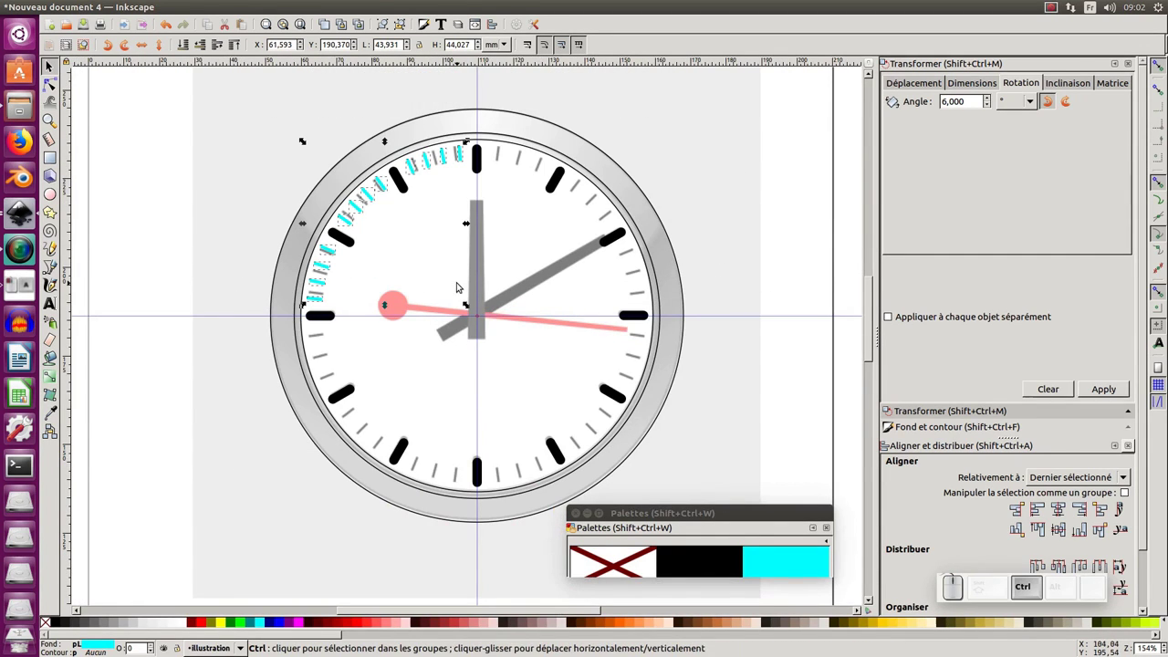
pyautogui.press('ctrl+d')
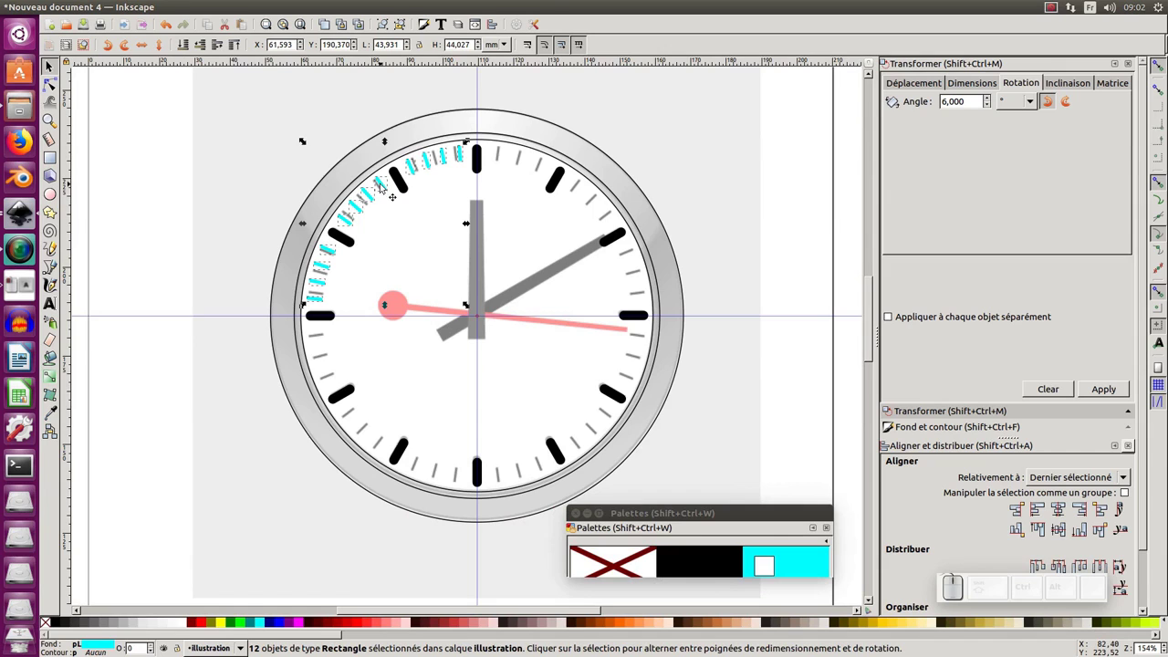
# Step: Rotate the duplicated tick set round the dial with the rotate handles and duplicate again
pyautogui.click(385, 183)
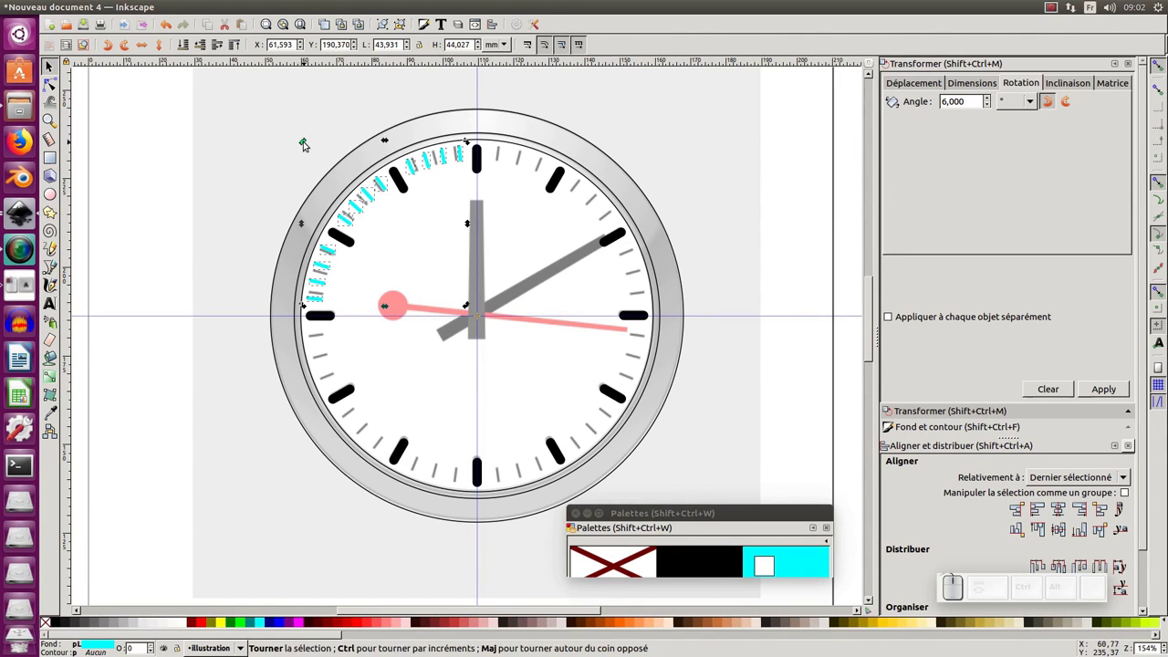
pyautogui.moveTo(307, 140); pyautogui.dragTo(349, 516)
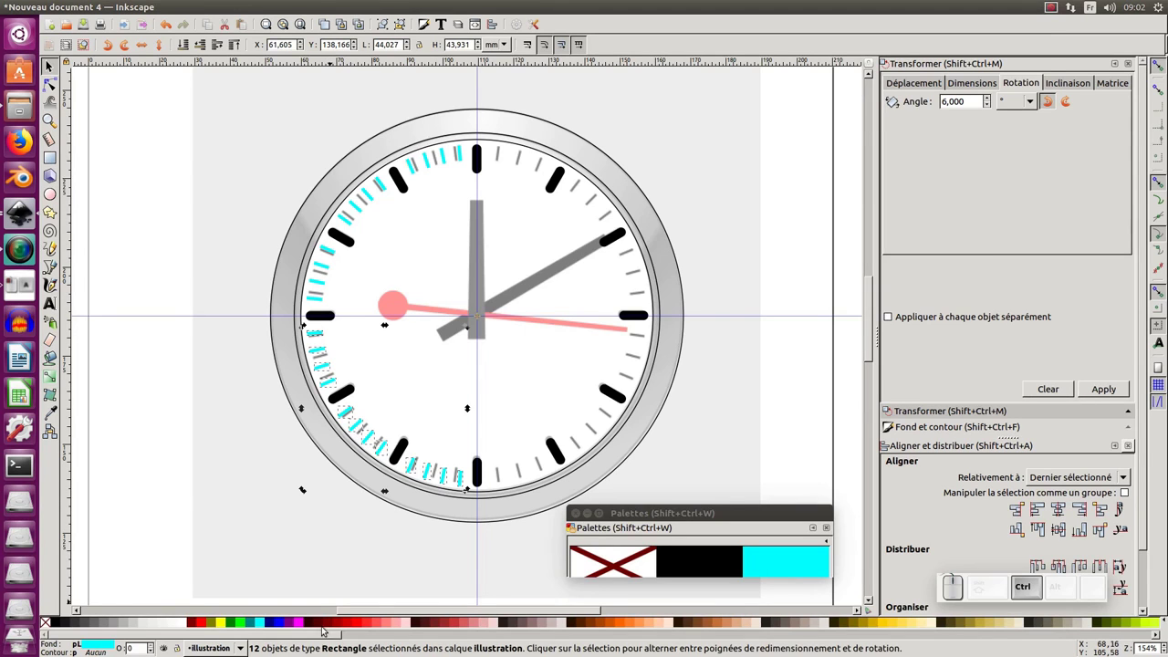
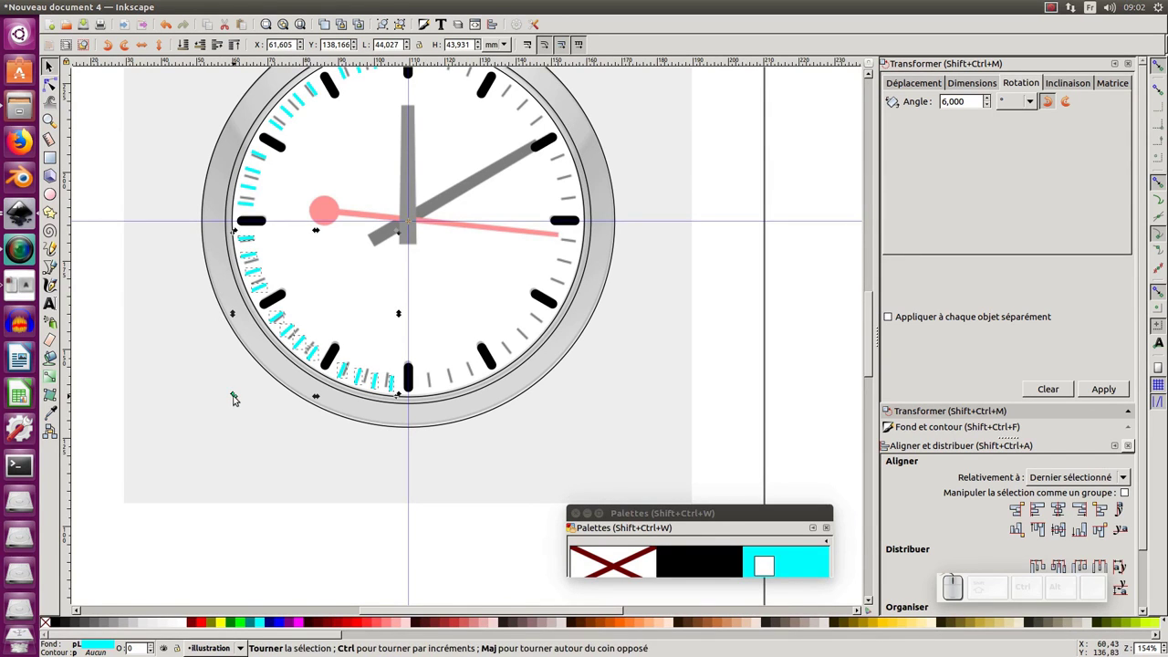
pyautogui.moveTo(238, 397); pyautogui.dragTo(639, 239)
pyautogui.click(637, 243)
pyautogui.press('ctrl+d')
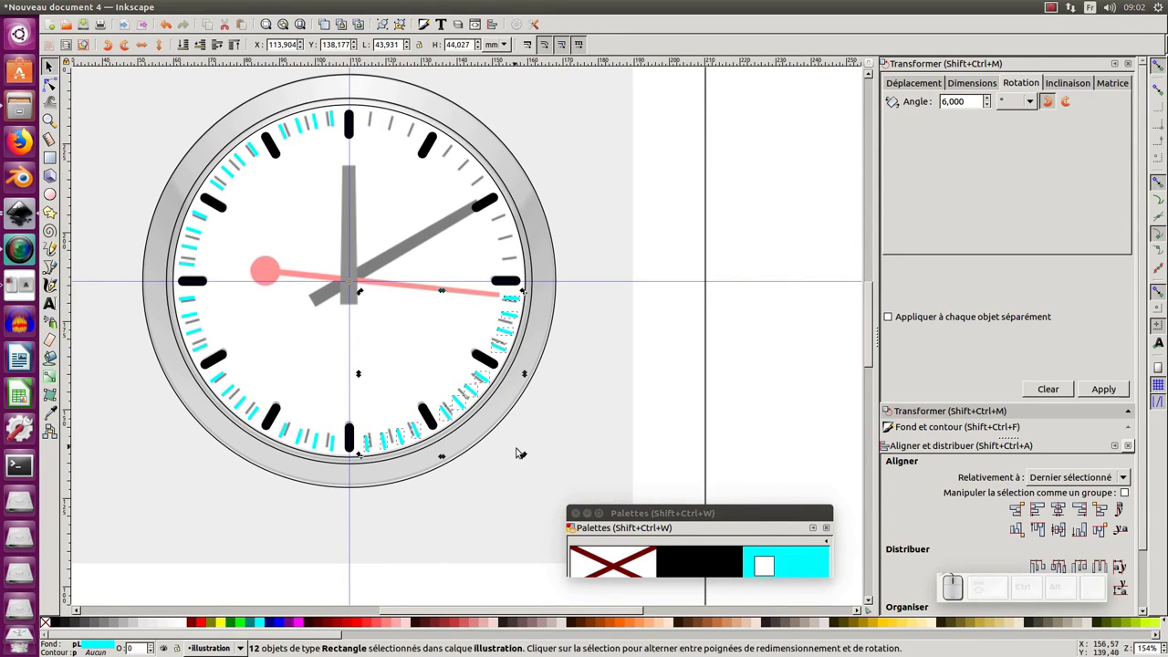
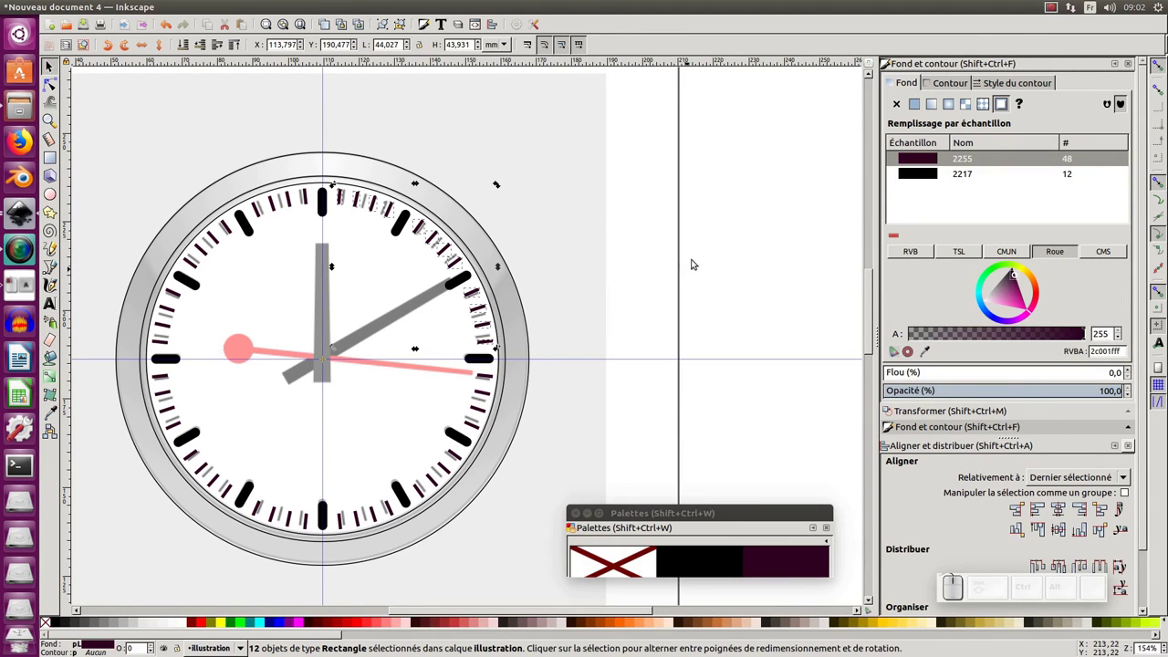
# Step: Deselect the recoloured dark minute ticks and recentre the view on the clock
pyautogui.click(698, 251)
pyautogui.middleClick(528, 294)
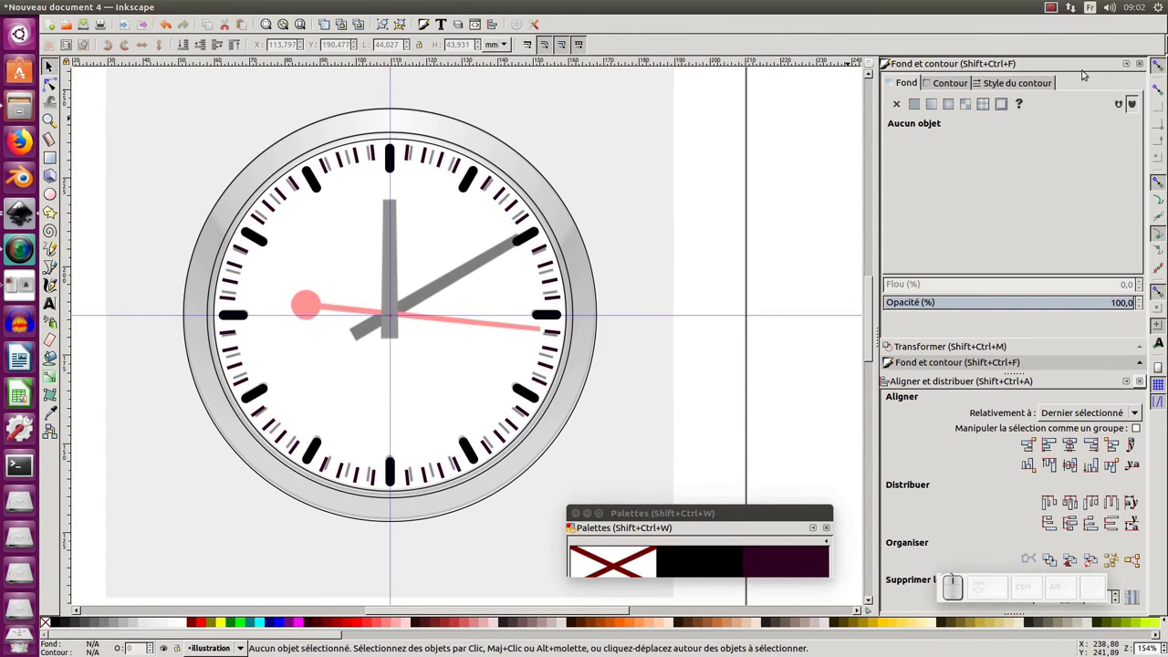
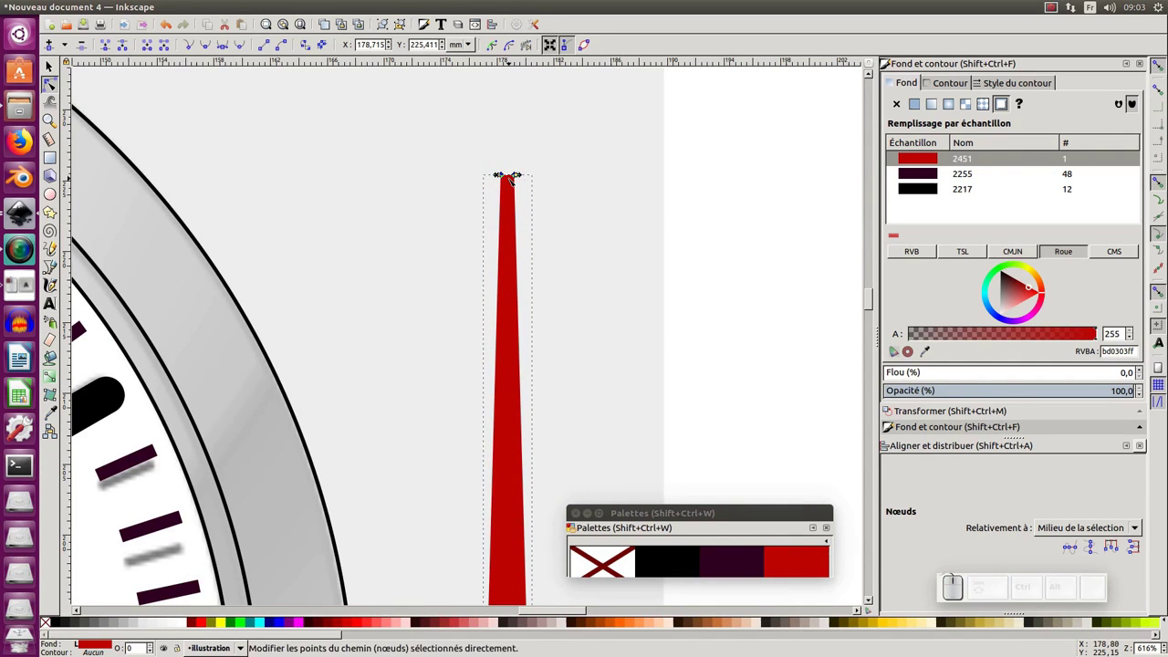
# Step: Undo a stray edit while shaping the tapered dark-red bar's top nodes
pyautogui.press('ctrl+z')
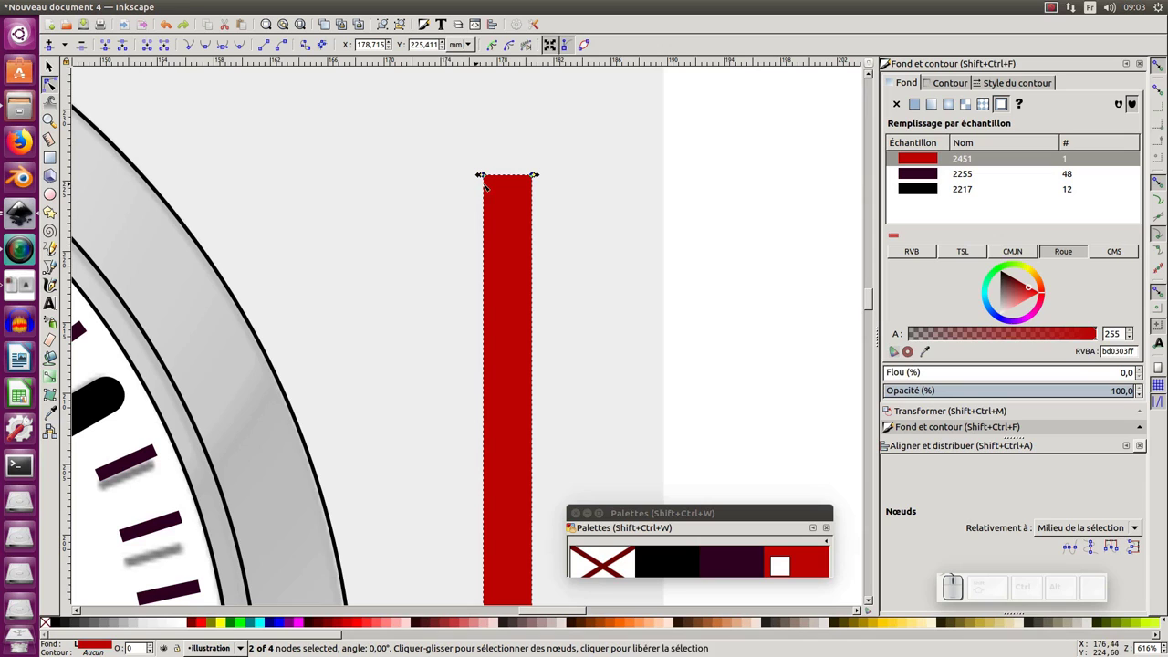
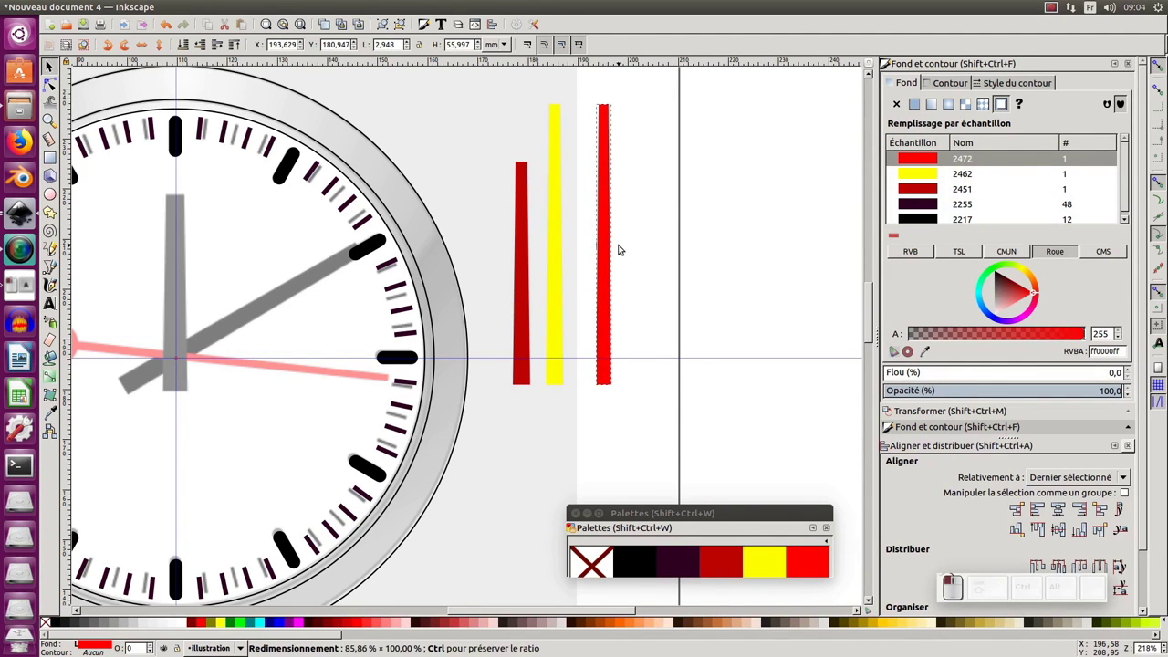
# Step: Redo an edit while making the thin bright-red bar beside the yellow one
pyautogui.press('ctrl+shift+z')
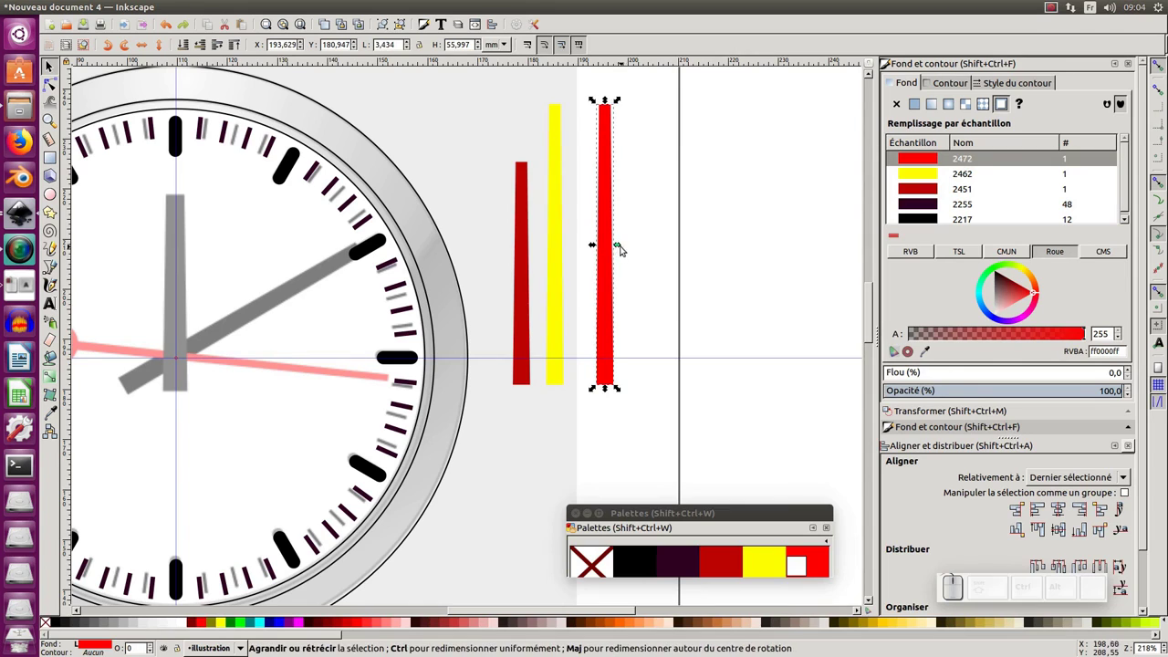
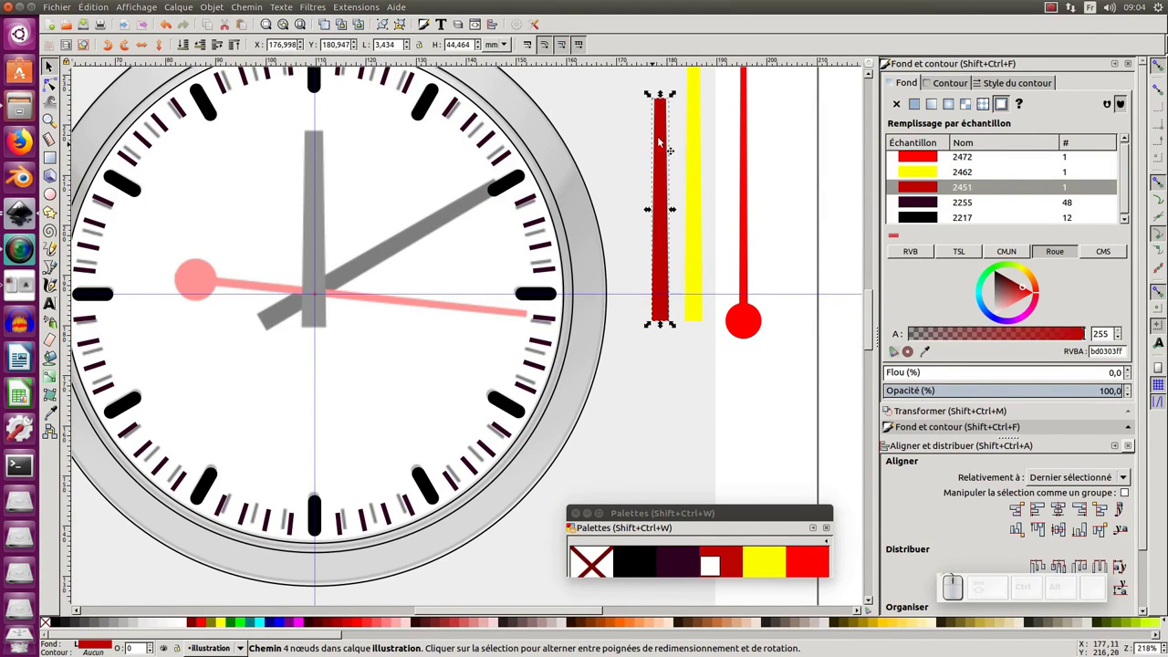
# Step: Shift the view slightly over the drawing while placing the bar clones
pyautogui.middleClick(668, 161)
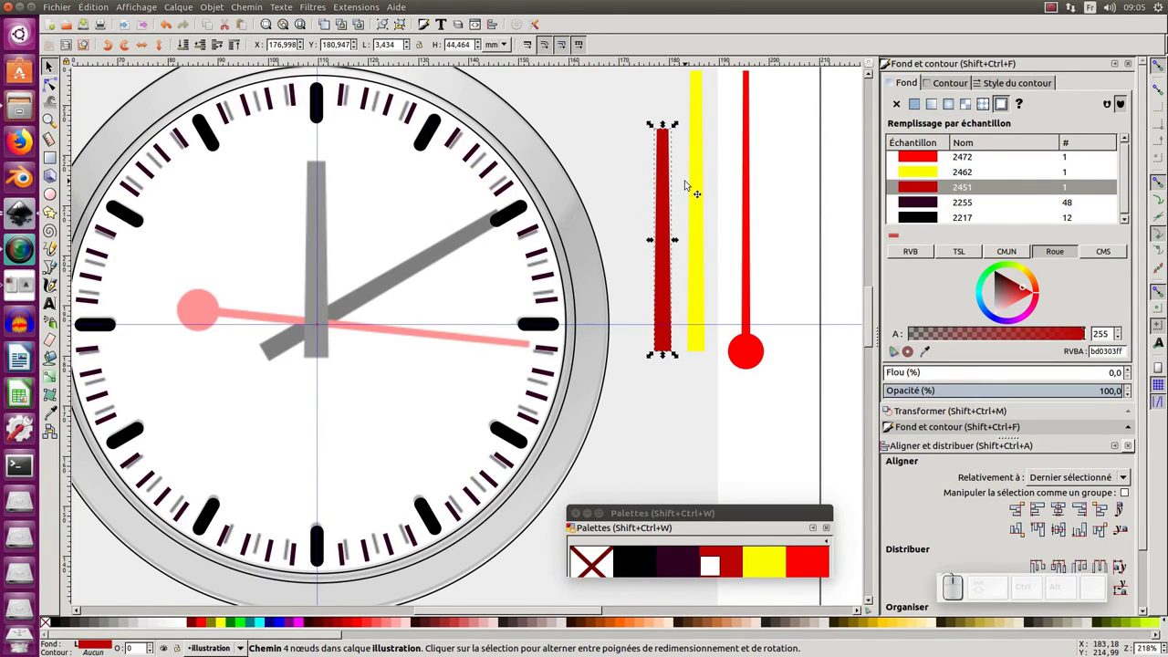
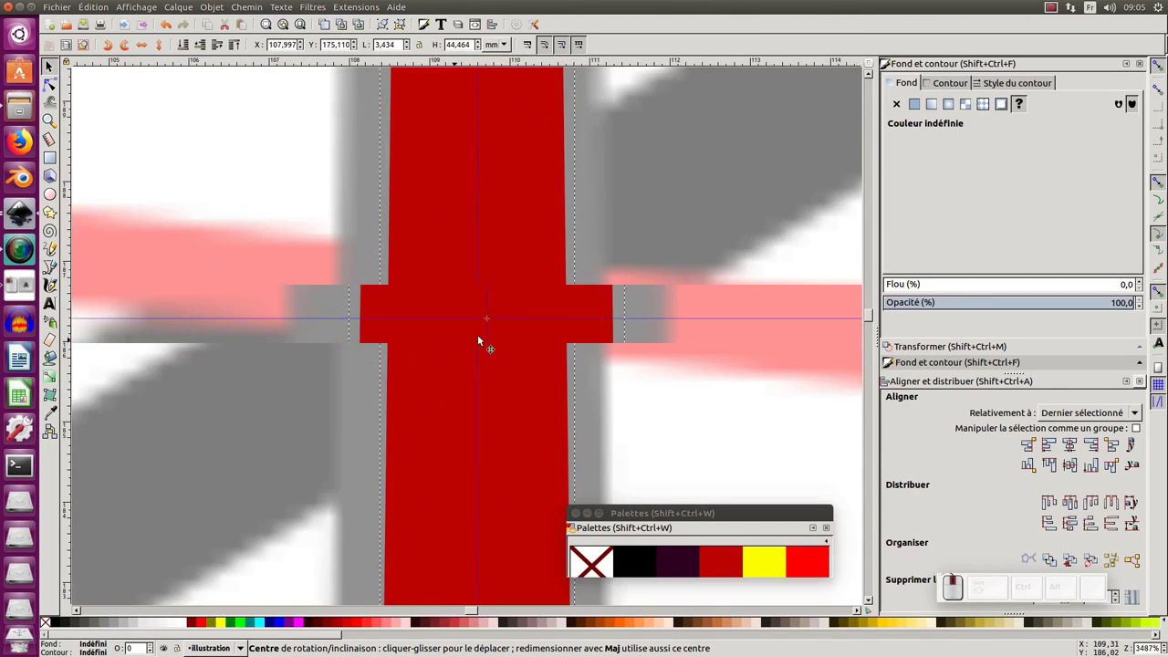
# Step: Zoom out from the clock centre after aligning the yellow clone on the minute hand
pyautogui.press('KP_Subtract')
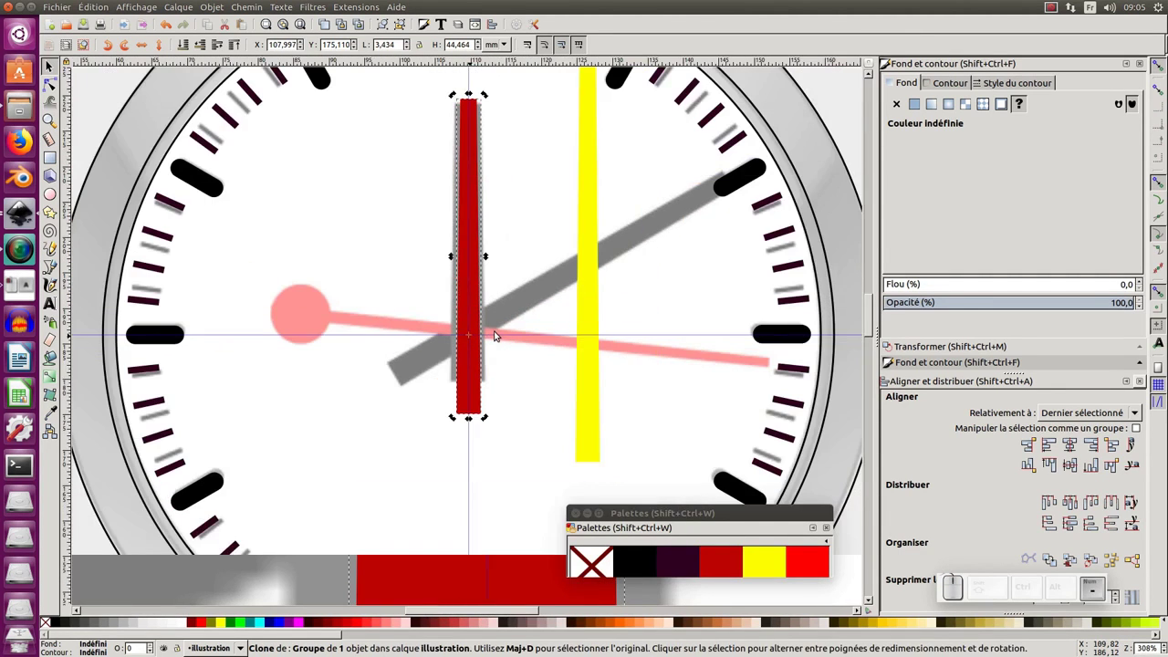
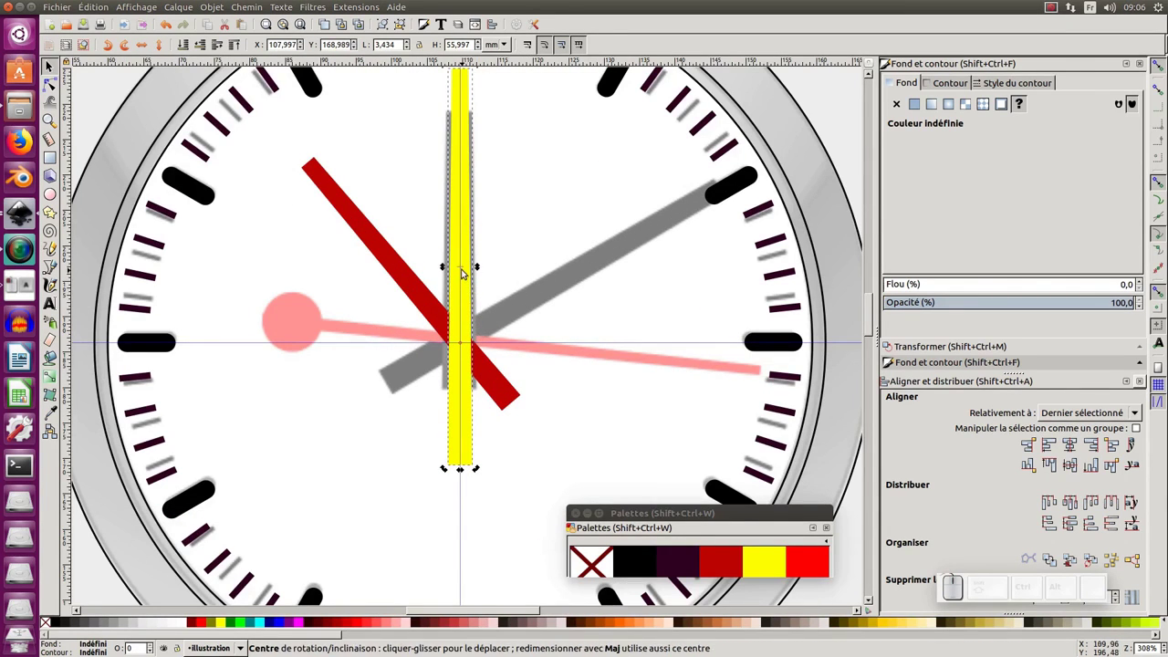
pyautogui.press('KP_Subtract')
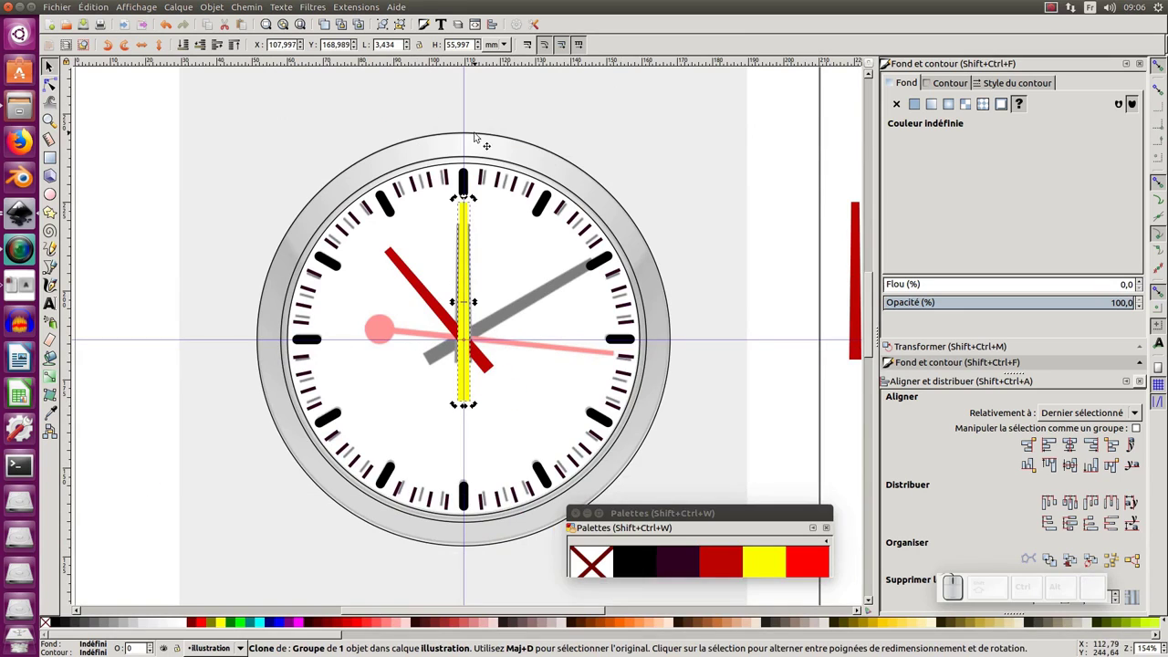
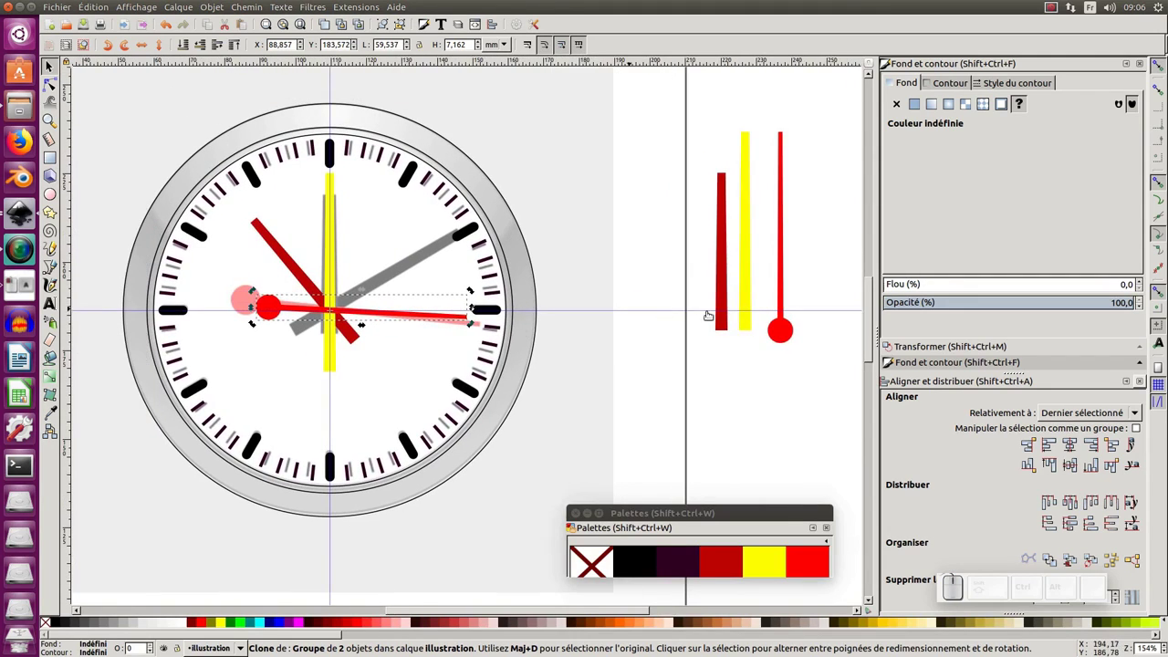
# Step: Pan the view across the drawing while positioning the hand-group clone
pyautogui.middleClick(674, 288)
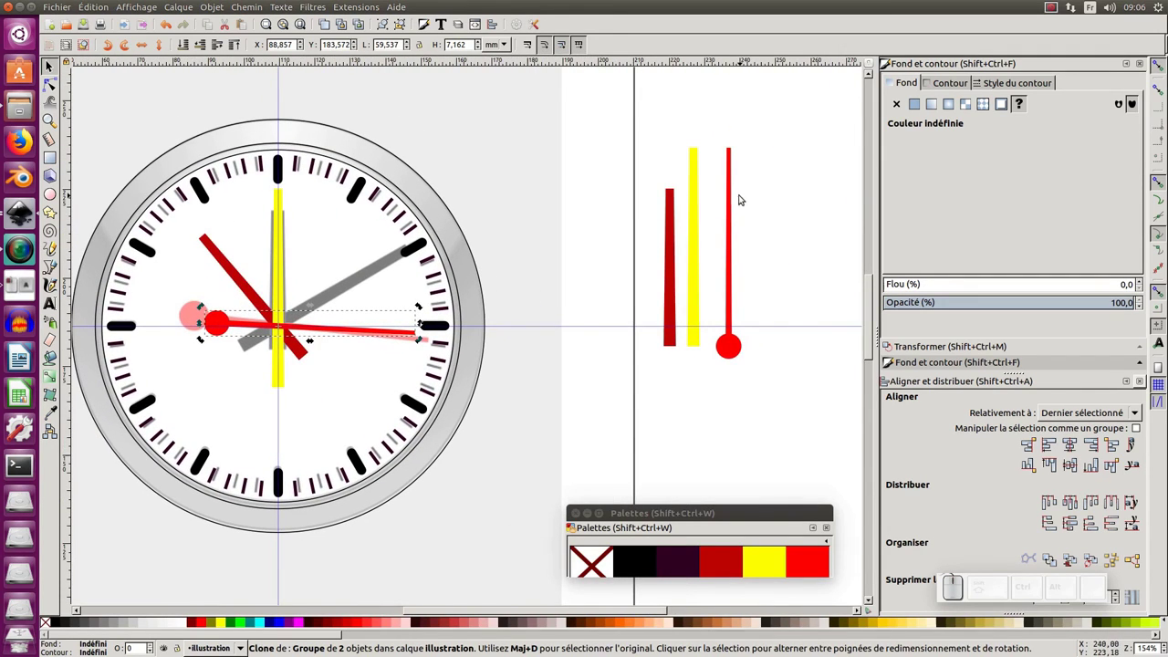
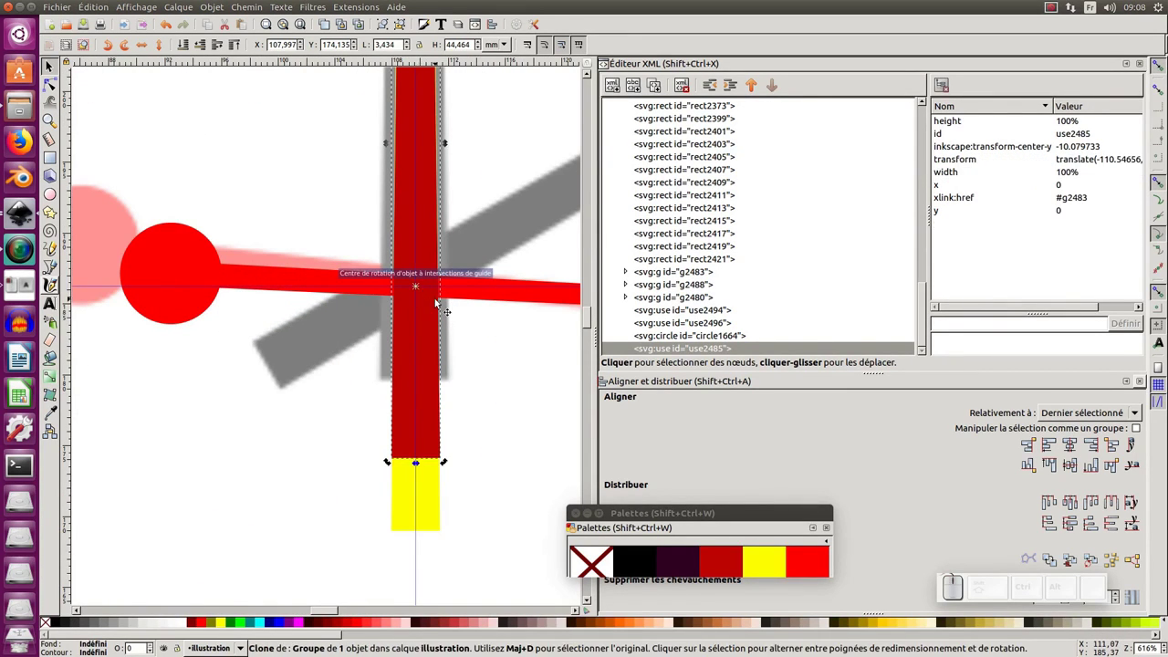
# Step: Fill the outer clock circle with 20% grey (cccccc) from the palette swatch
pyautogui.press('KP_Subtract')
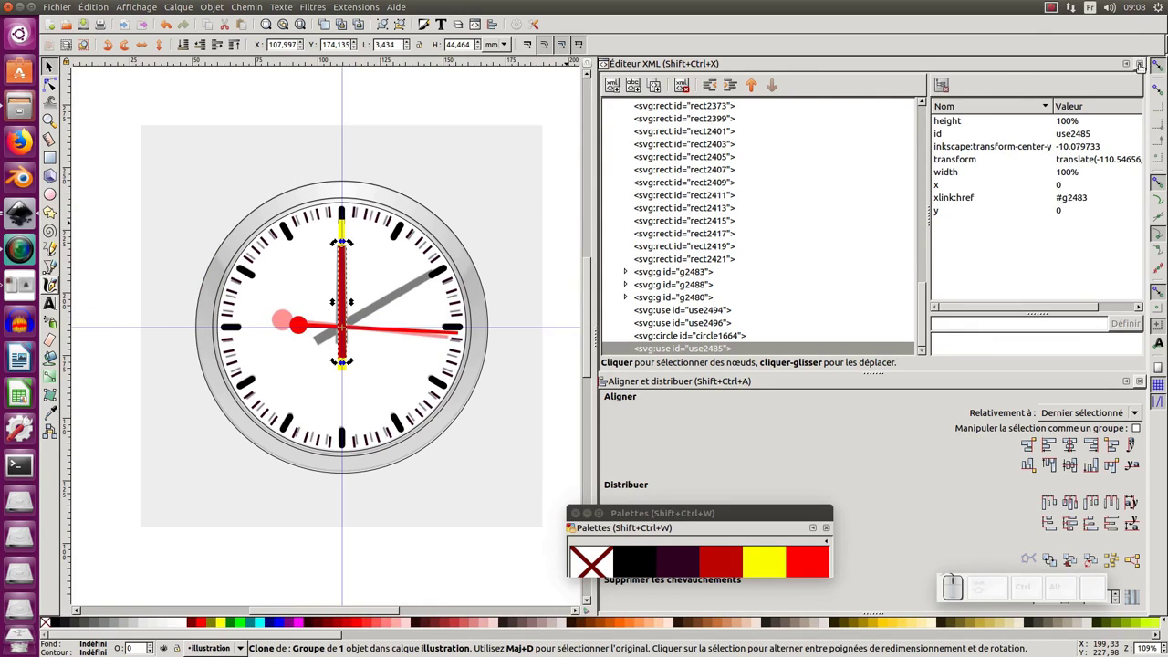
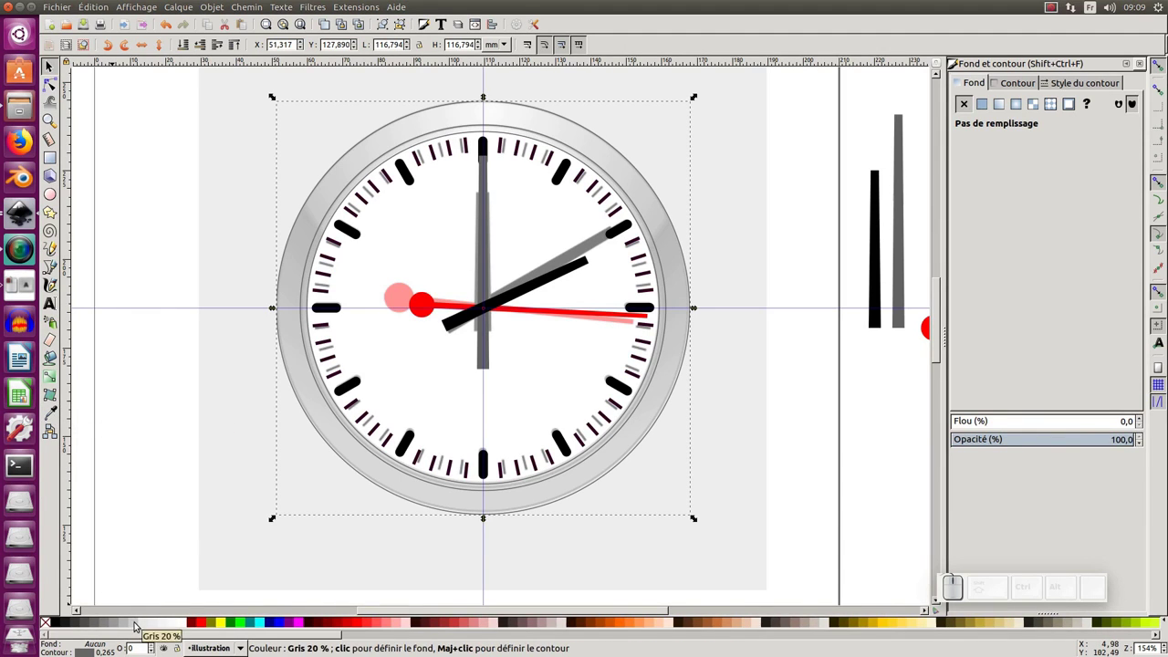
pyautogui.click(138, 621)
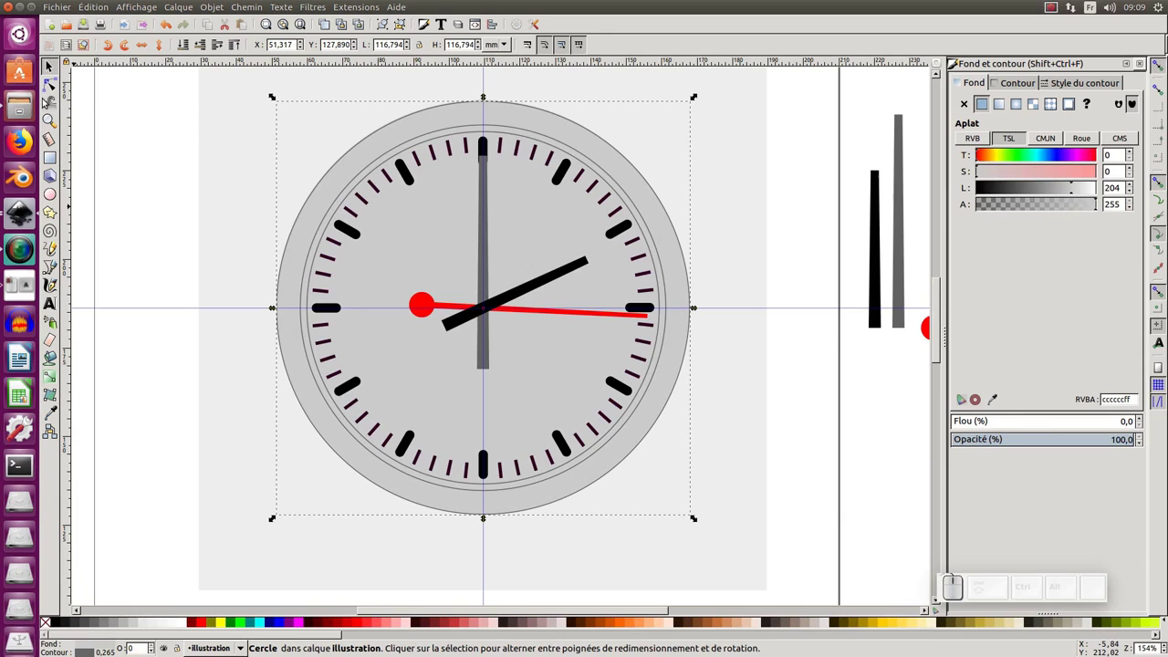